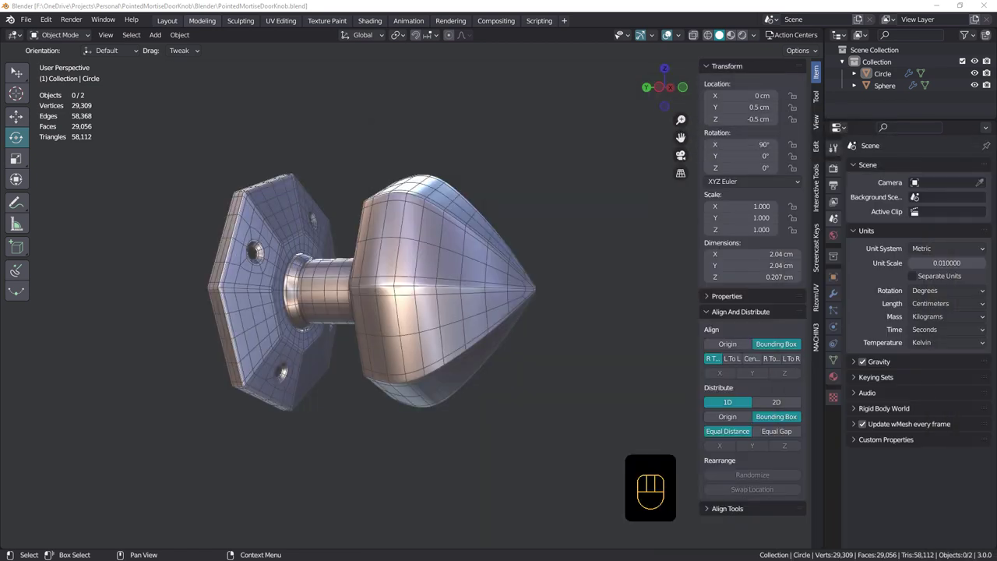
Step: Inspect the knob and backplate with the wireframe overlay hidden
{"action": "left_click_drag", "start_coordinate": [419, 267], "coordinate": [395, 269]}
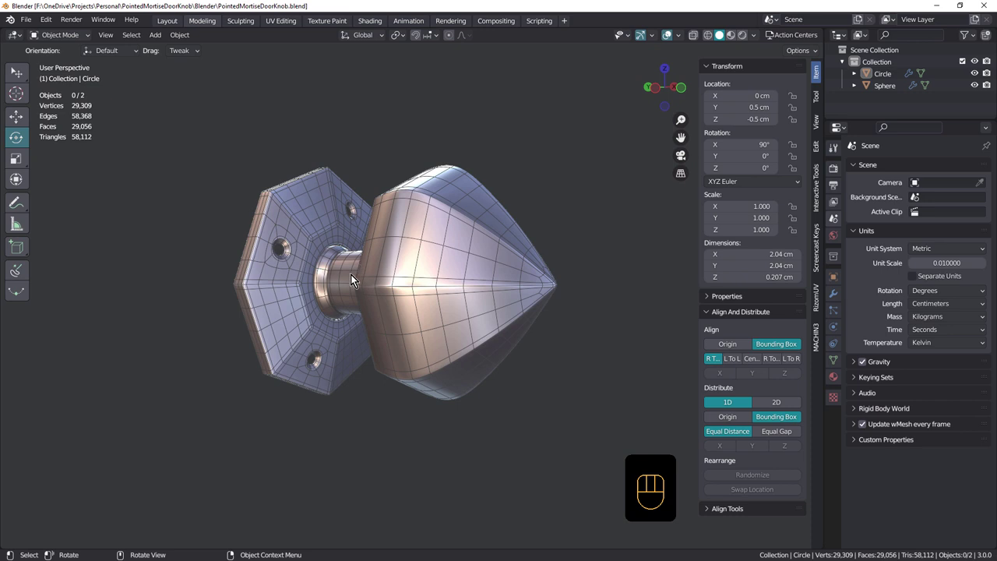
{"action": "left_click_drag", "start_coordinate": [361, 289], "coordinate": [477, 290]}
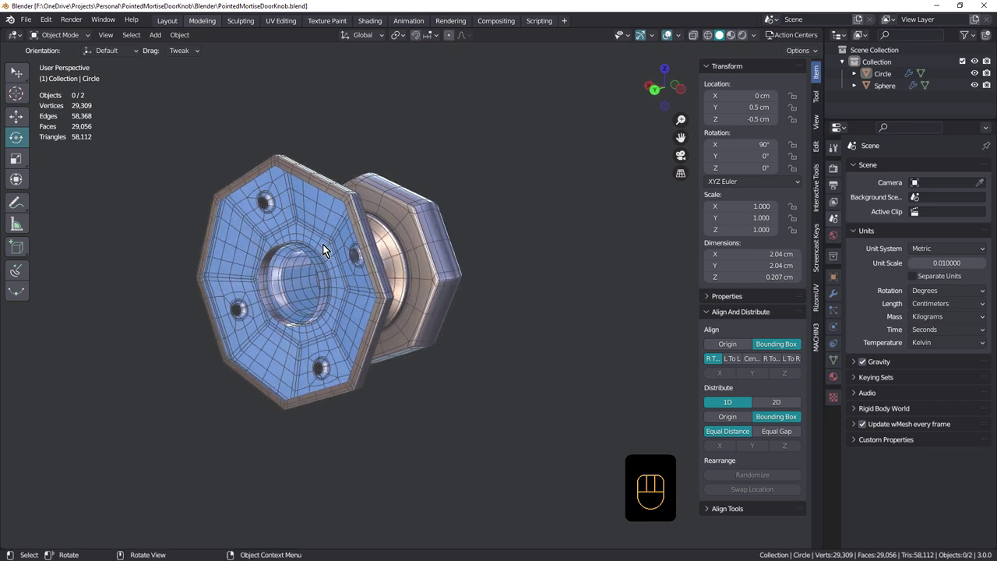
{"action": "key", "text": "shift+space"}
{"action": "left_click_drag", "start_coordinate": [361, 280], "coordinate": [392, 276]}
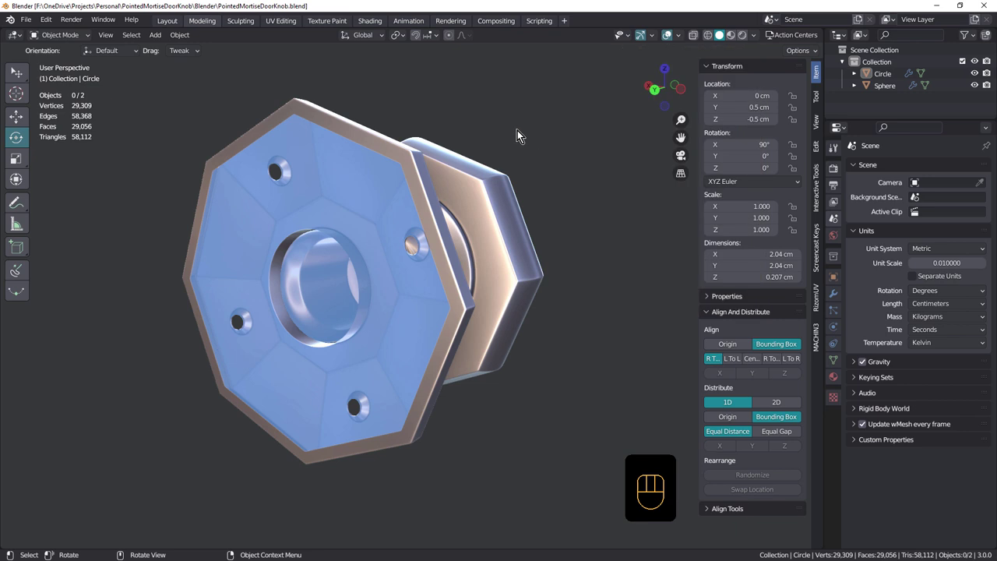
Step: Make the theme's front-face orientation colour fully transparent in Preferences
{"action": "key", "text": "F4"}
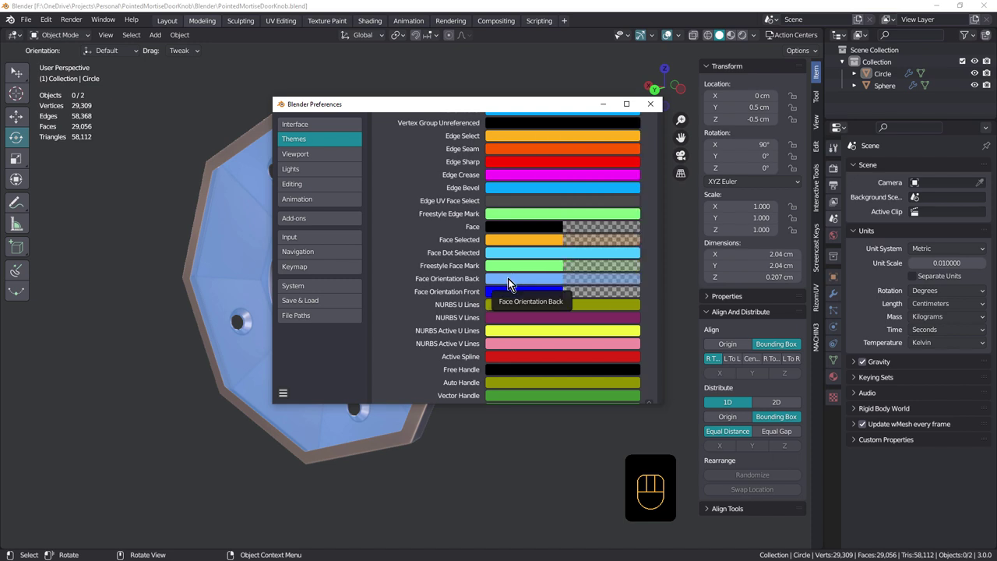
{"action": "left_click_drag", "start_coordinate": [265, 263], "coordinate": [205, 262]}
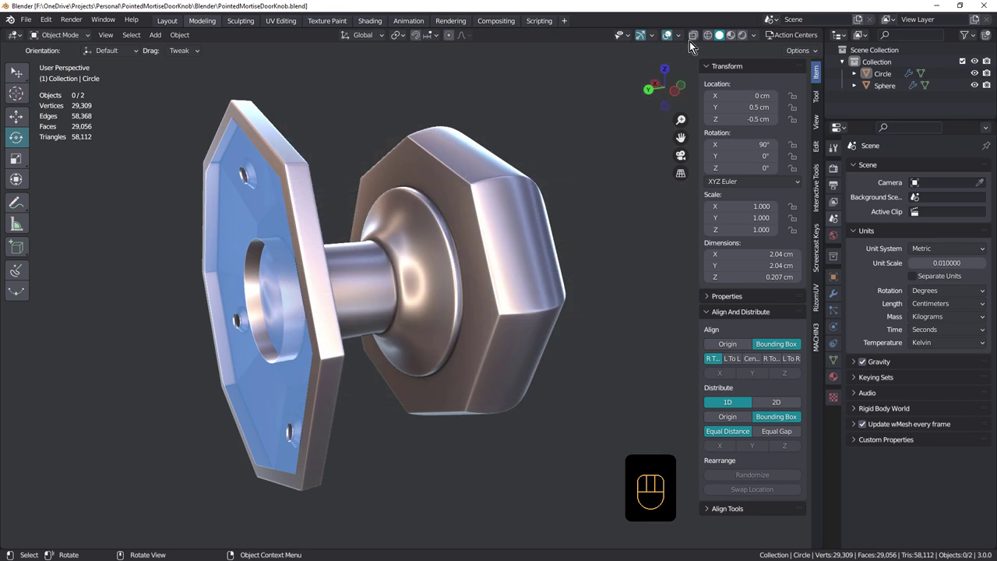
Step: Orbit around the untinted knob to view it from the side
{"action": "left_click_drag", "start_coordinate": [685, 42], "coordinate": [122, 59]}
{"action": "left_click_drag", "start_coordinate": [32, 17], "coordinate": [441, 296]}
{"action": "left_click_drag", "start_coordinate": [448, 299], "coordinate": [436, 299]}
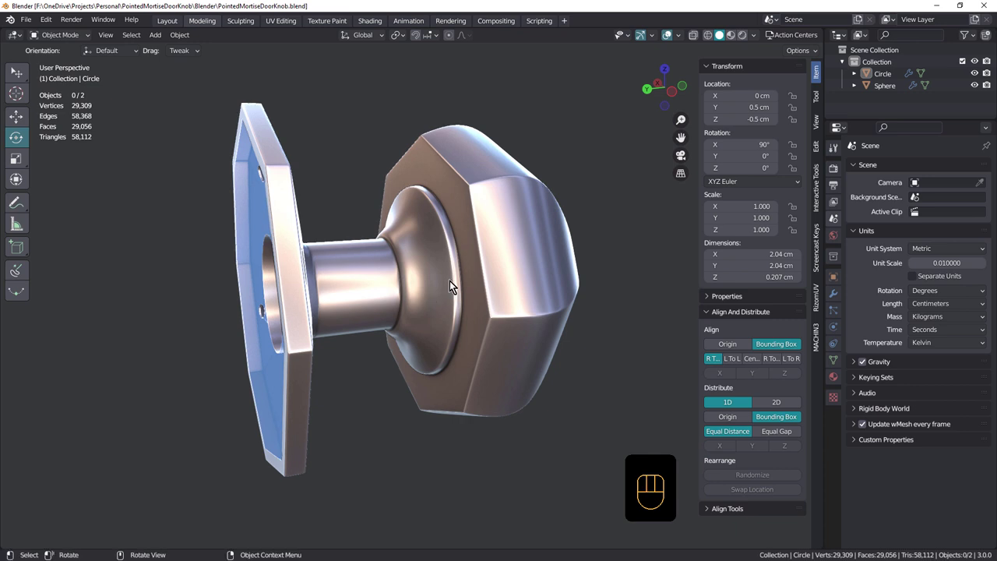
{"action": "left_click_drag", "start_coordinate": [438, 284], "coordinate": [394, 280]}
{"action": "middle_click", "coordinate": [415, 277]}
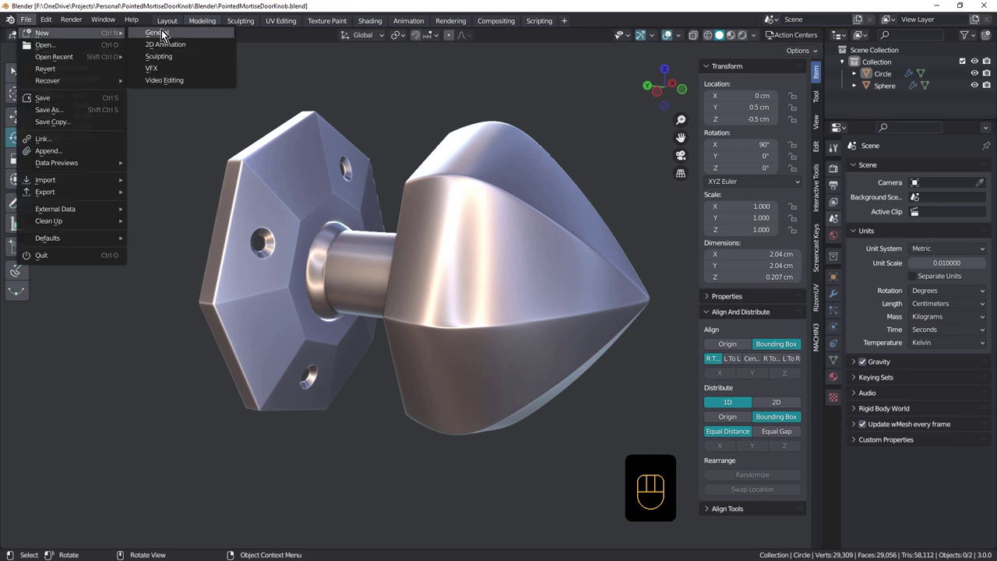
Step: Start a General scene, clear default objects and add a UV sphere with its settings shown
{"action": "left_click", "coordinate": [457, 273]}
{"action": "key", "text": "Delete"}
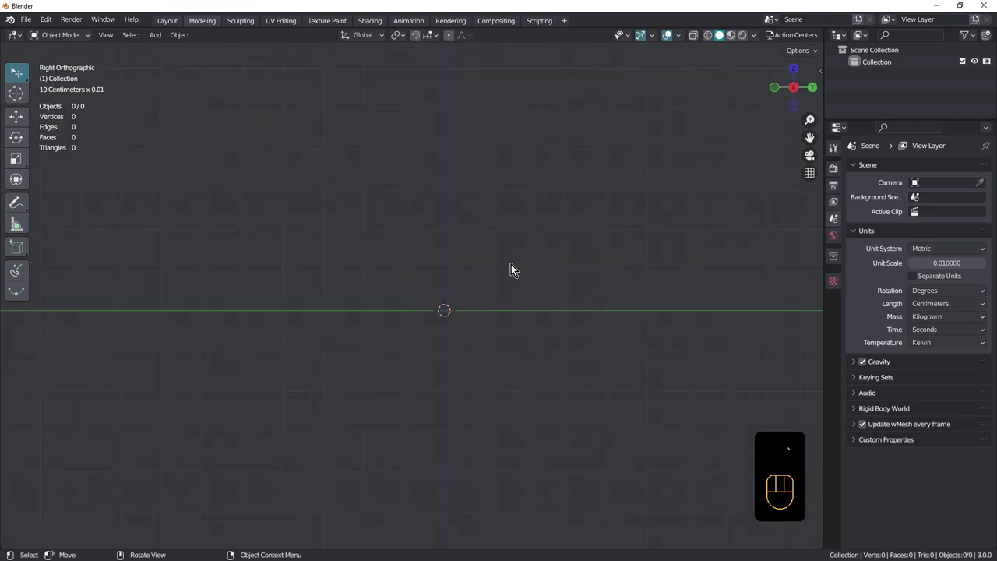
{"action": "key", "text": "shift+a"}
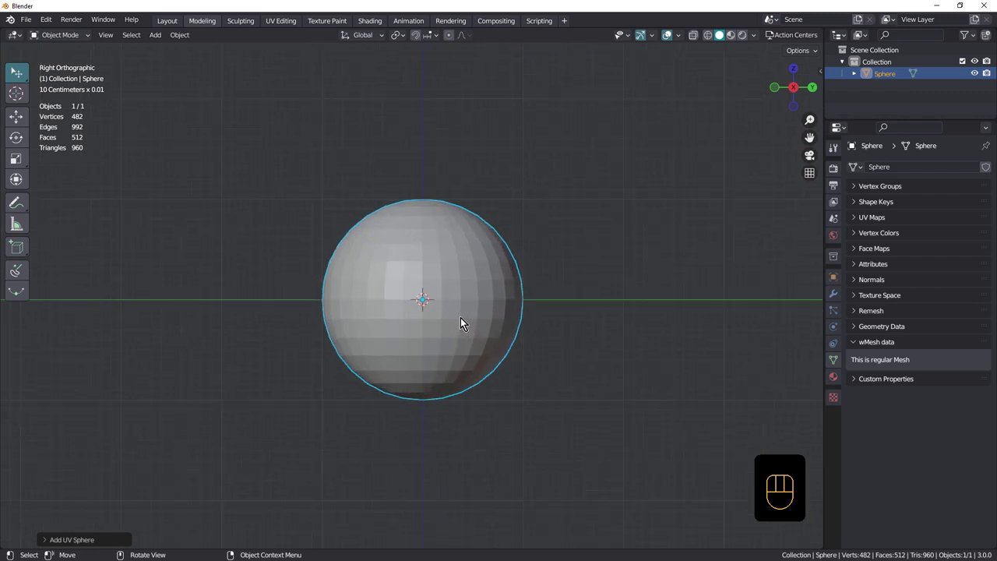
{"action": "left_click_drag", "start_coordinate": [483, 319], "coordinate": [491, 259]}
{"action": "key", "text": "ctrl+`"}
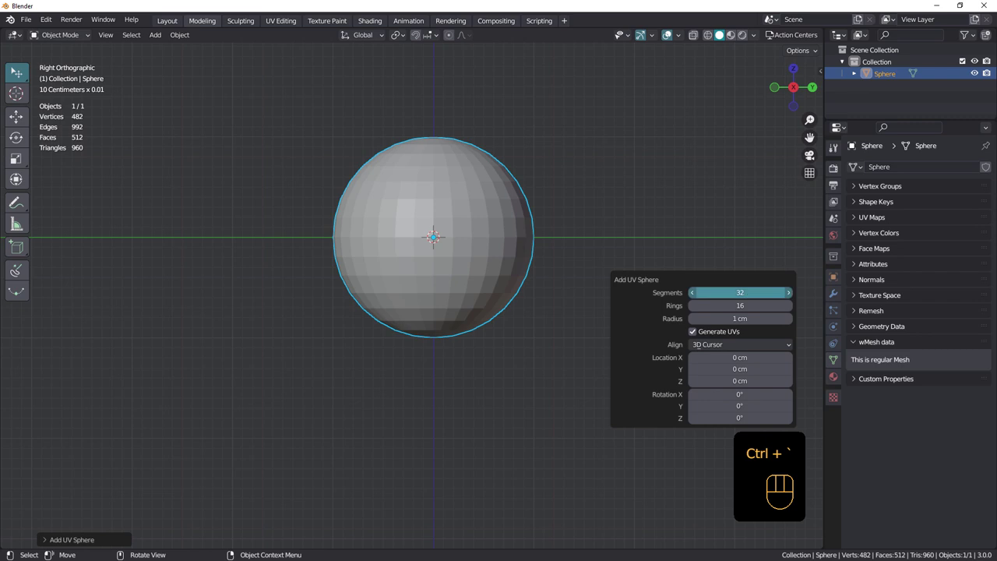
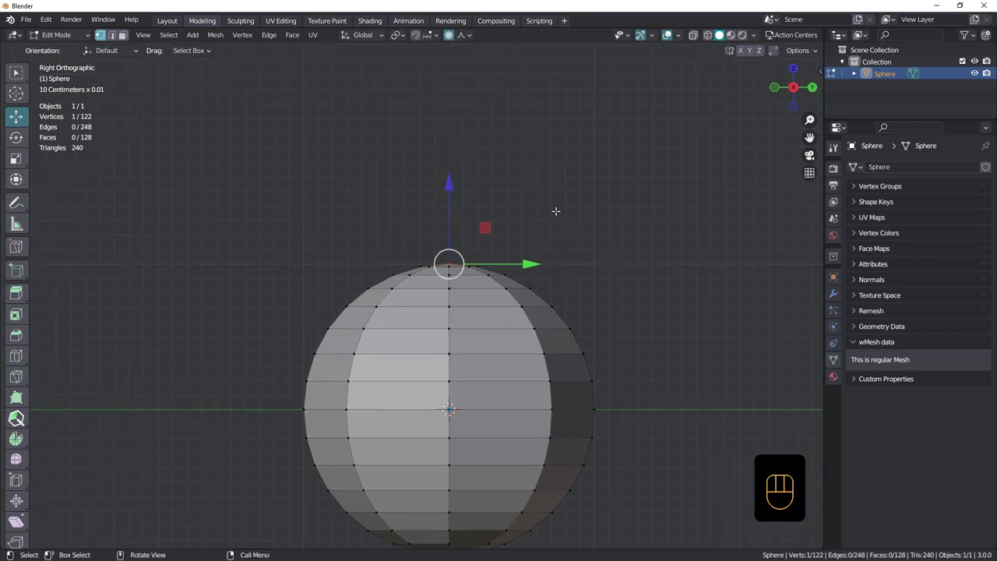
Step: Pull the top vertex into a point and narrow the dome's base rim slightly
{"action": "key", "text": "g"}
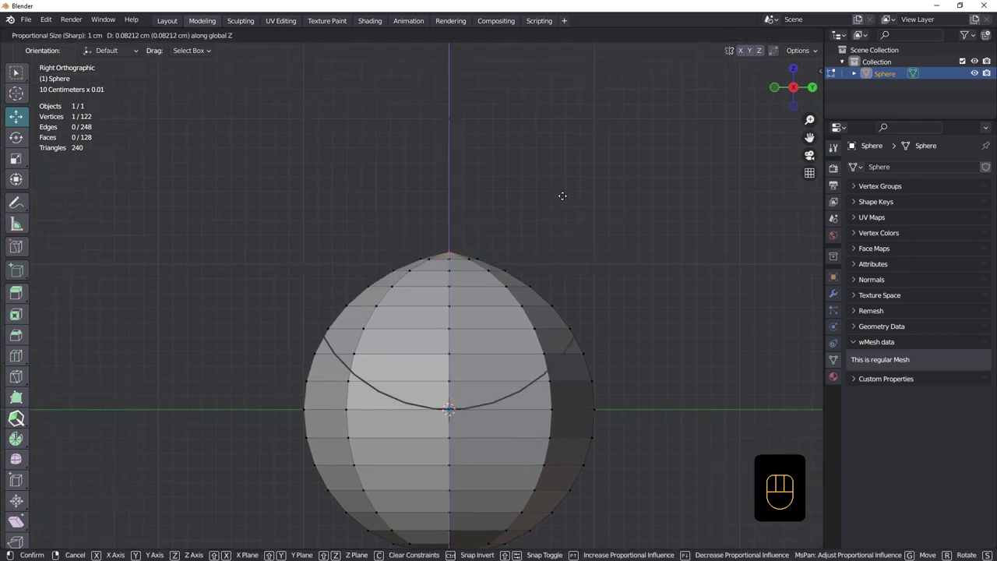
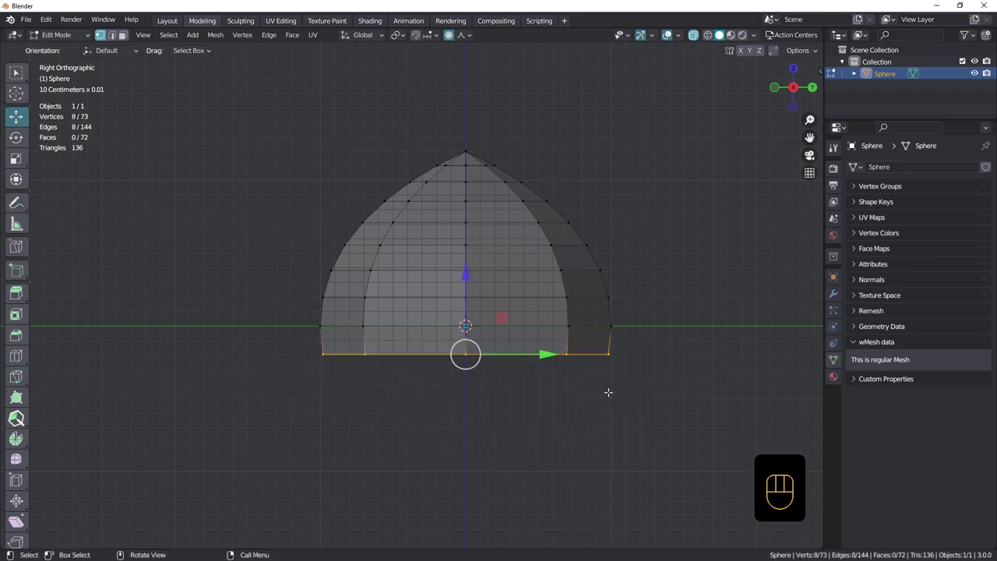
{"action": "key", "text": "s"}
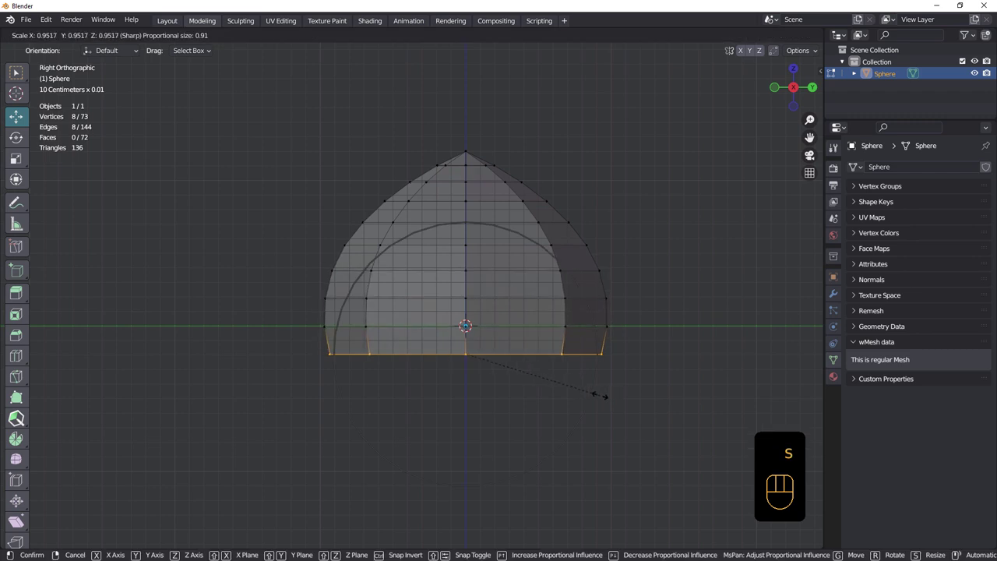
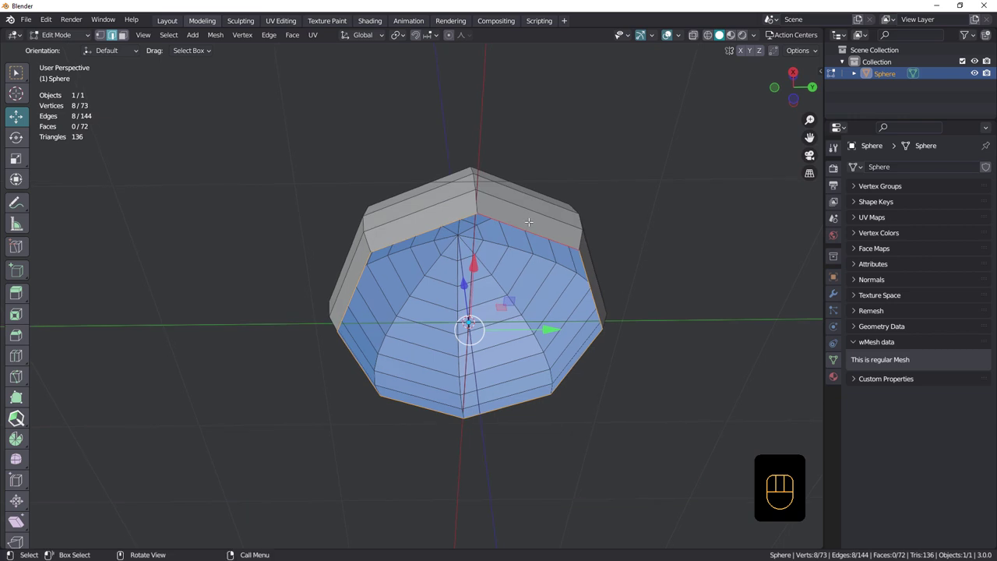
Step: Extrude and scale successive rings below the dome into collars and a tapered stem
{"action": "key", "text": "e"}
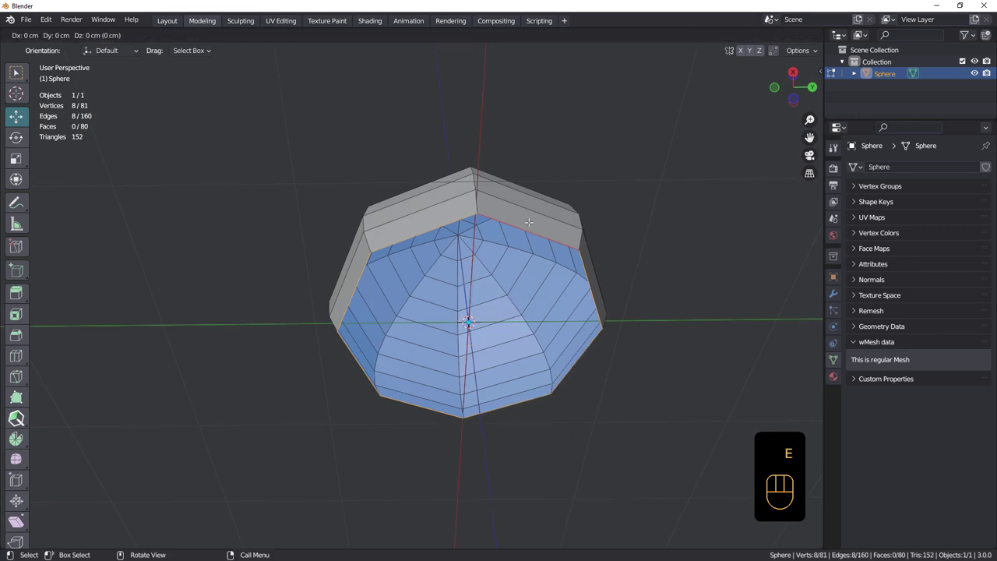
{"action": "key", "text": "s"}
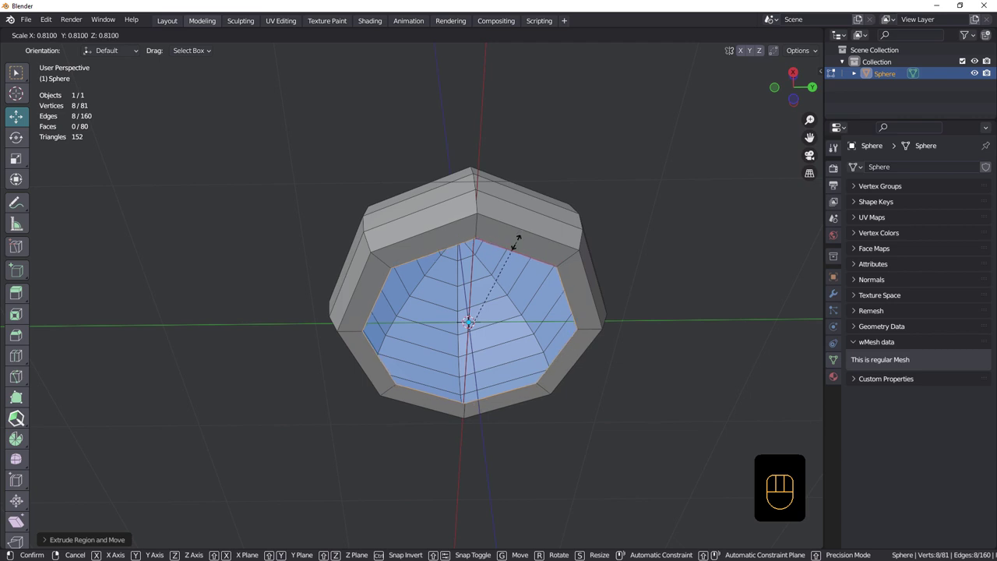
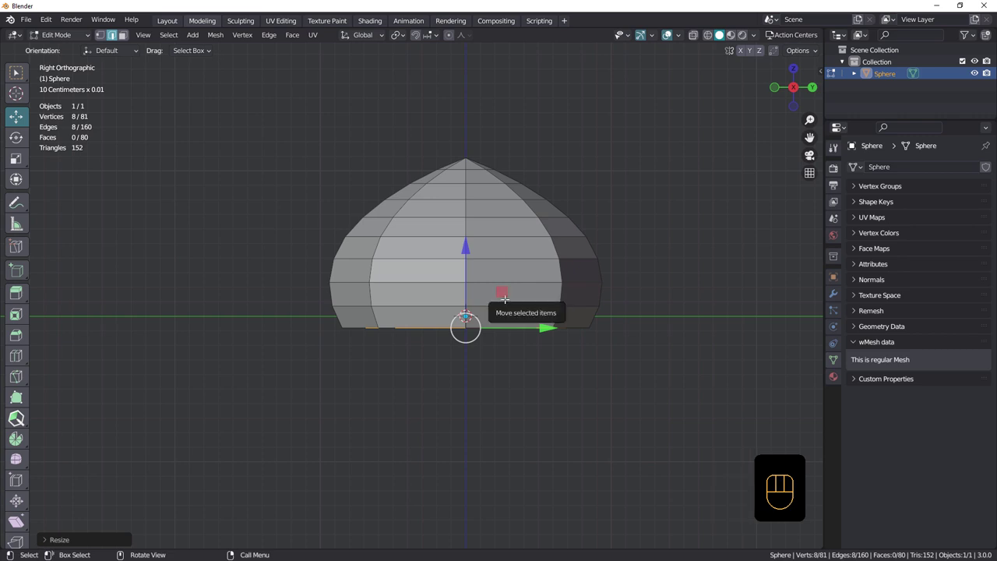
{"action": "key", "text": "e"}
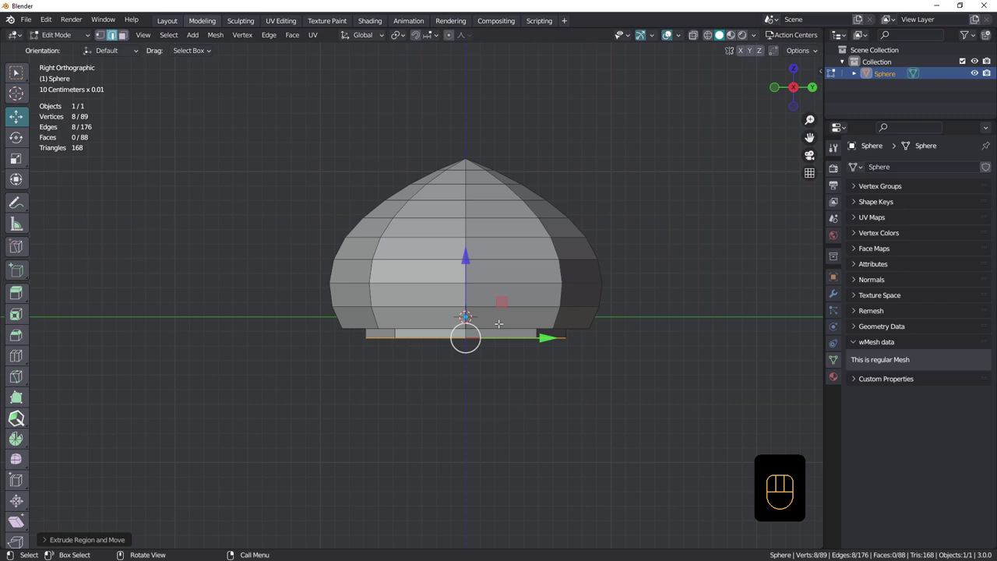
{"action": "key", "text": "shift+r"}
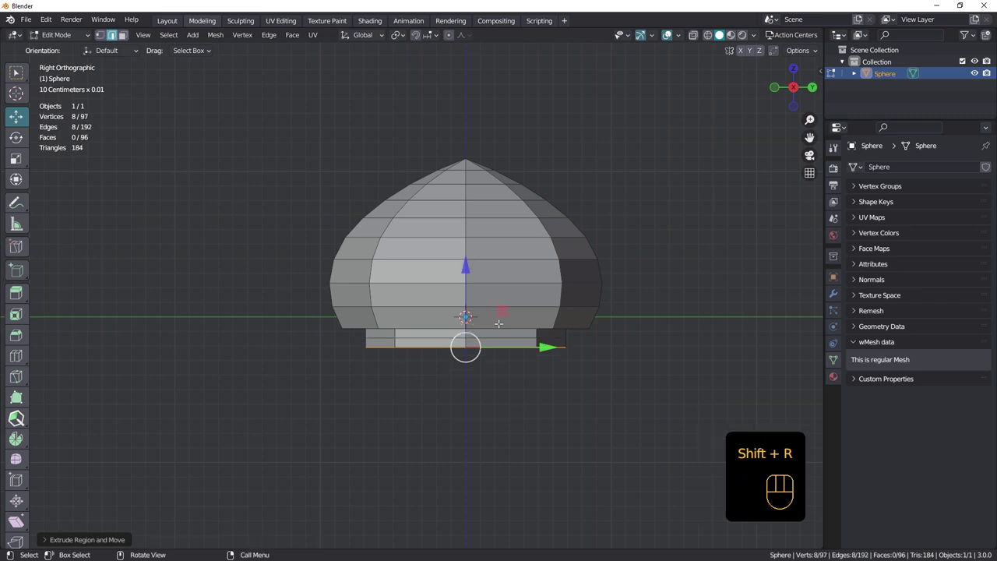
{"action": "key", "text": "s"}
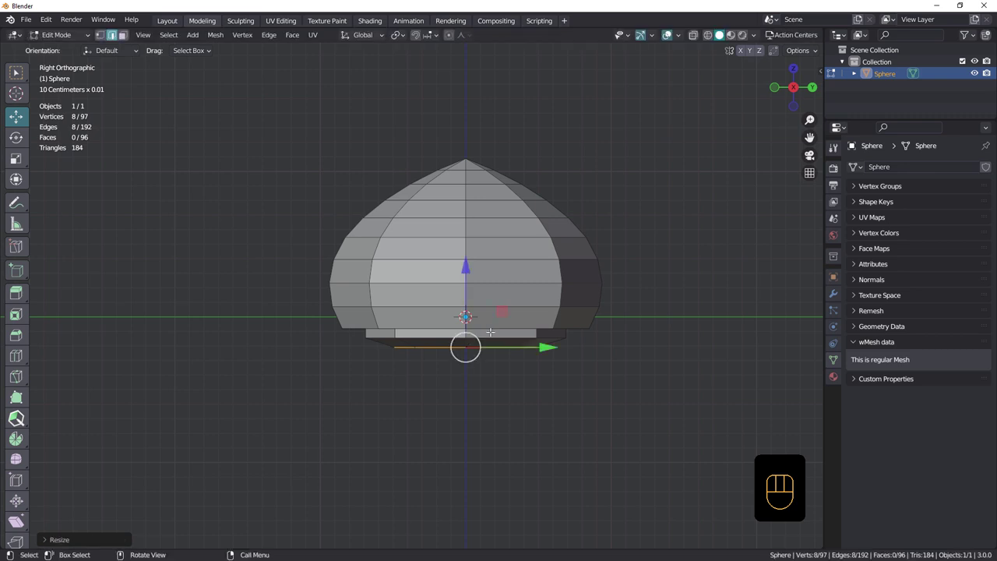
{"action": "key", "text": "e"}
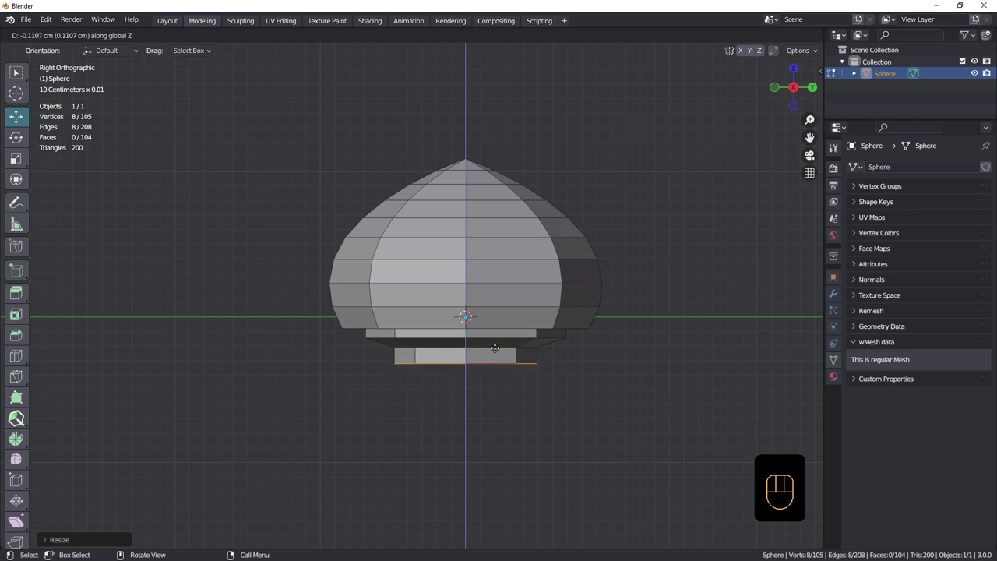
{"action": "key", "text": "s"}
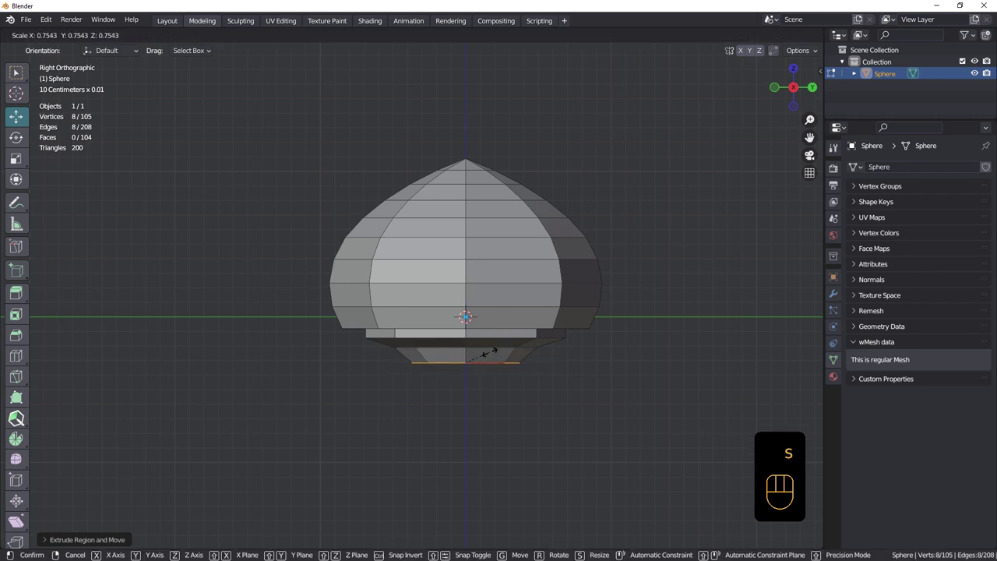
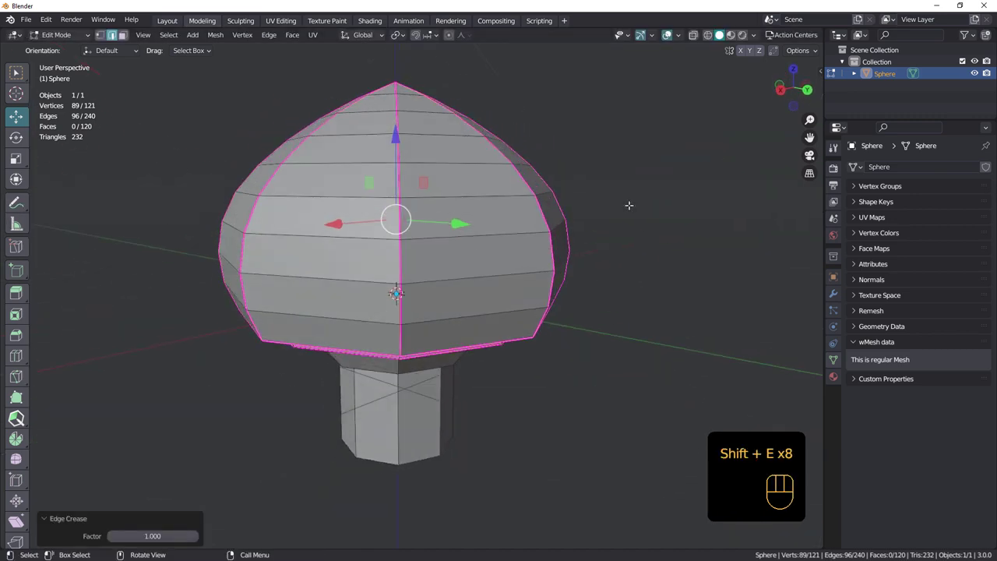
Step: Show the sidebar Item values confirming the base rim's crease of 1.00
{"action": "key", "text": "n"}
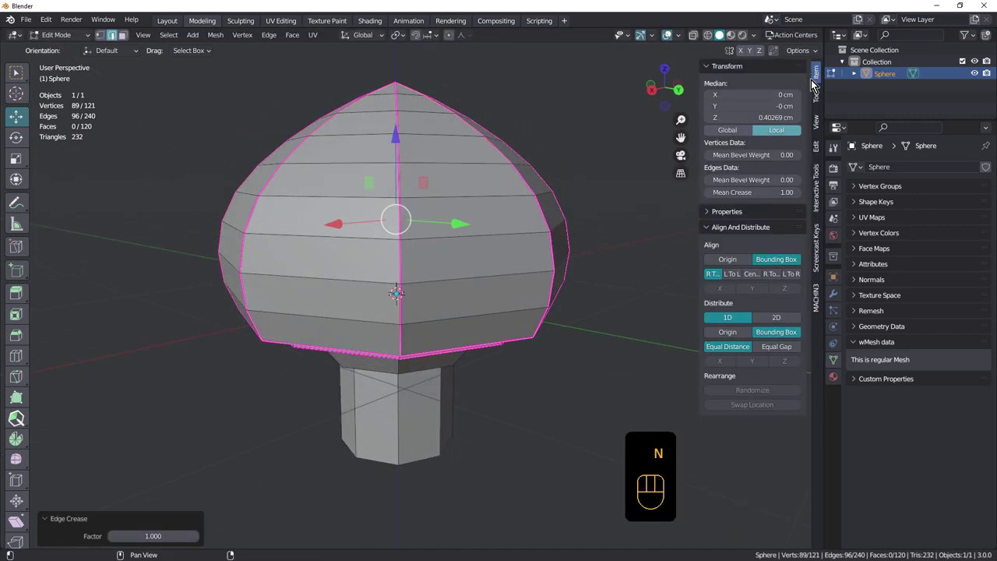
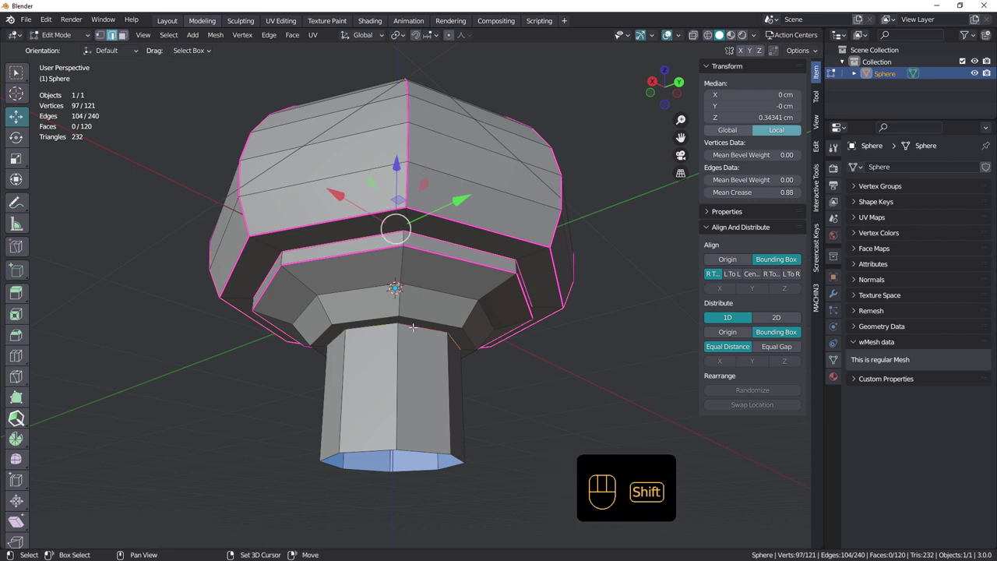
Step: Crease the underside rim edge loops to full strength 1.00
{"action": "key", "text": "shift+e"}
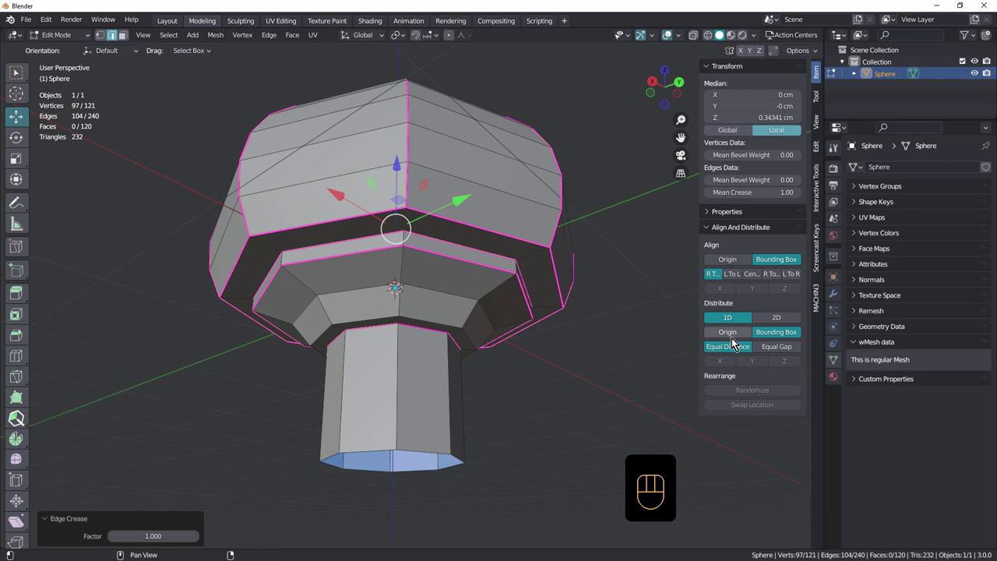
Step: Apply the Subdivision modifier on the sphere from the Modifier Properties
{"action": "left_click", "coordinate": [838, 297]}
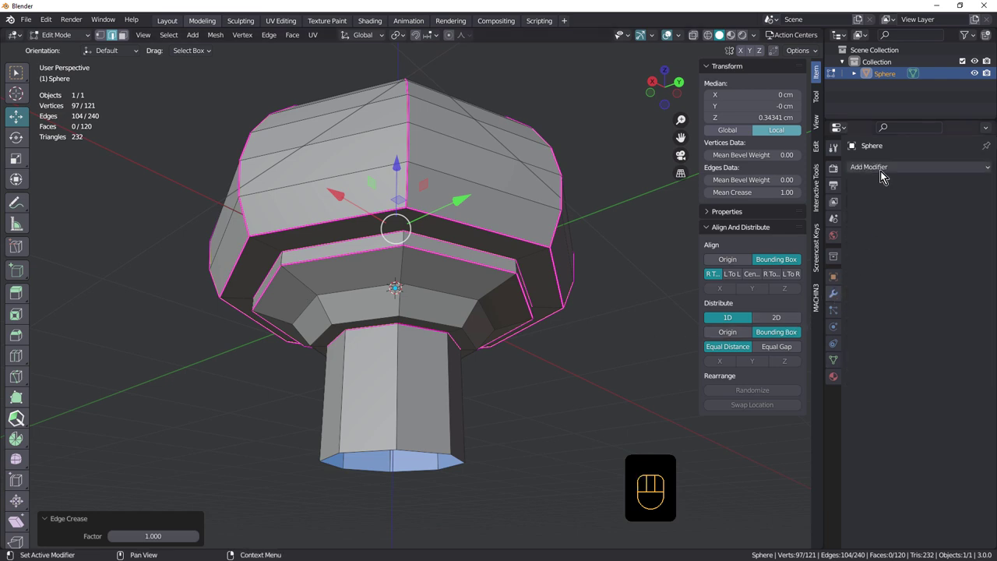
{"action": "left_click_drag", "start_coordinate": [886, 173], "coordinate": [765, 387]}
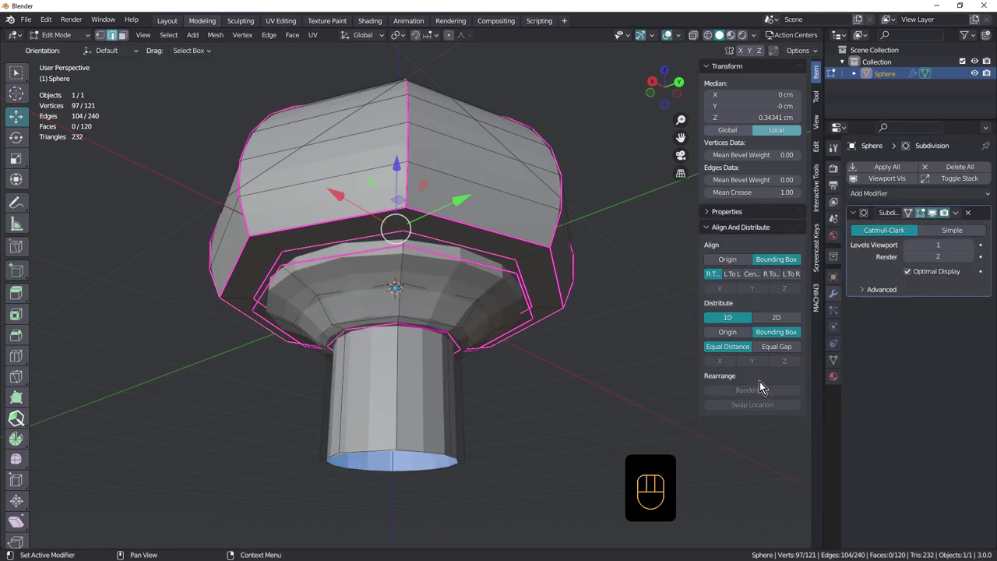
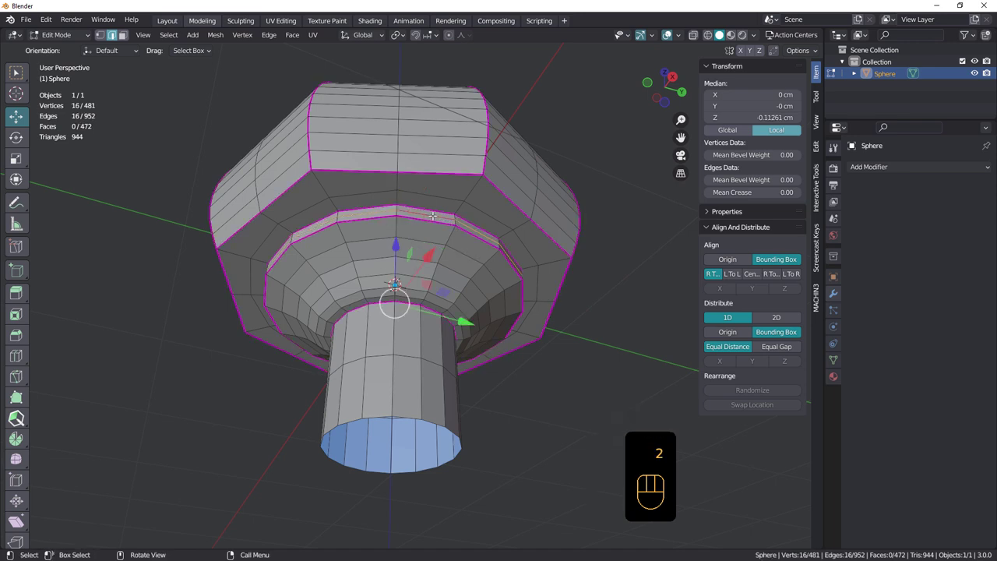
Step: Dissolve the unwanted vertex ring and extrude the stem bottom into a flared foot
{"action": "key", "text": "ctrl+x"}
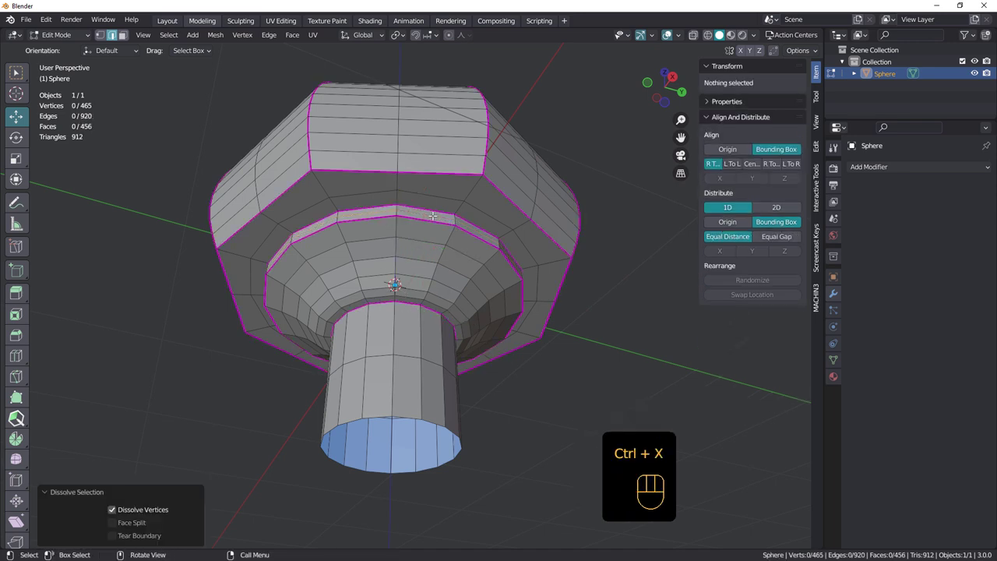
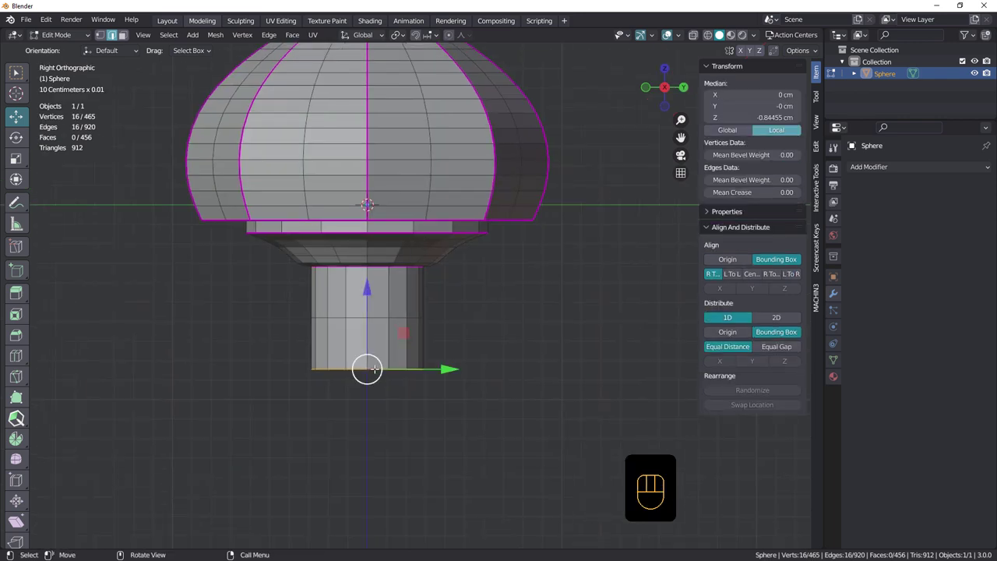
{"action": "key", "text": "e"}
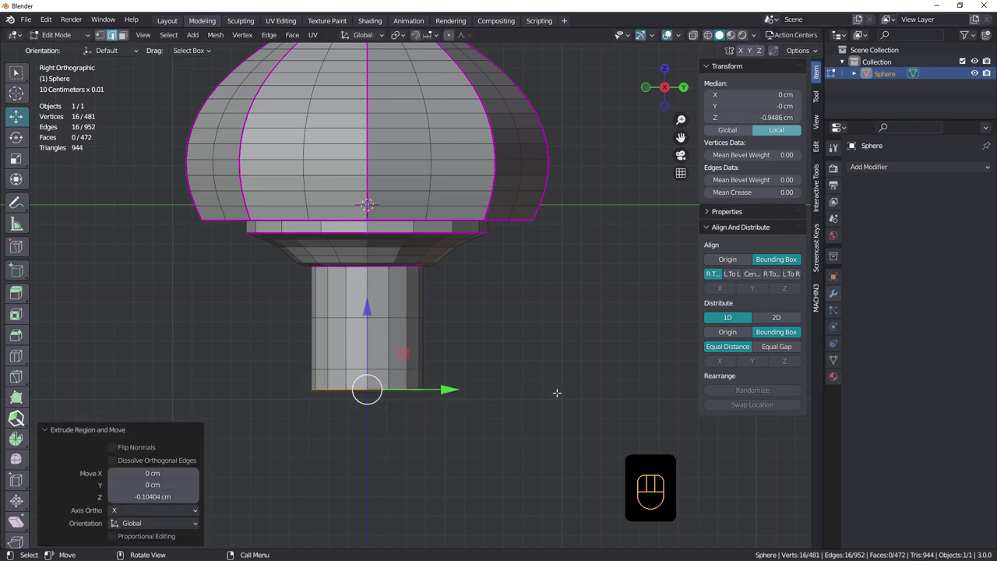
{"action": "key", "text": "s"}
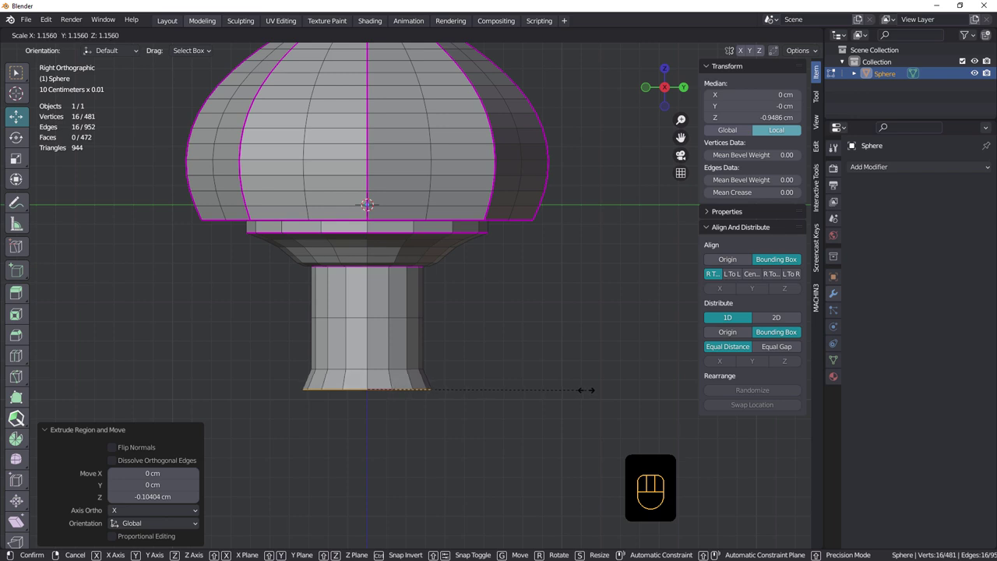
{"action": "key", "text": "e"}
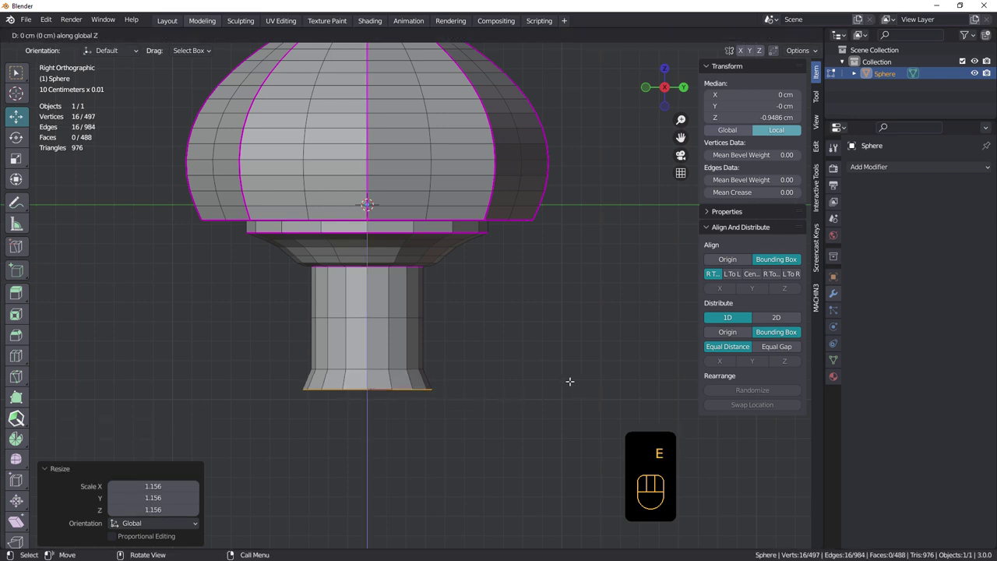
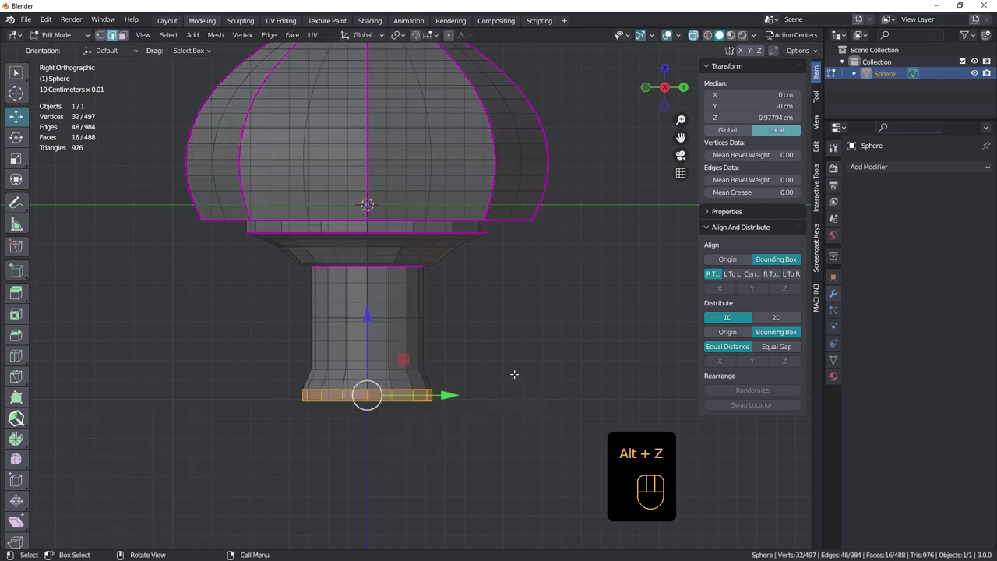
{"action": "key", "text": "s"}
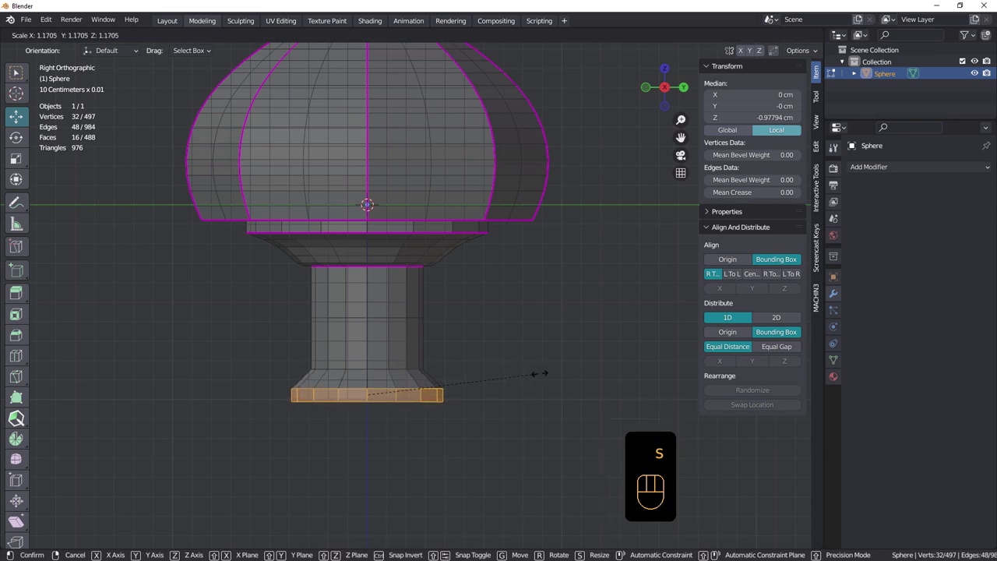
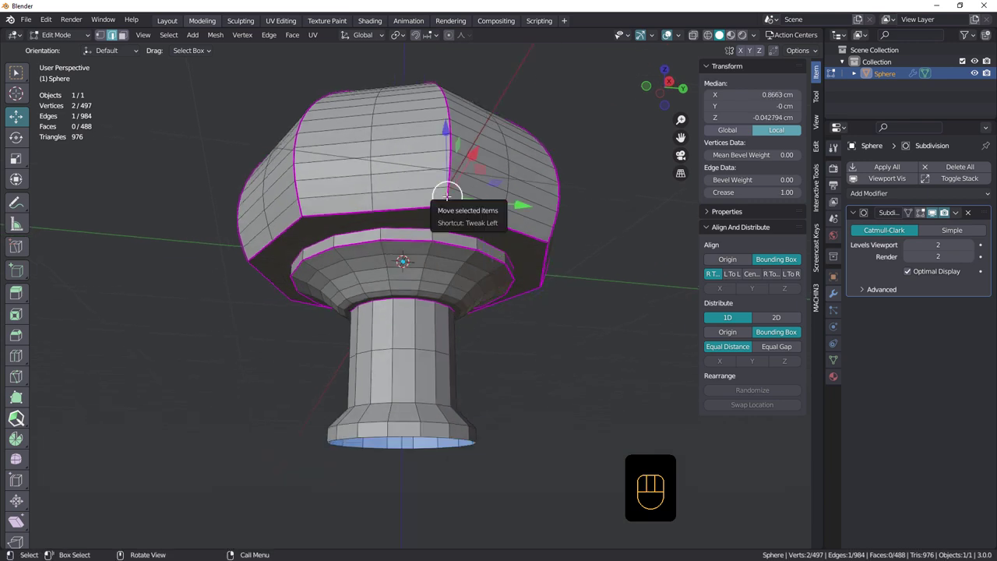
Step: Select all similar hard rim and stem edges and bevel them with two segments
{"action": "key", "text": "shift+g"}
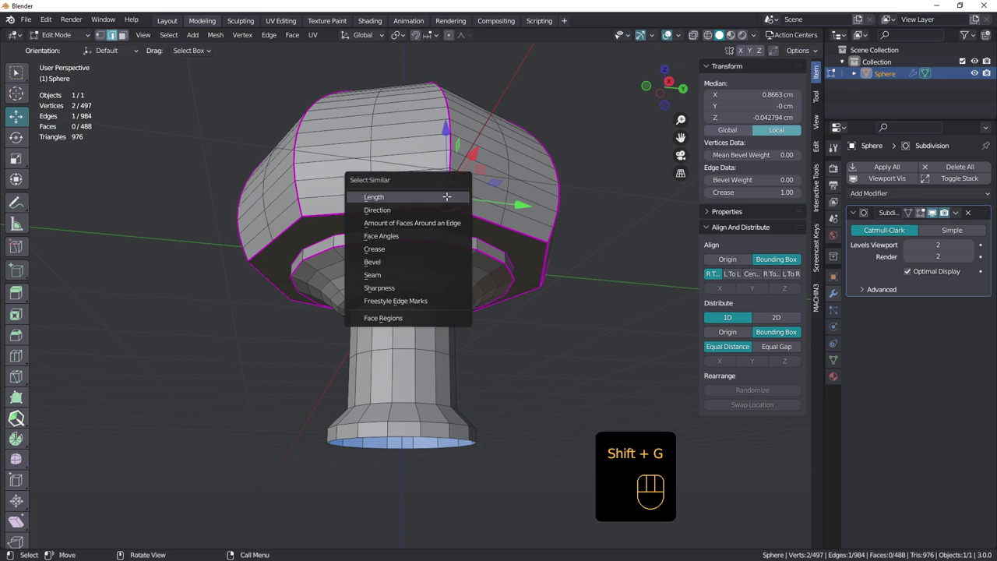
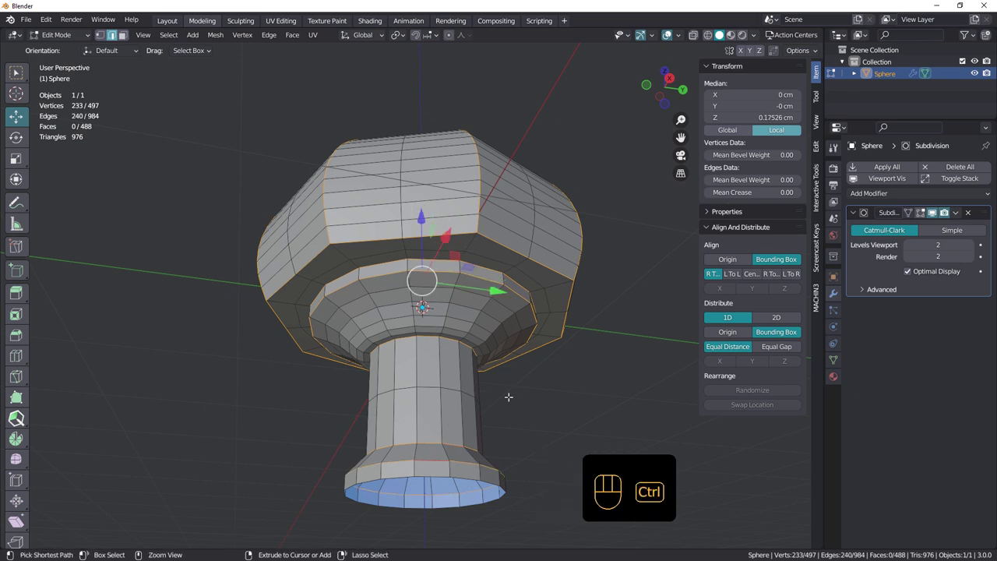
{"action": "key", "text": "ctrl+b"}
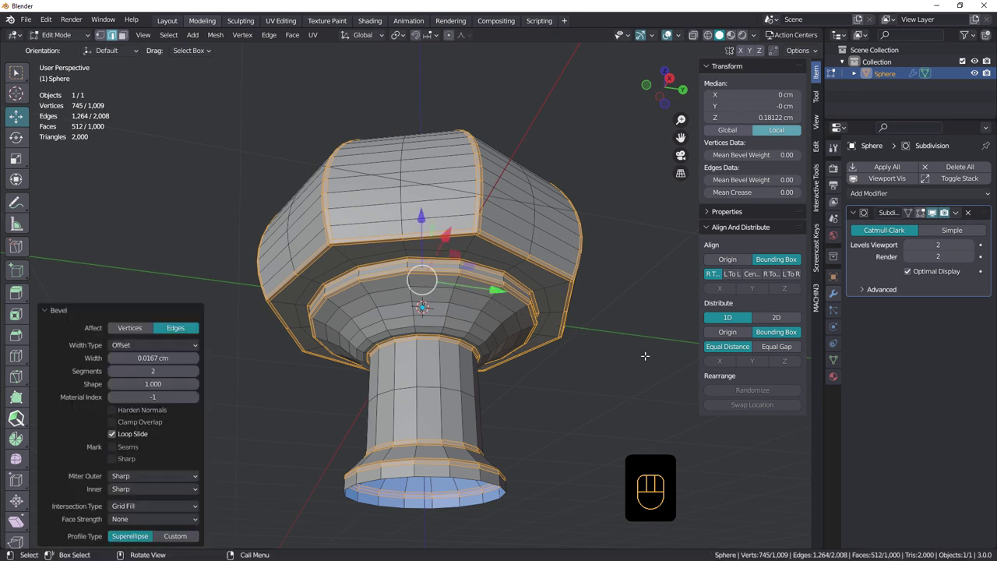
Step: Enable Auto Smooth at 30° in the knob's Normals settings, then return to Edit Mode
{"action": "key", "text": "Tab"}
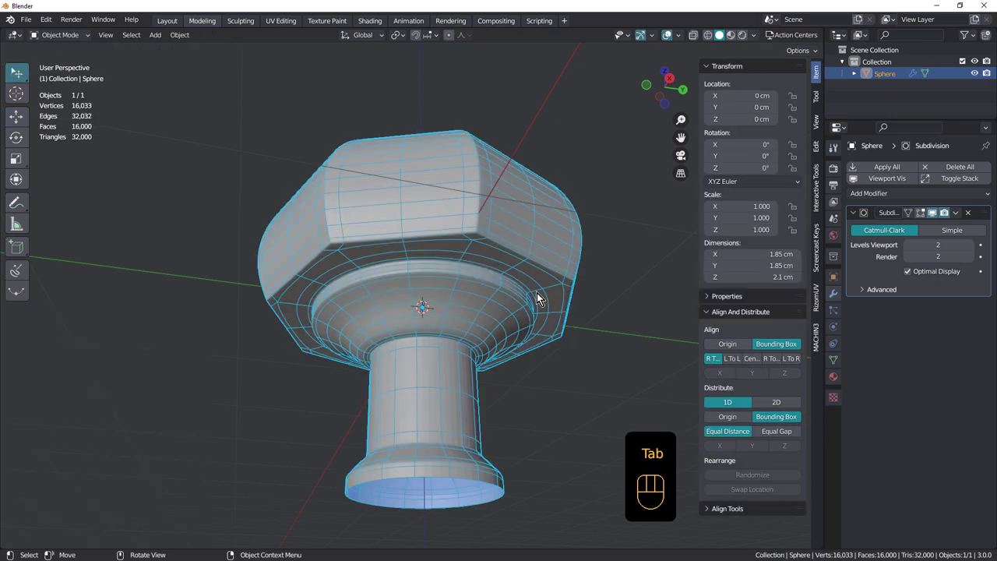
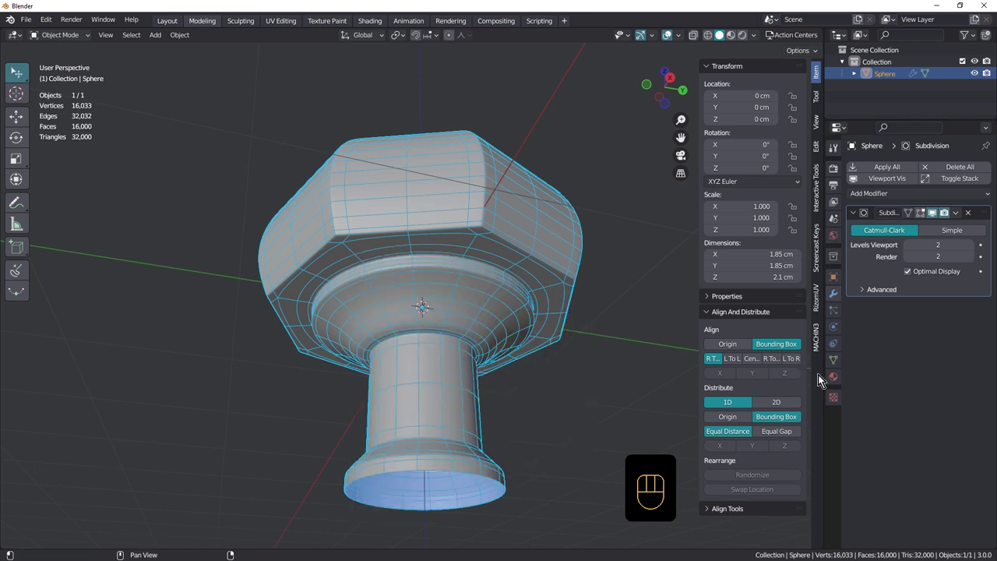
{"action": "left_click", "coordinate": [838, 364]}
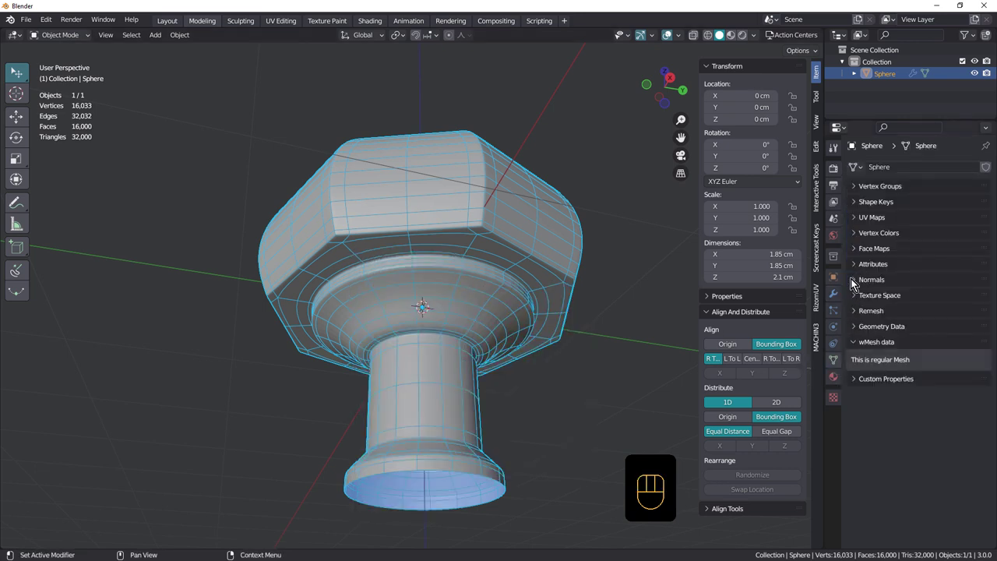
{"action": "left_click", "coordinate": [857, 287]}
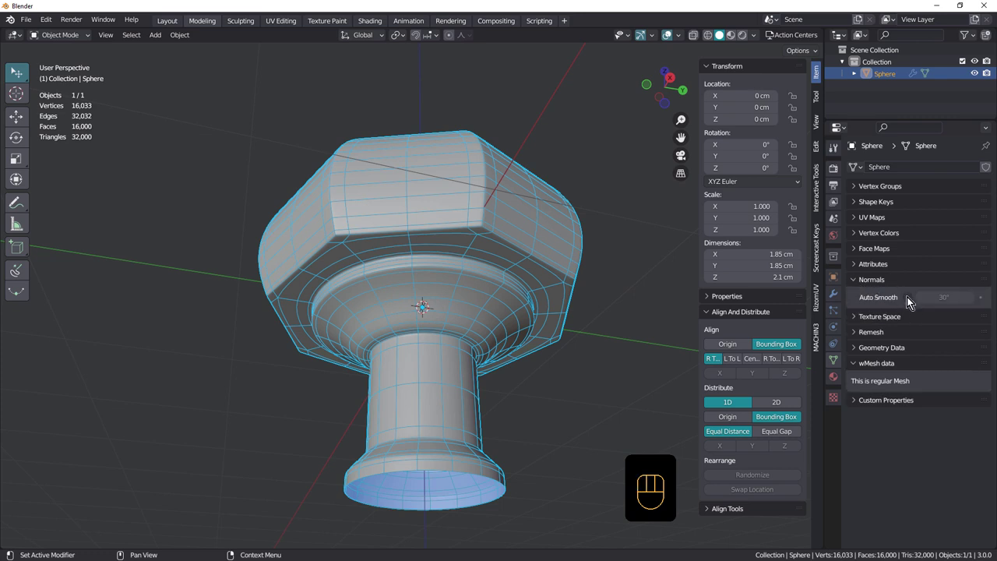
{"action": "left_click", "coordinate": [910, 301]}
{"action": "middle_click", "coordinate": [503, 334]}
{"action": "key", "text": "shift+space"}
{"action": "left_click_drag", "start_coordinate": [485, 310], "coordinate": [492, 283]}
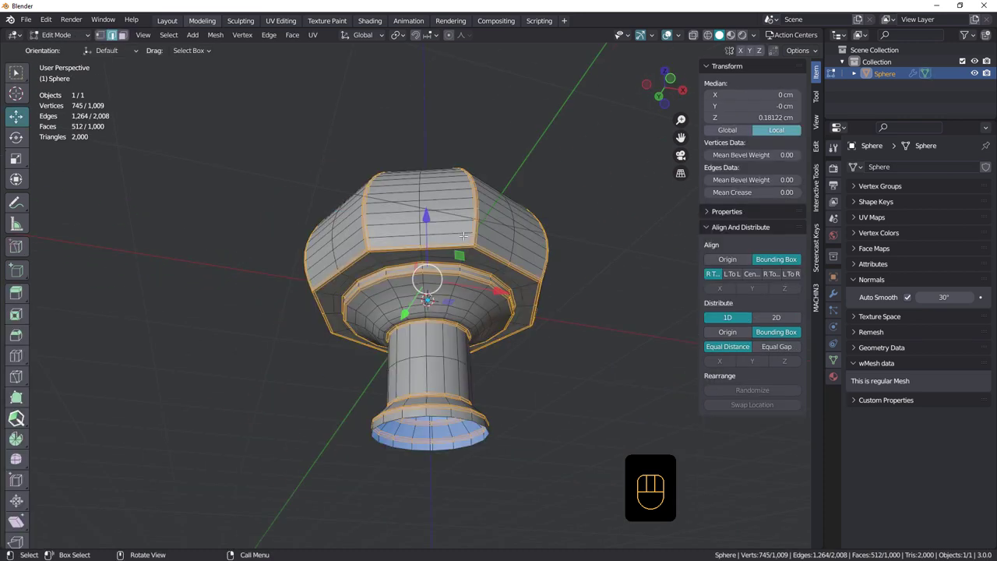
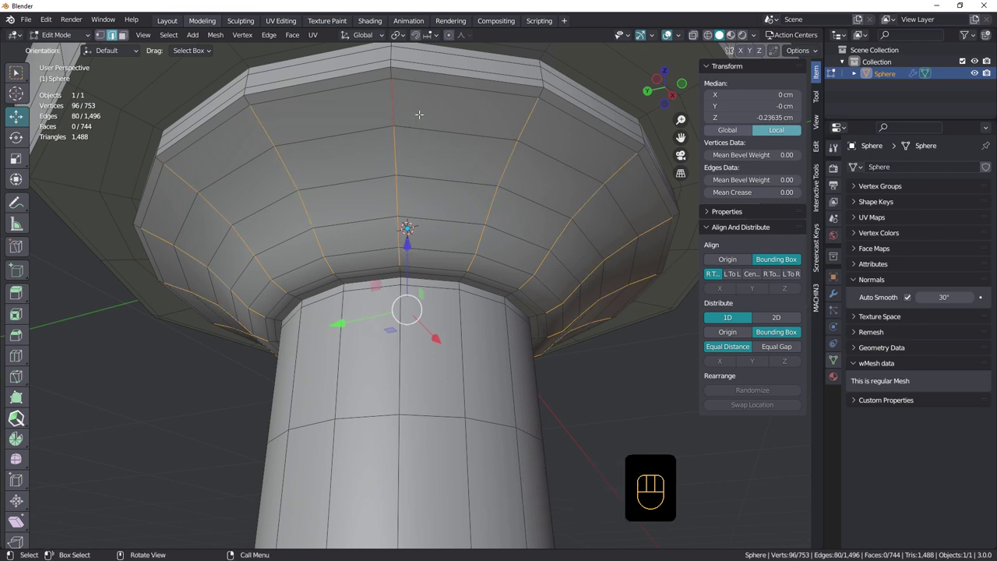
Step: Show the Edit sidebar tab and expand the LoopTools operations panel
{"action": "left_click", "coordinate": [823, 148]}
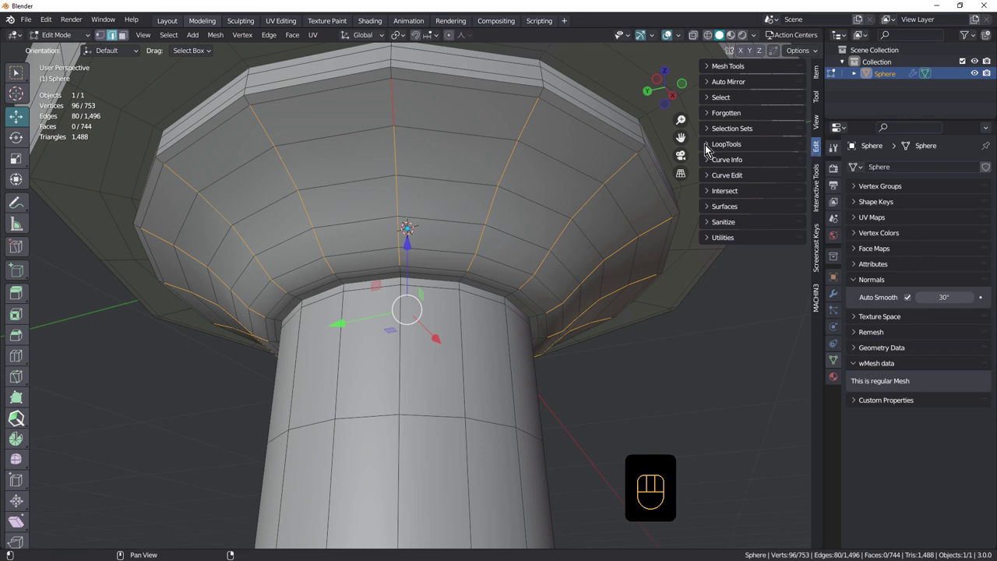
{"action": "left_click", "coordinate": [712, 149]}
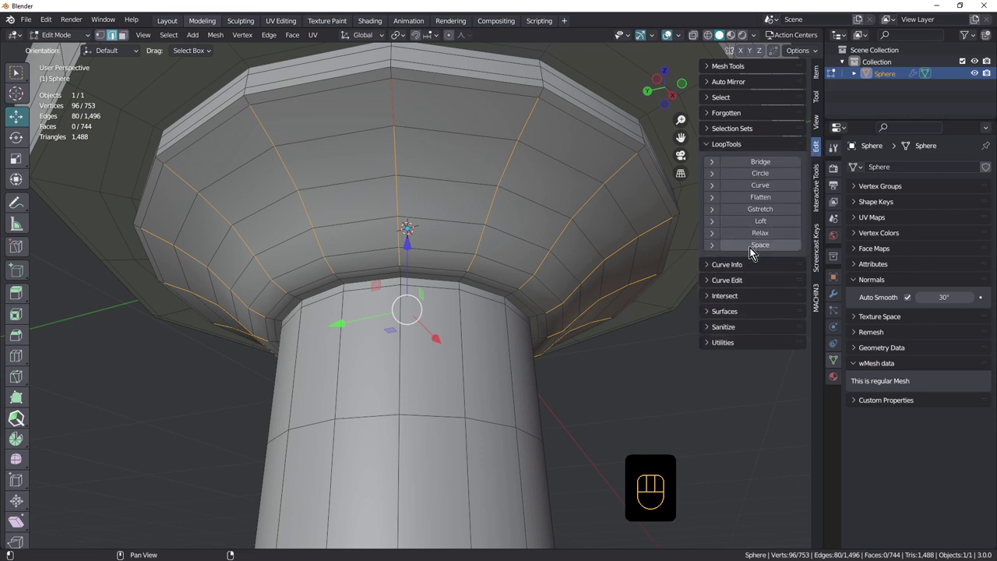
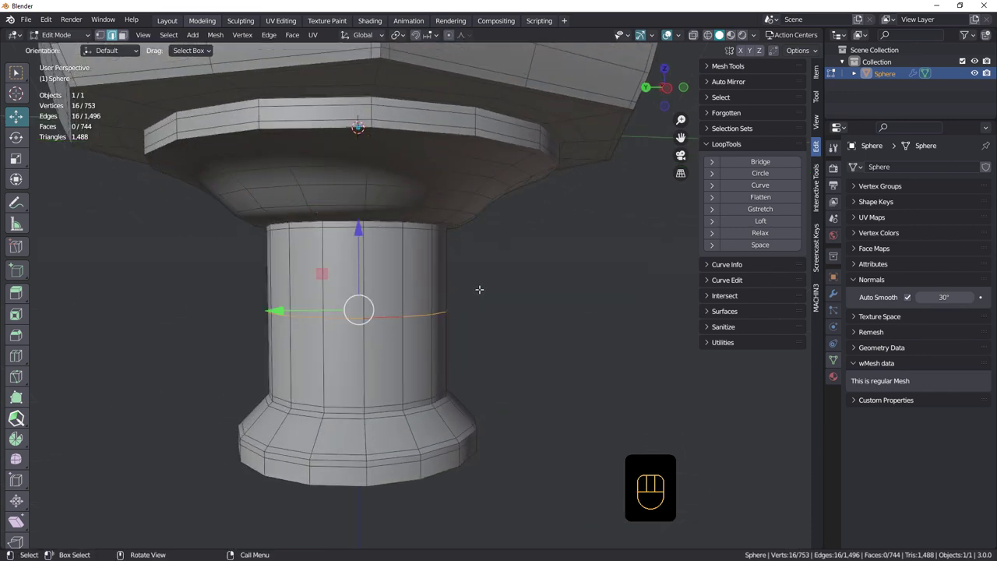
Step: Dissolve the stem's middle ring and preview a five-cut loop cut around the stem
{"action": "key", "text": "ctrl+b"}
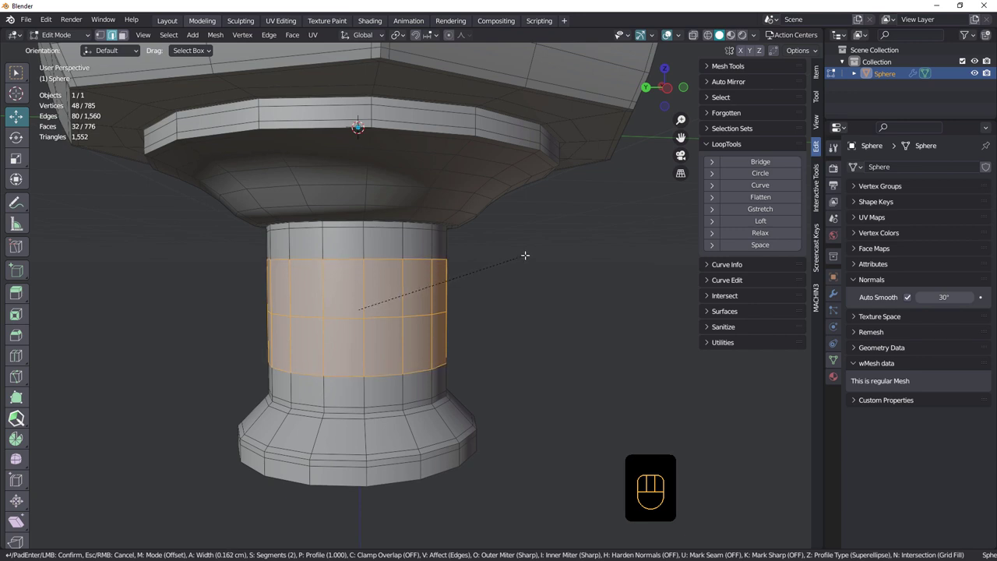
{"action": "key", "text": "ctrl+z"}
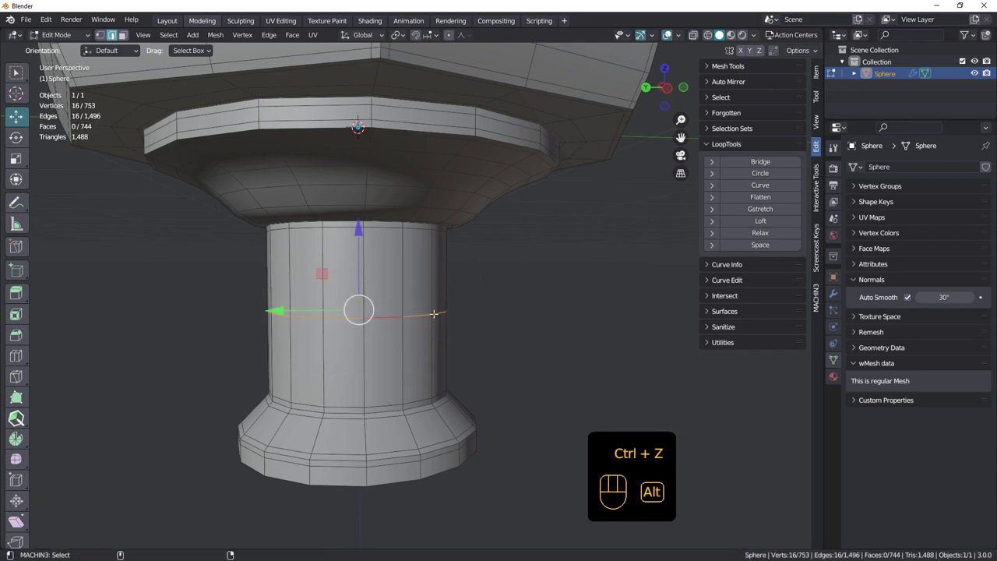
{"action": "key", "text": "ctrl+x"}
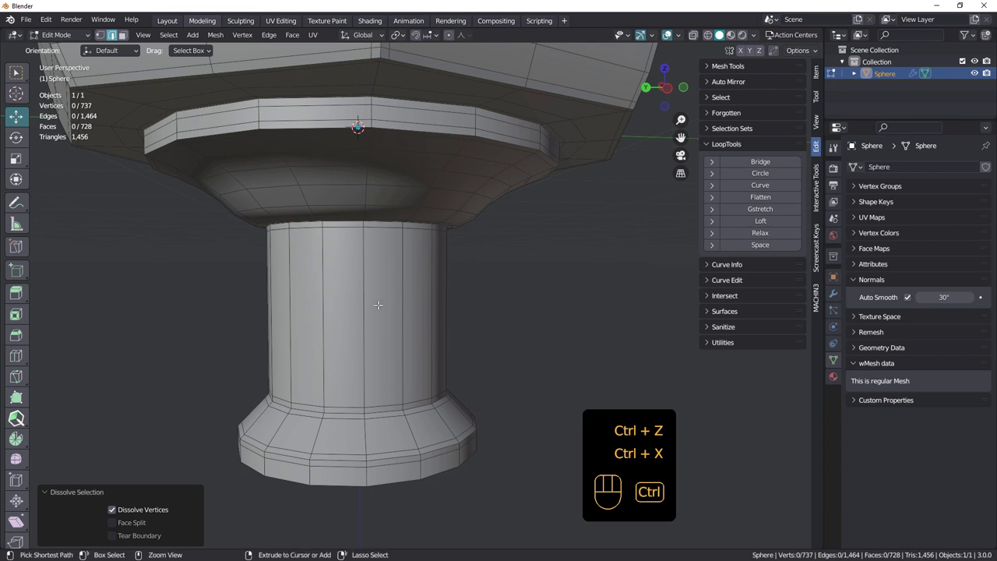
{"action": "key", "text": "ctrl+r"}
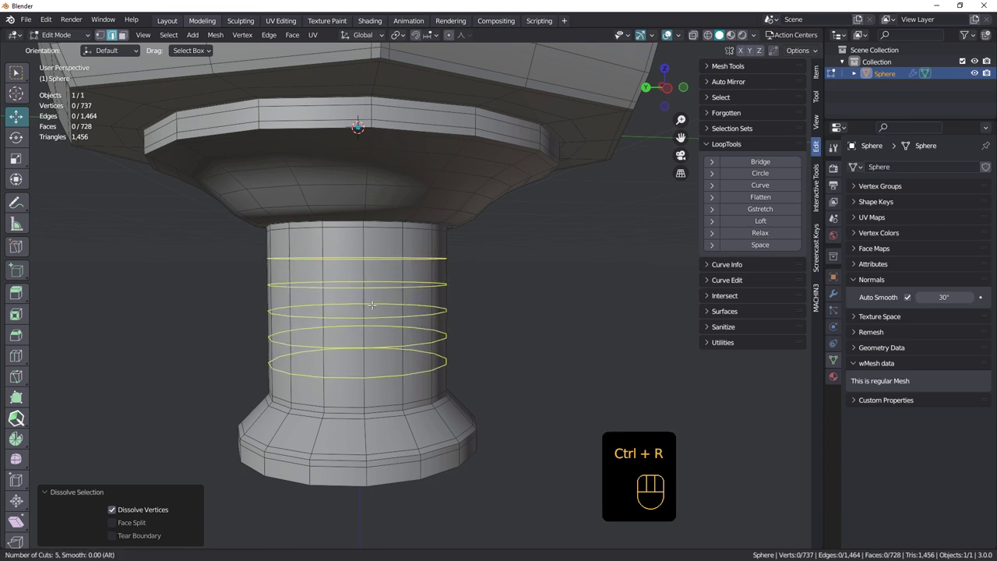
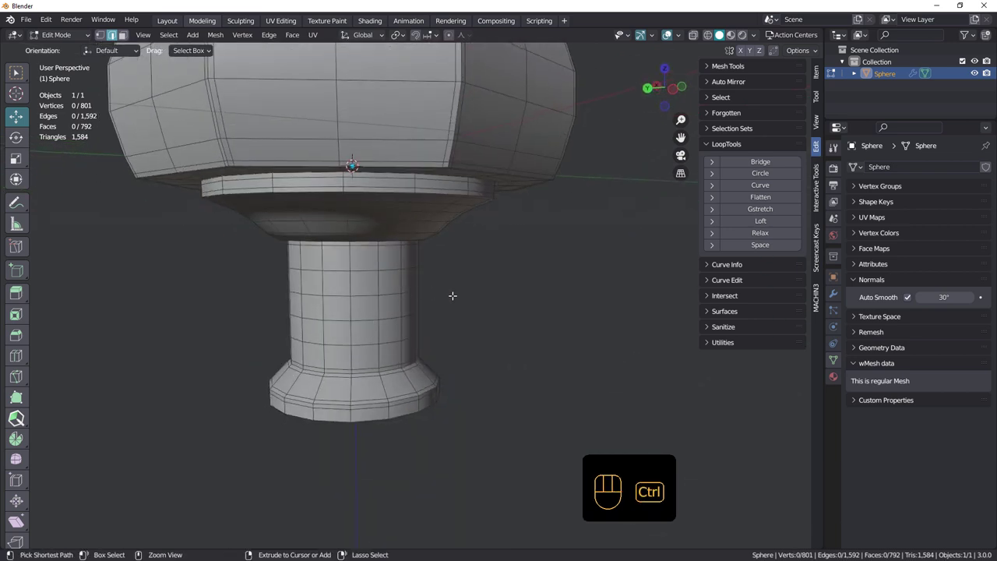
Step: Save the knob as a new version, PointedMortiseDoorKnob_02.blend
{"action": "key", "text": "ctrl+s"}
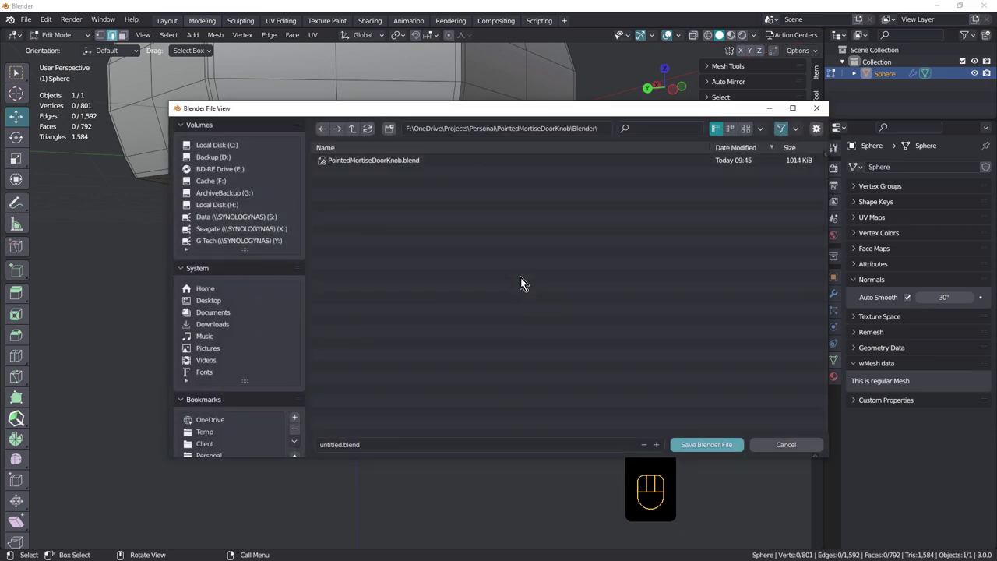
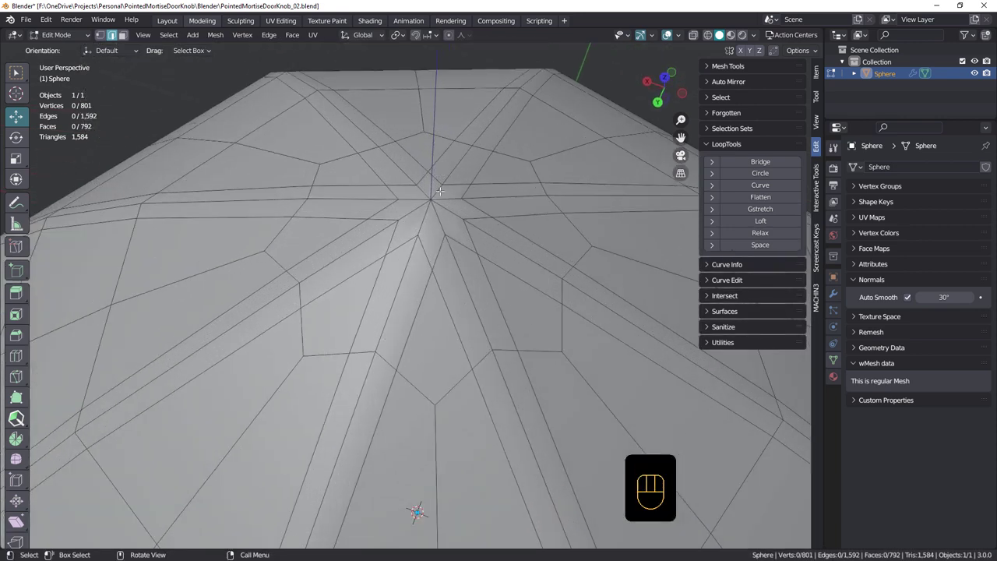
Step: Nudge the dome's tip vertex along Z with proportional editing to soften the peak
{"action": "key", "text": "1"}
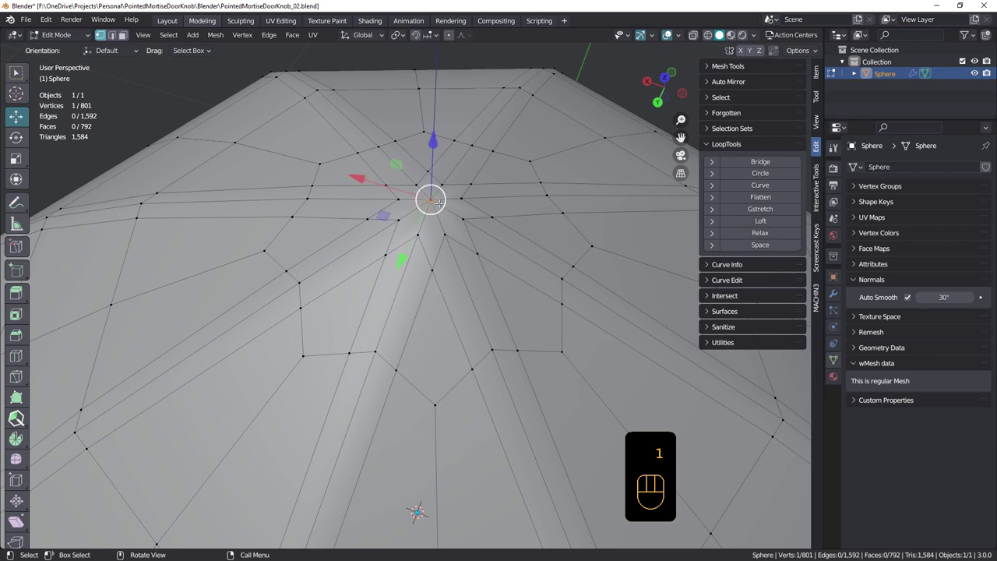
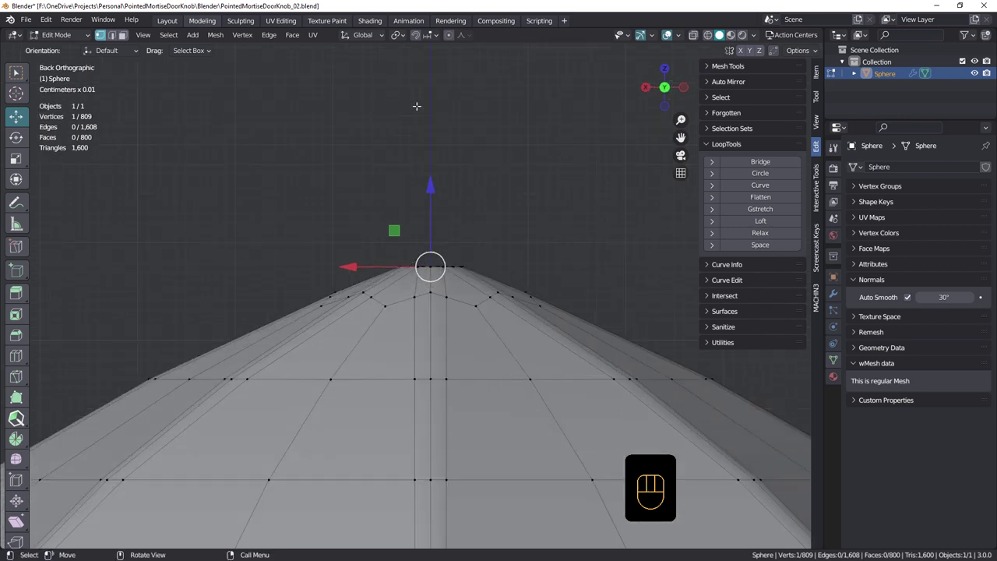
{"action": "key", "text": "o"}
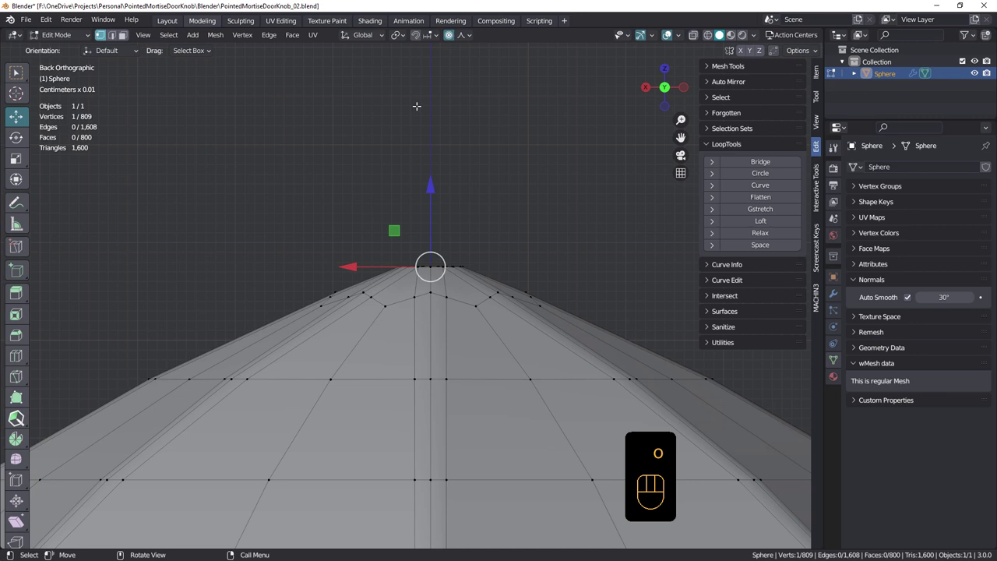
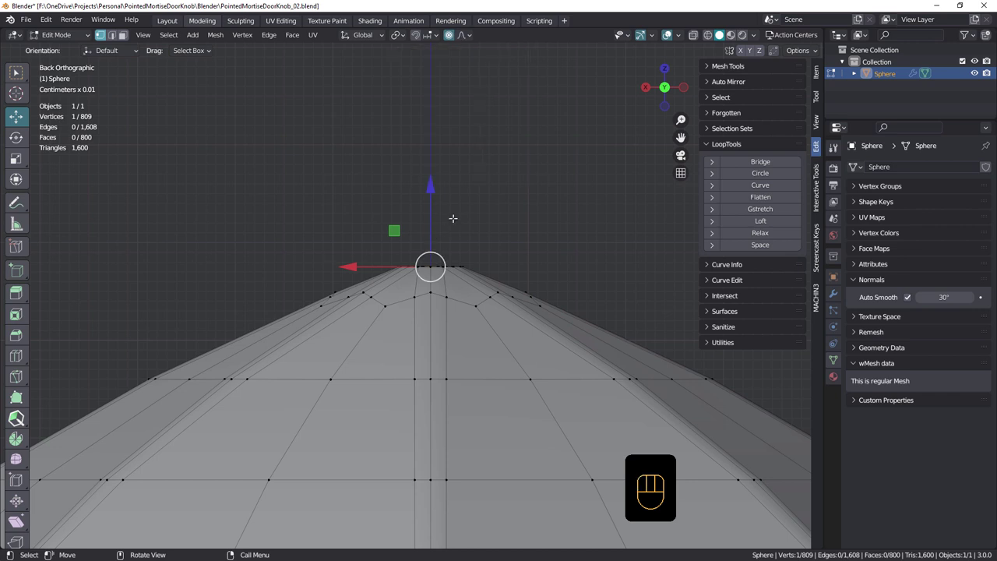
{"action": "key", "text": "g"}
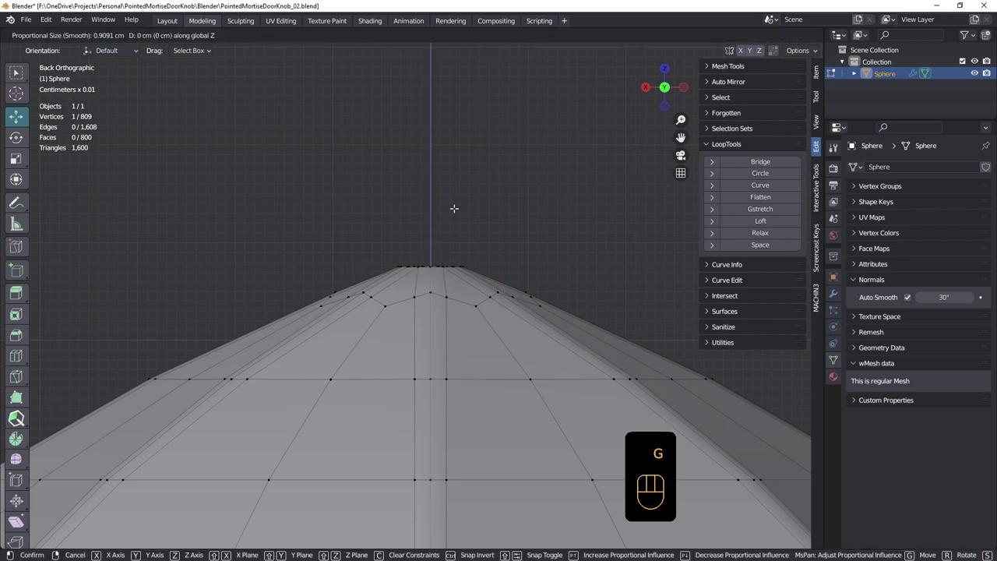
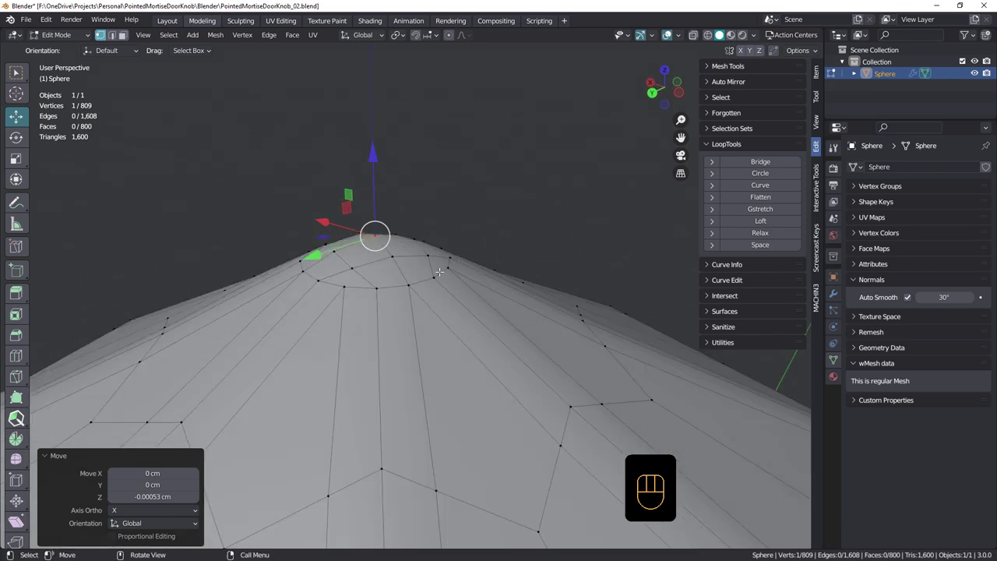
{"action": "key", "text": "Tab"}
{"action": "left_click_drag", "start_coordinate": [442, 300], "coordinate": [443, 282]}
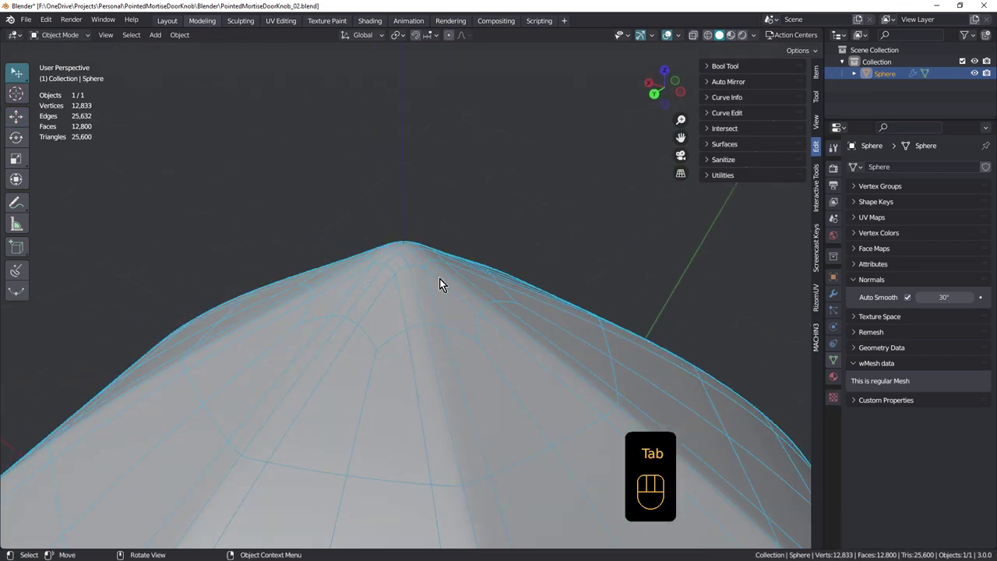
{"action": "left_click_drag", "start_coordinate": [447, 328], "coordinate": [453, 355]}
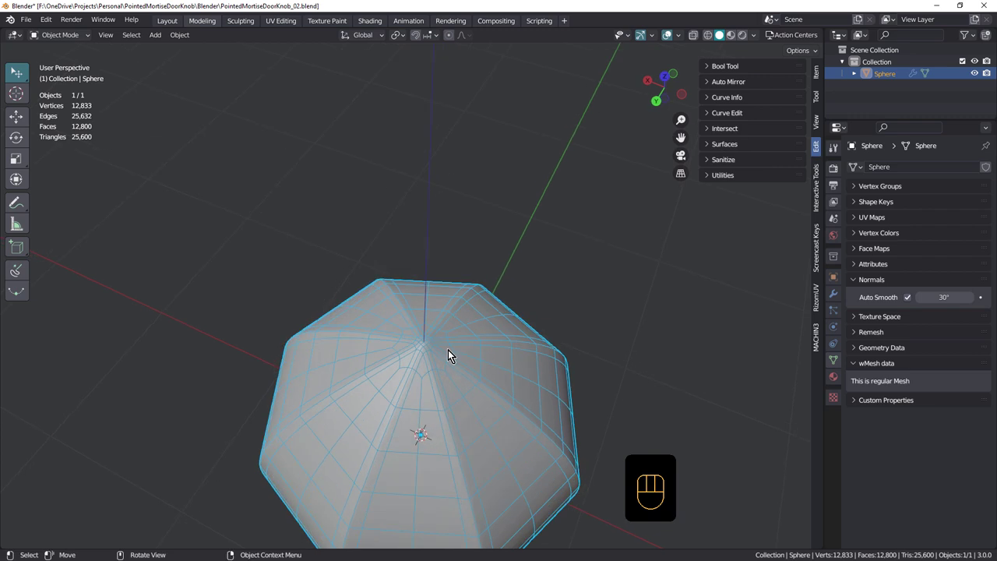
{"action": "key", "text": "shift+space"}
{"action": "left_click_drag", "start_coordinate": [448, 386], "coordinate": [443, 285]}
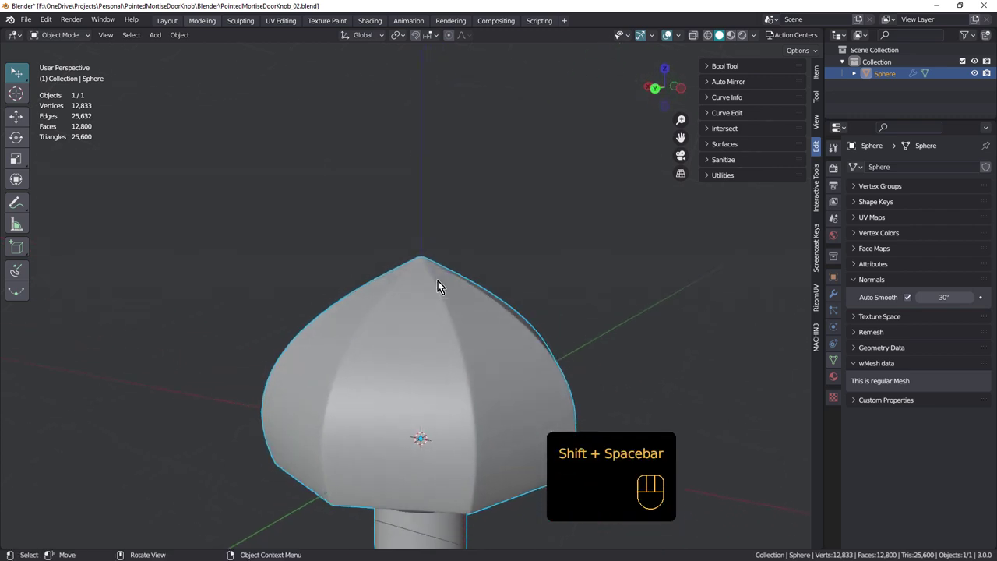
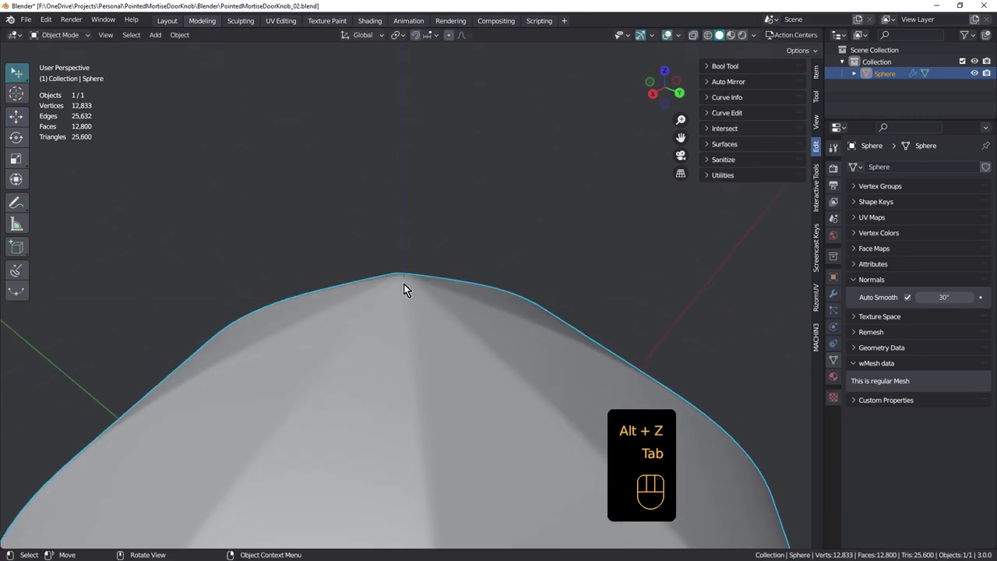
{"action": "left_click_drag", "start_coordinate": [426, 327], "coordinate": [430, 301]}
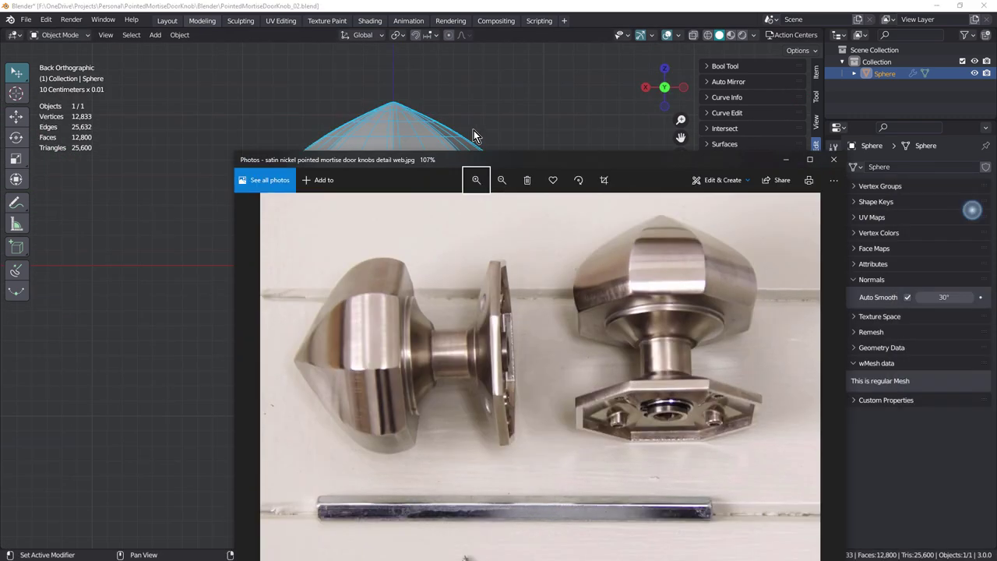
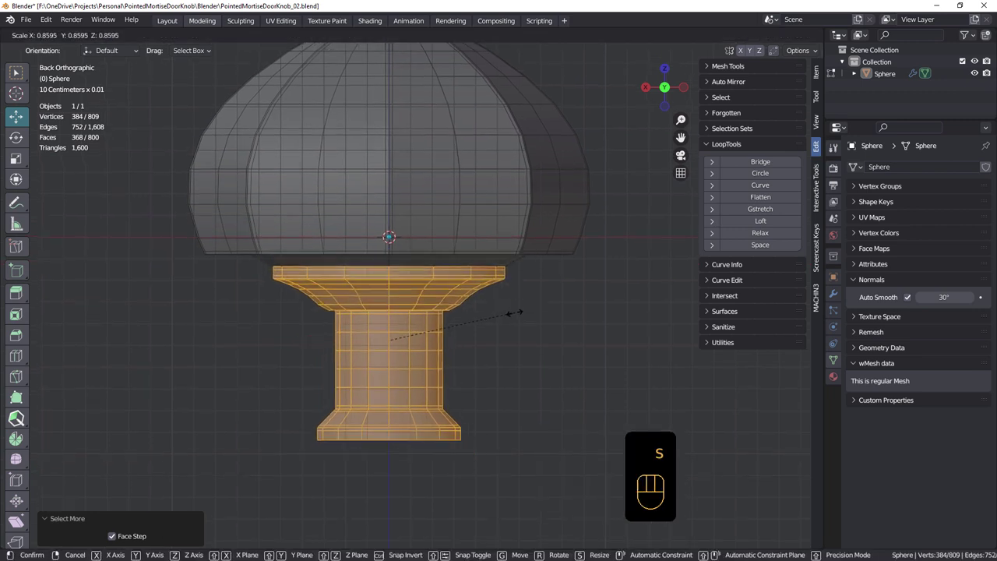
Step: Scale the stem and collar around the 3D cursor and slide the lower dome loop to 0.65
{"action": "key", "text": "ctrl+z"}
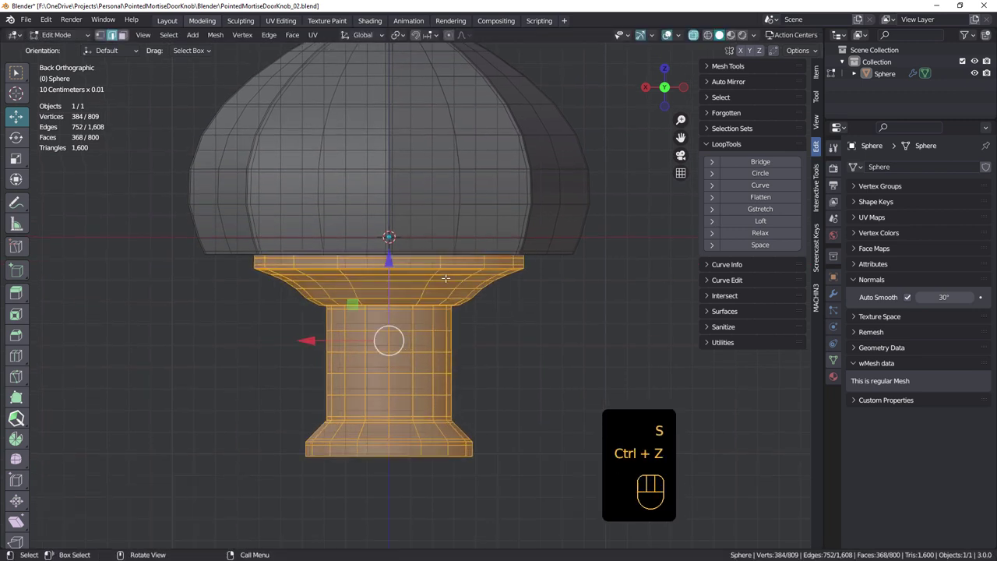
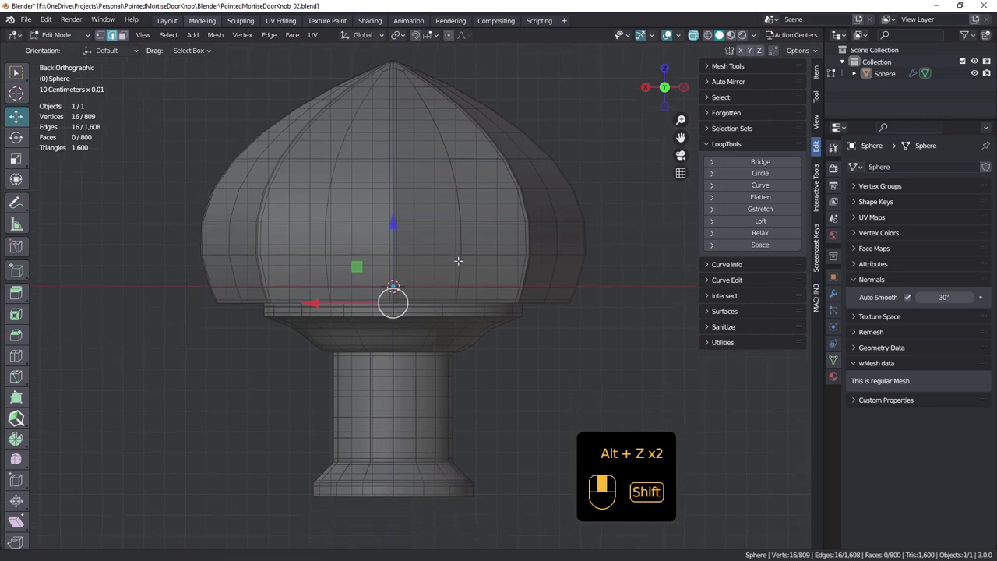
{"action": "key", "text": "shift+s"}
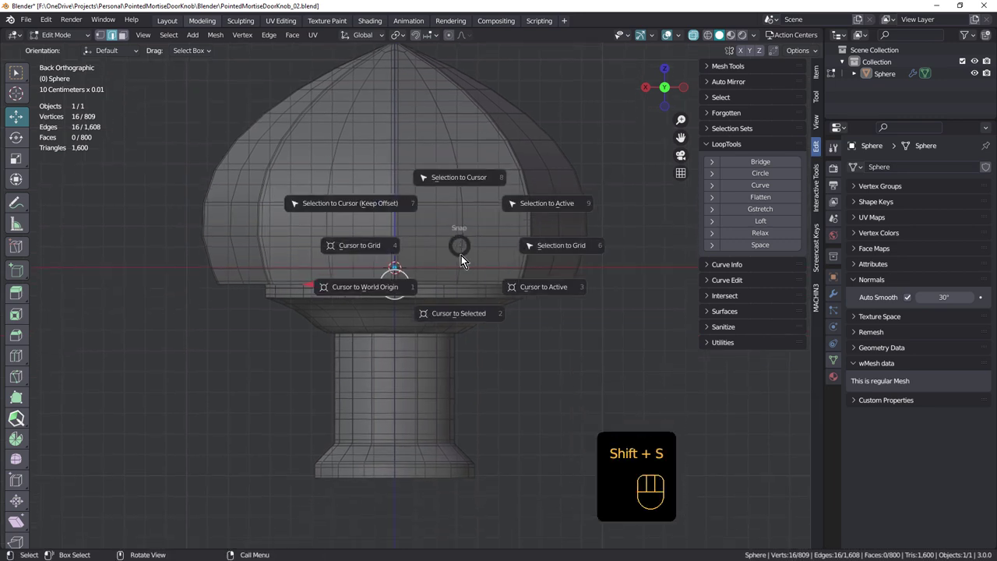
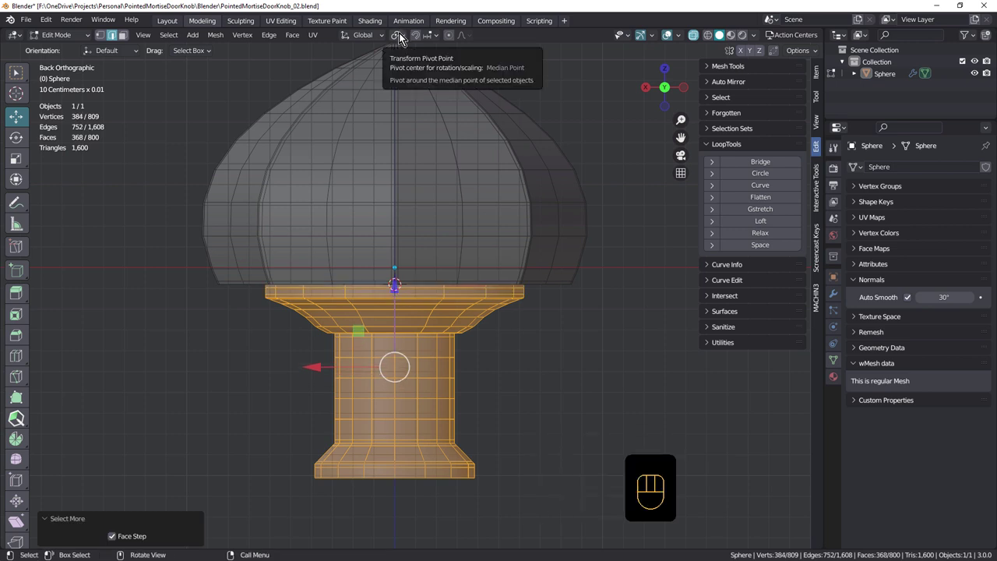
{"action": "left_click_drag", "start_coordinate": [402, 36], "coordinate": [428, 68]}
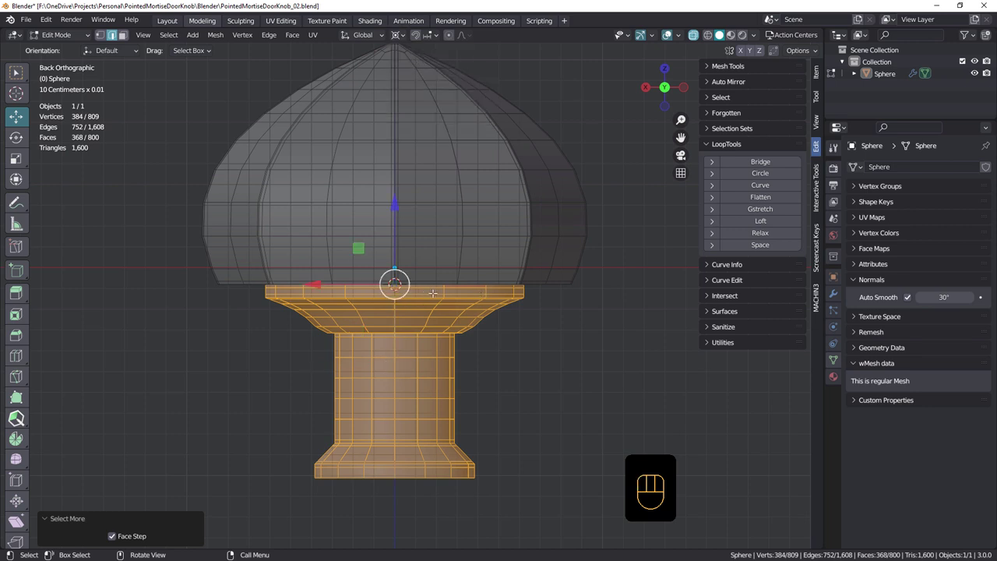
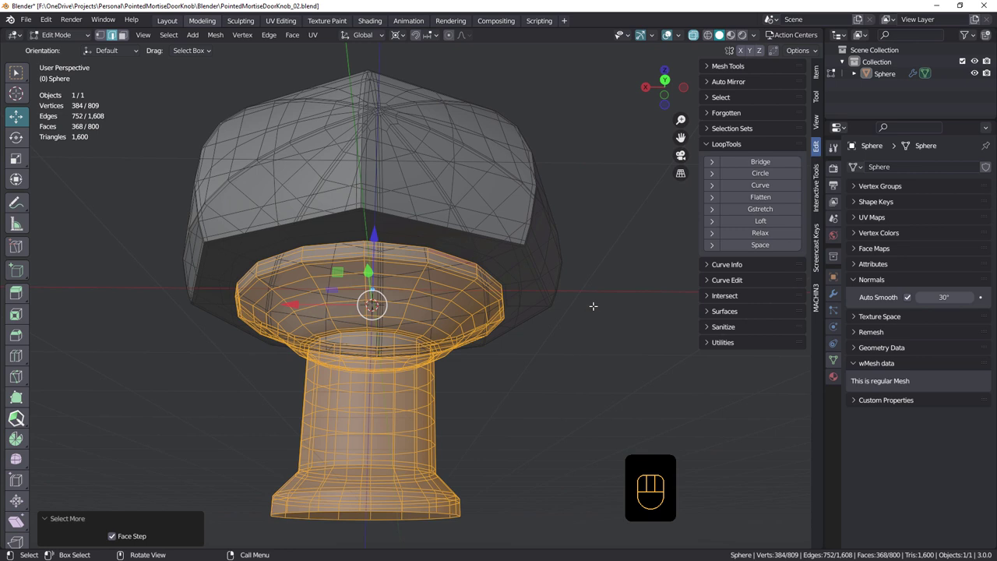
{"action": "key", "text": "s"}
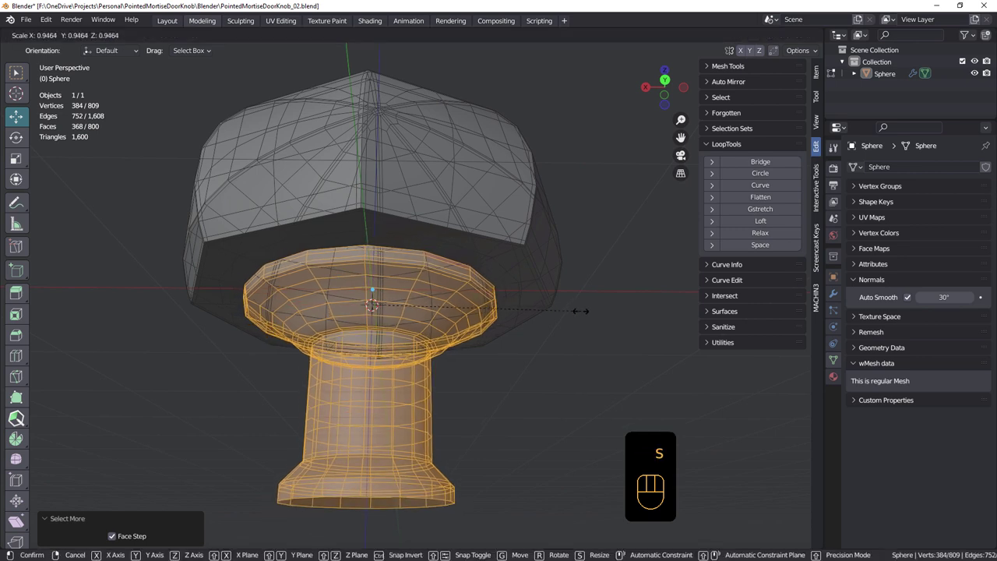
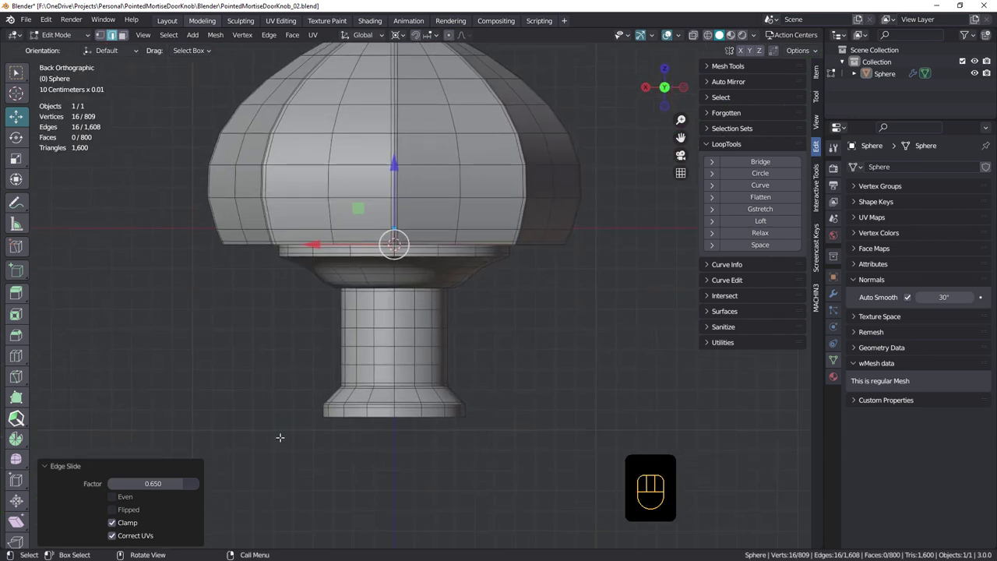
{"action": "key", "text": "Tab"}
{"action": "left_click_drag", "start_coordinate": [439, 277], "coordinate": [470, 311]}
Step: Add an 8-vertex 1 cm circle and move it down to the stem's base
{"action": "key", "text": "shift+a"}
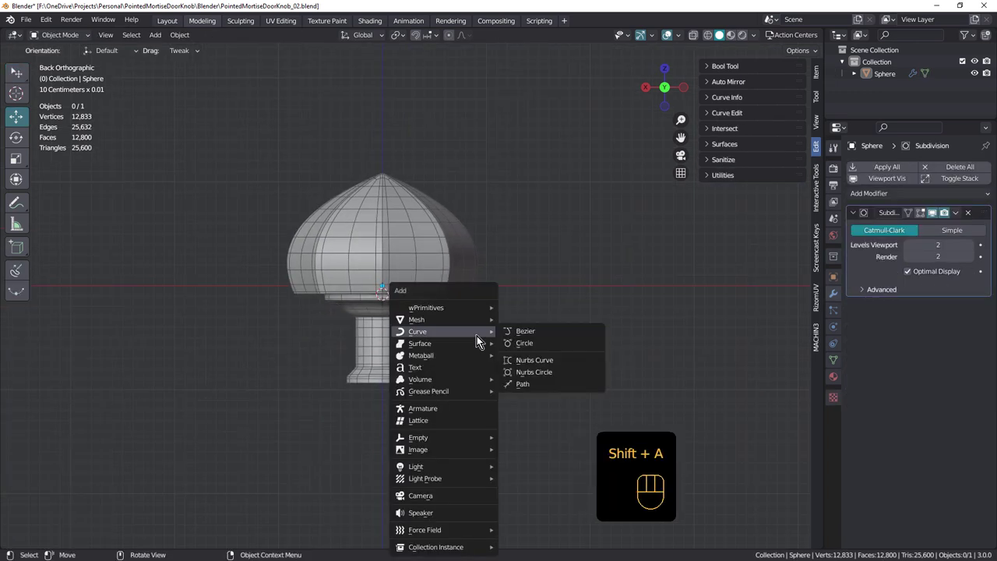
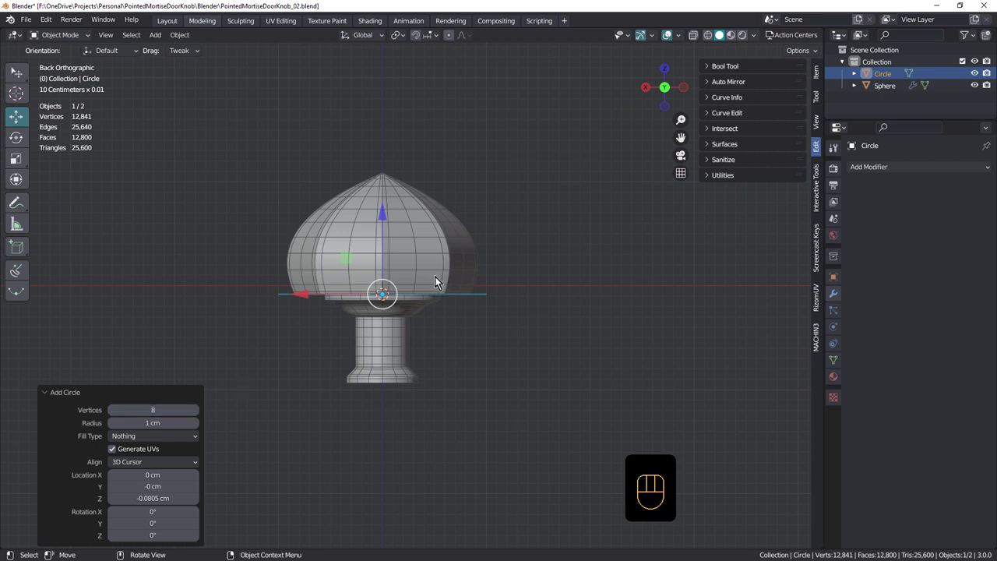
{"action": "left_click_drag", "start_coordinate": [431, 269], "coordinate": [433, 339]}
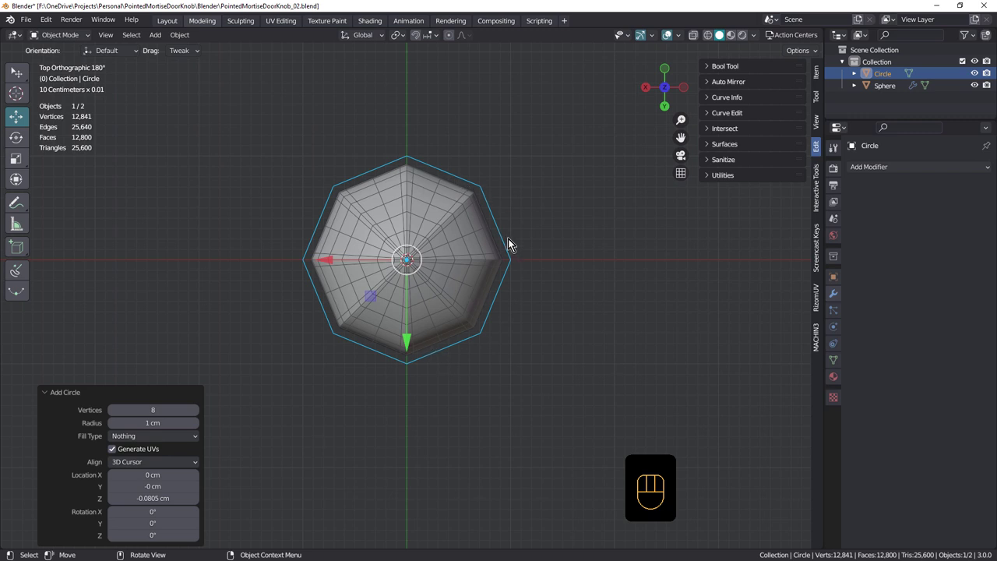
{"action": "left_click_drag", "start_coordinate": [476, 272], "coordinate": [396, 215]}
{"action": "key", "text": "ctrl+z"}
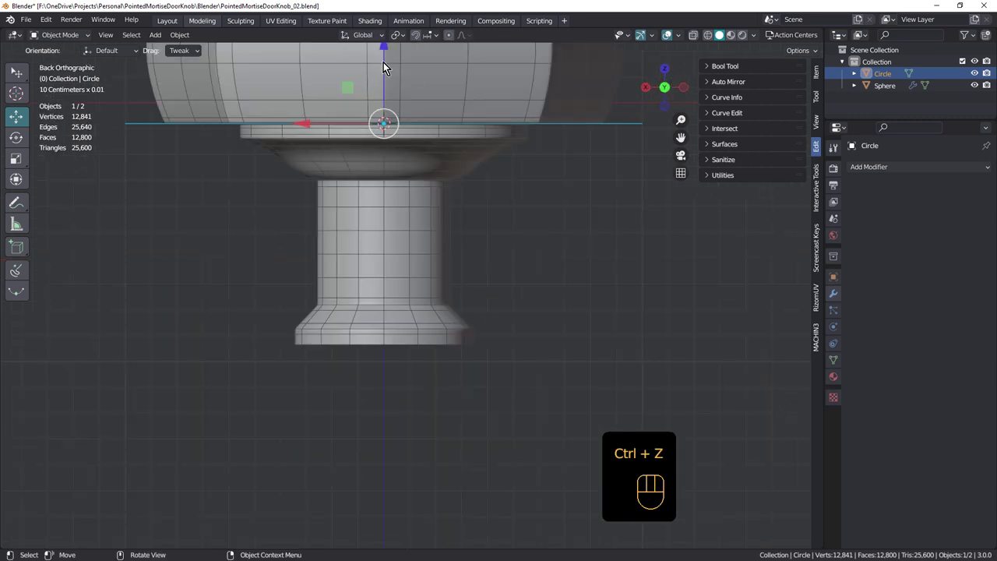
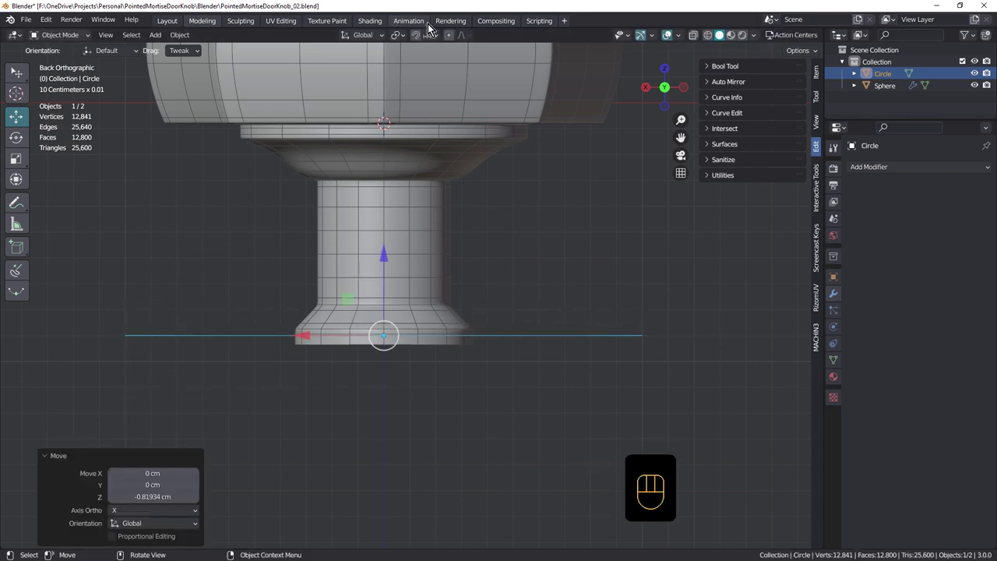
{"action": "left_click_drag", "start_coordinate": [433, 37], "coordinate": [430, 85]}
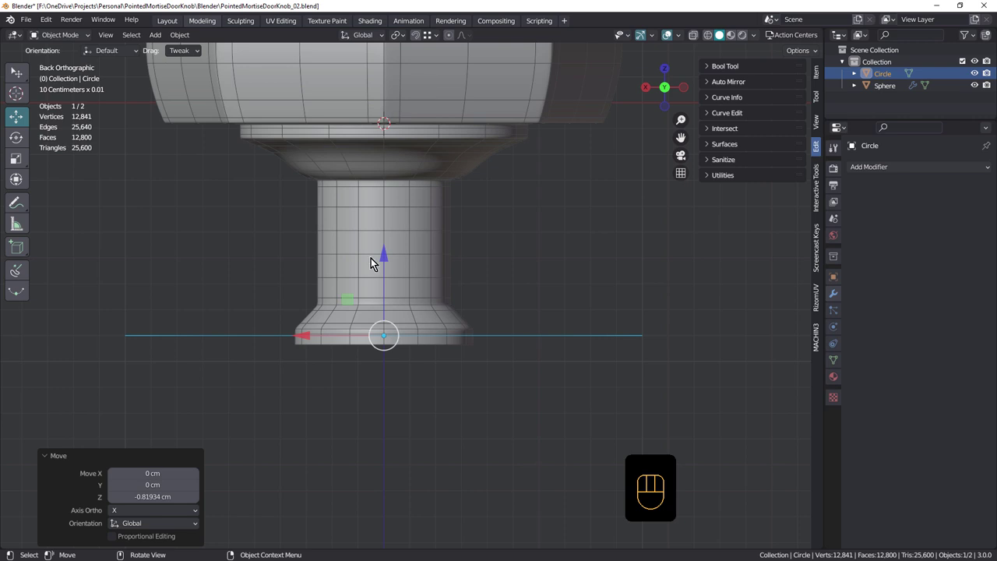
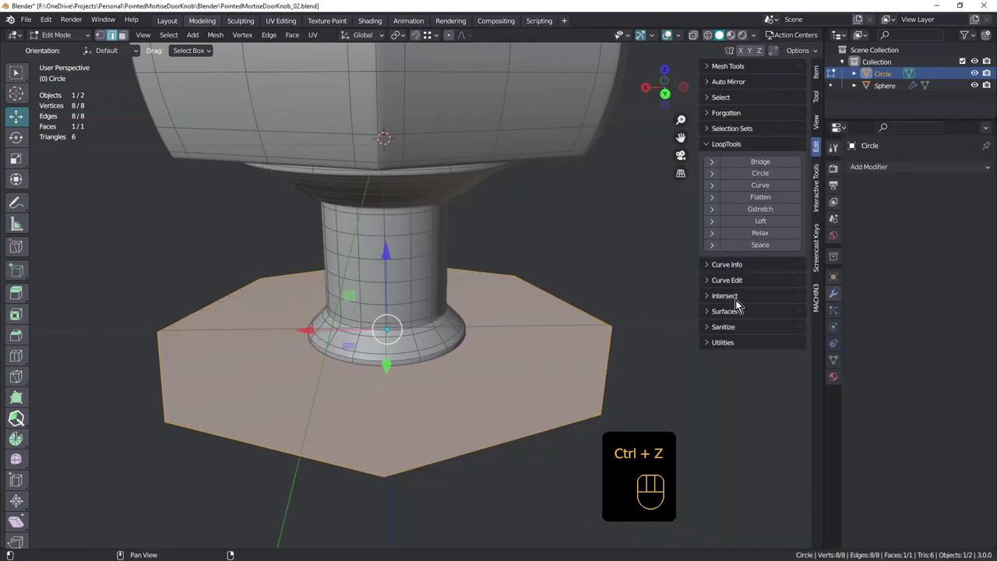
Step: Inset the octagon face about 0.56 cm around the stem and add an inner loop
{"action": "key", "text": "i"}
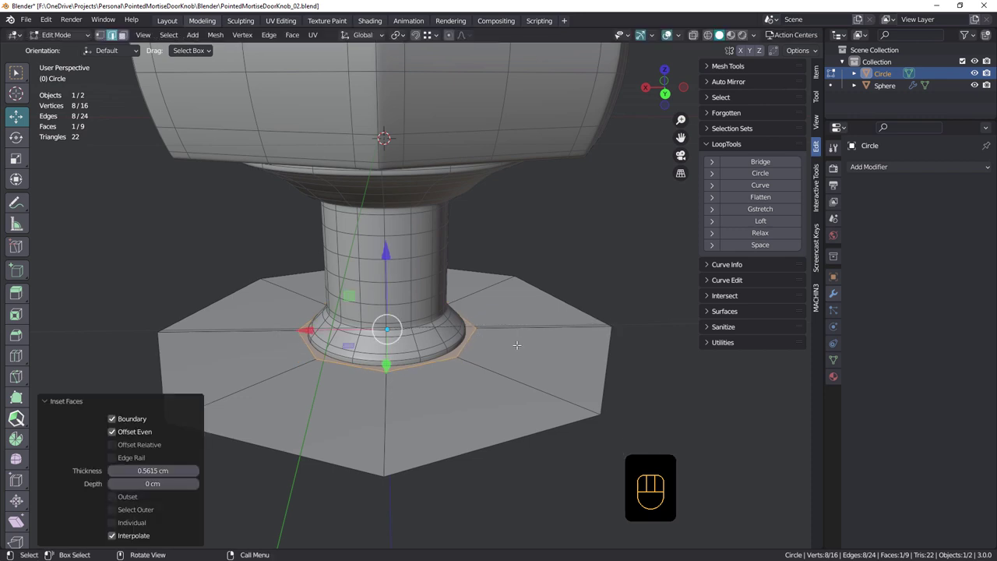
{"action": "key", "text": "ctrl+r"}
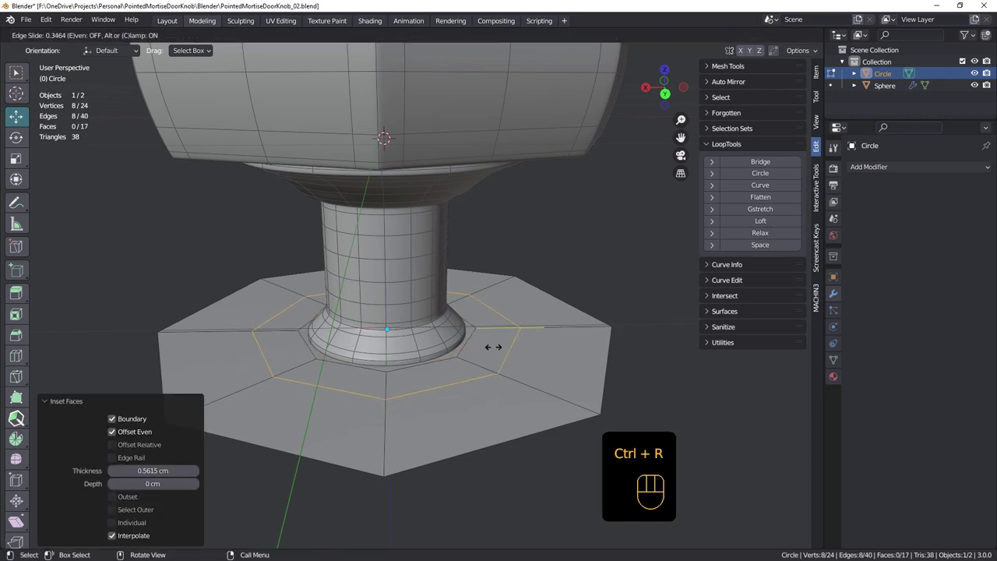
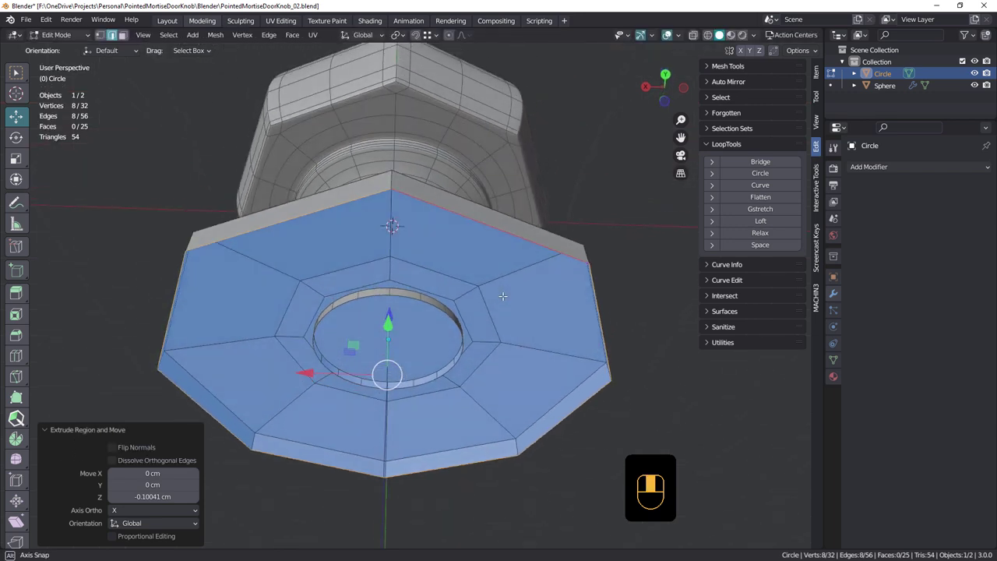
Step: Extrude and scale the rosette face inward into a recess and delete its bottom face
{"action": "key", "text": "e"}
{"action": "key", "text": "s"}
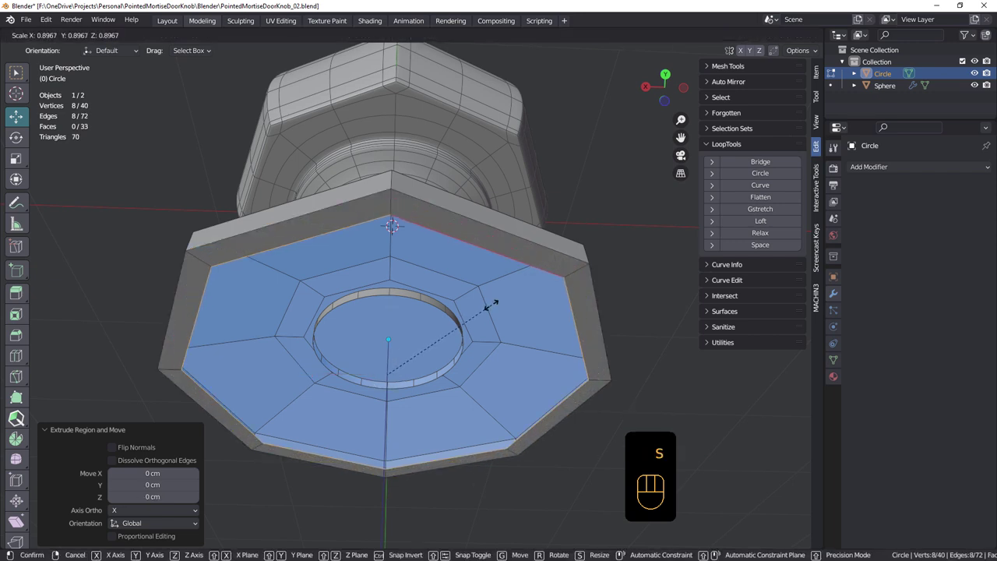
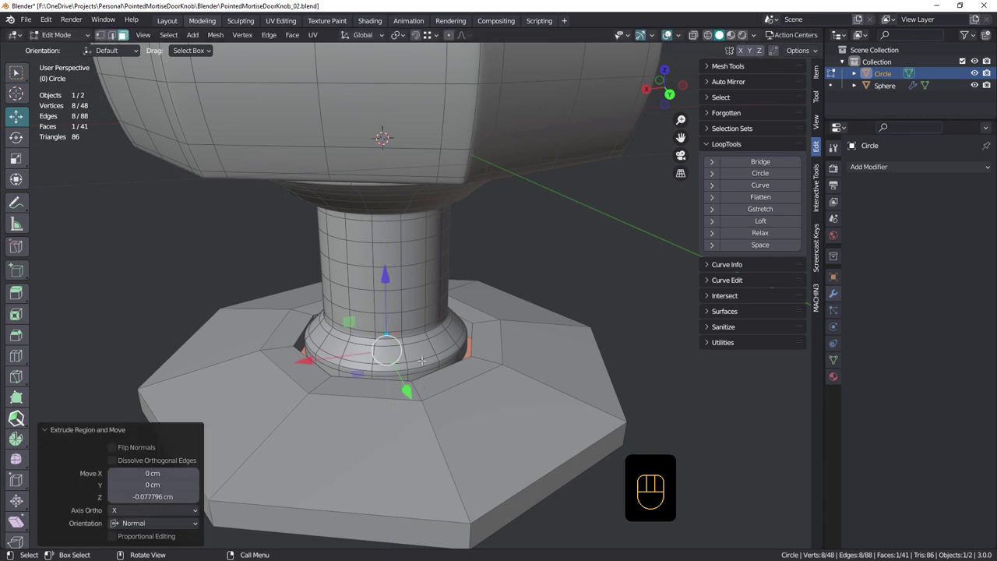
{"action": "key", "text": "x"}
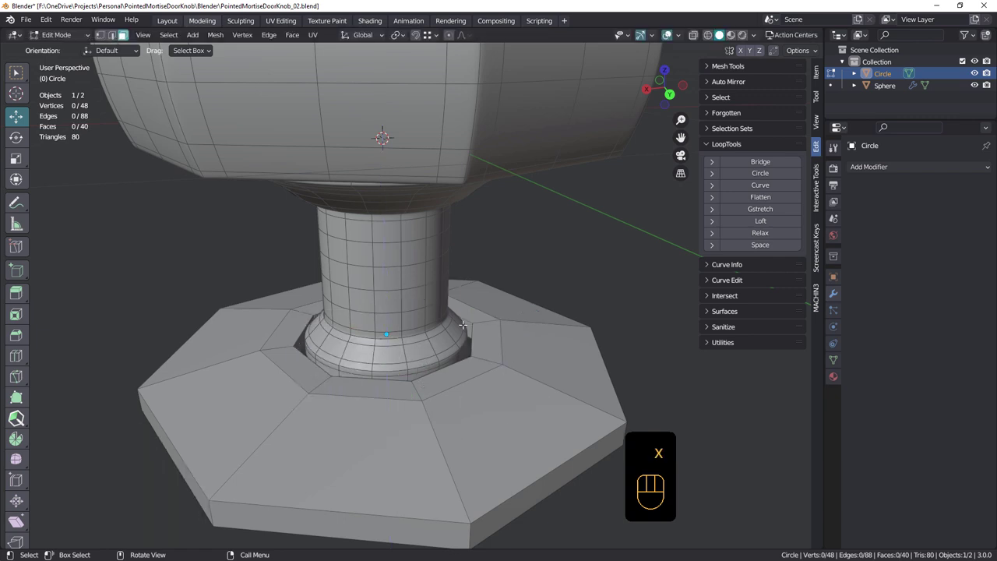
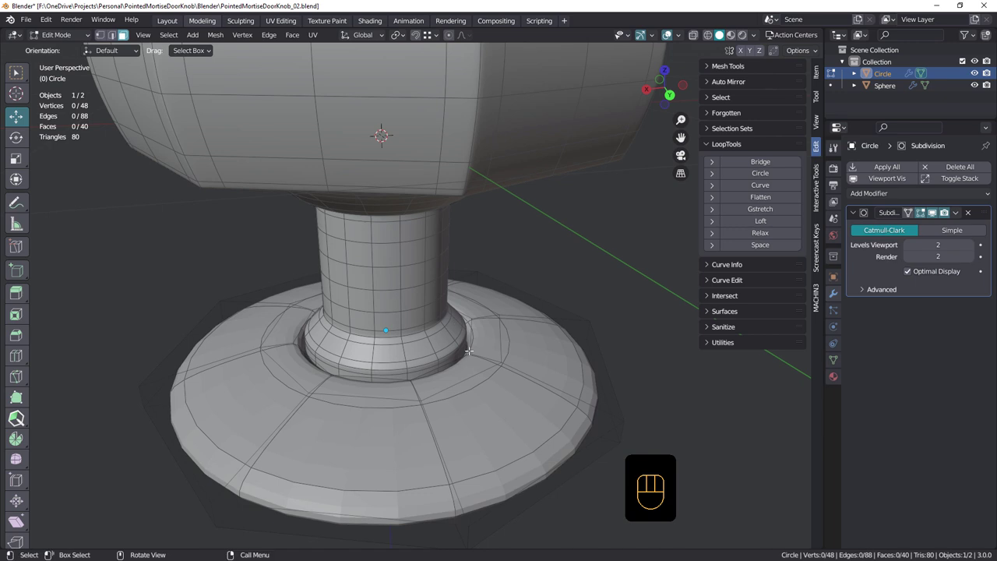
Step: Preview the smoothed rosette in Object Mode, return to editing, and hide the Sphere knob
{"action": "key", "text": "Tab"}
{"action": "left_click_drag", "start_coordinate": [490, 356], "coordinate": [486, 346]}
{"action": "left_click_drag", "start_coordinate": [489, 363], "coordinate": [494, 350]}
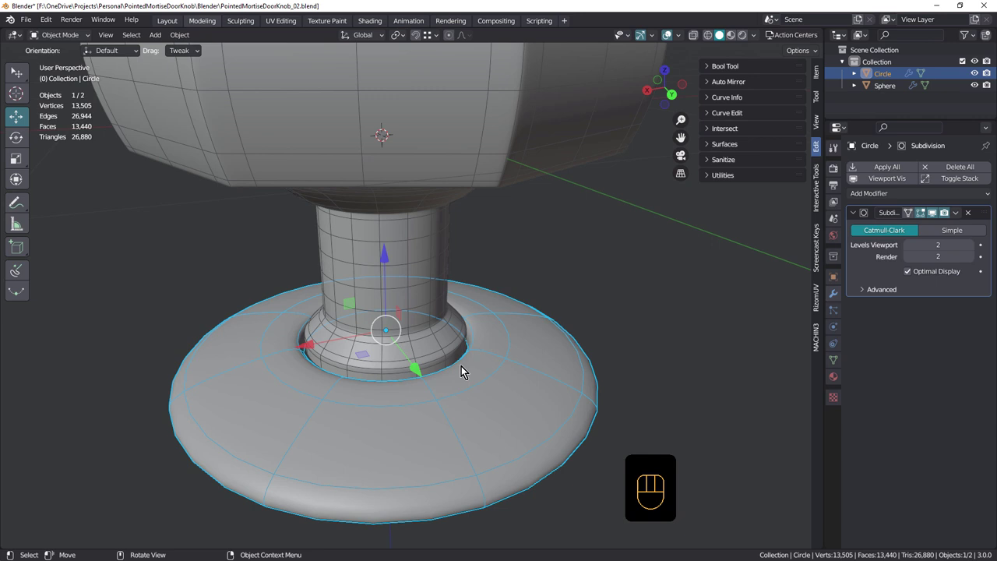
{"action": "key", "text": "Tab"}
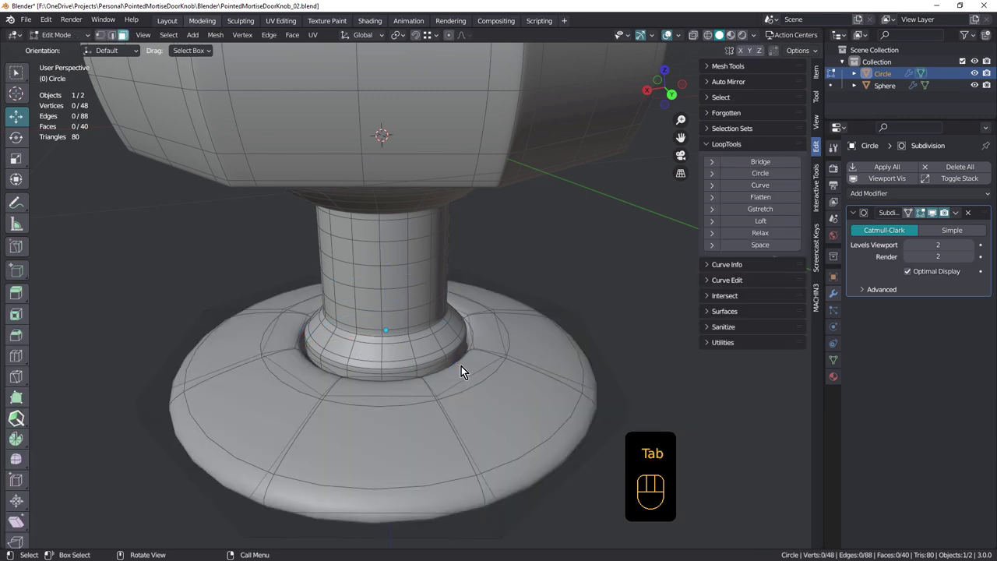
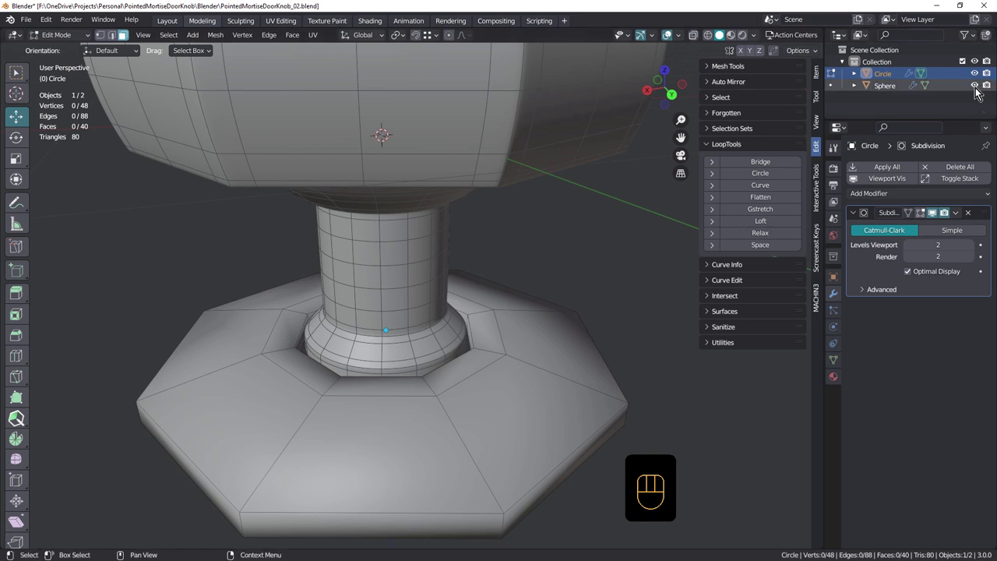
{"action": "left_click", "coordinate": [976, 89]}
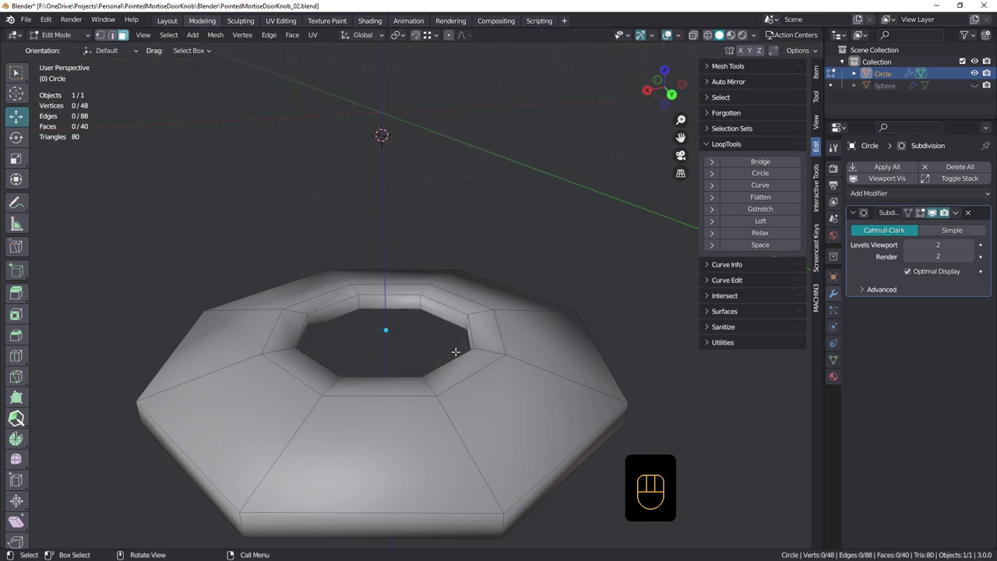
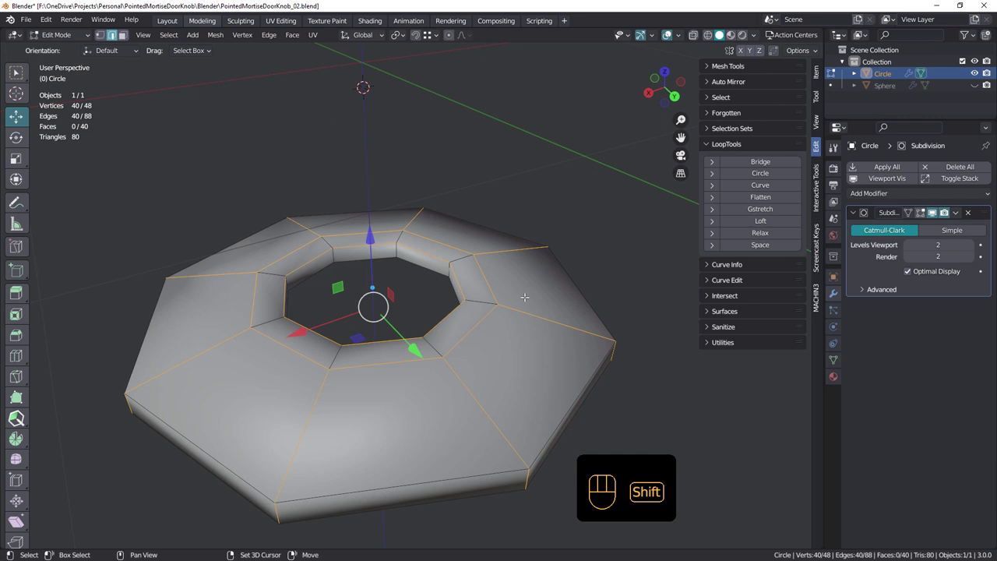
Step: Enable On Cage, fully crease the rosette's border edges to 1, and return to Object Mode
{"action": "left_click", "coordinate": [930, 220]}
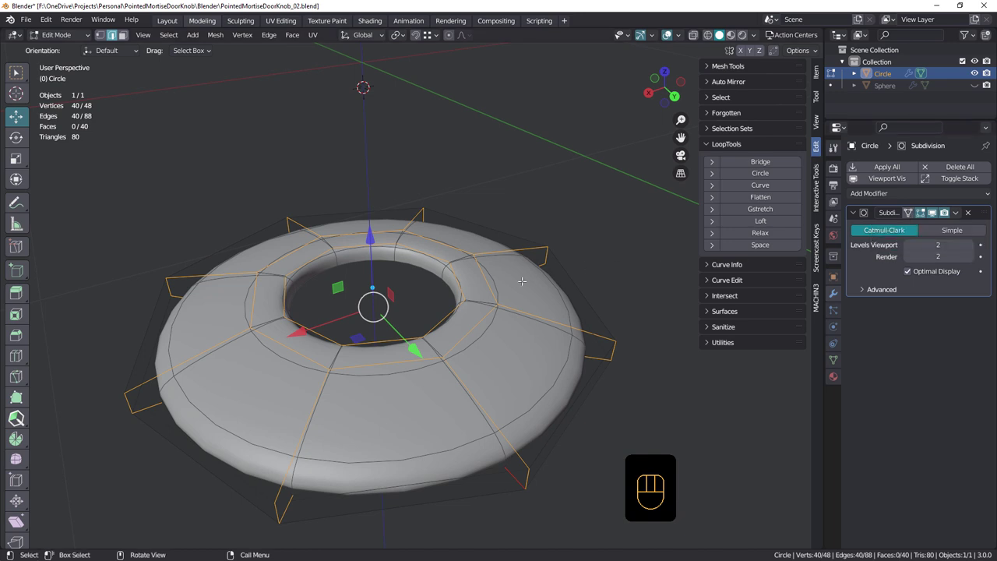
{"action": "key", "text": "shift+e"}
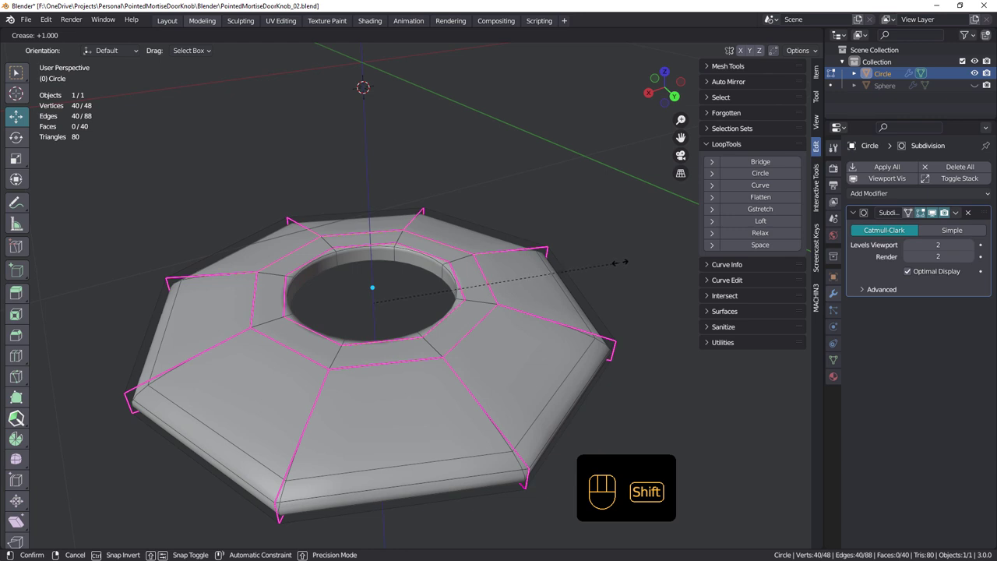
{"action": "key", "text": "ctrl+z"}
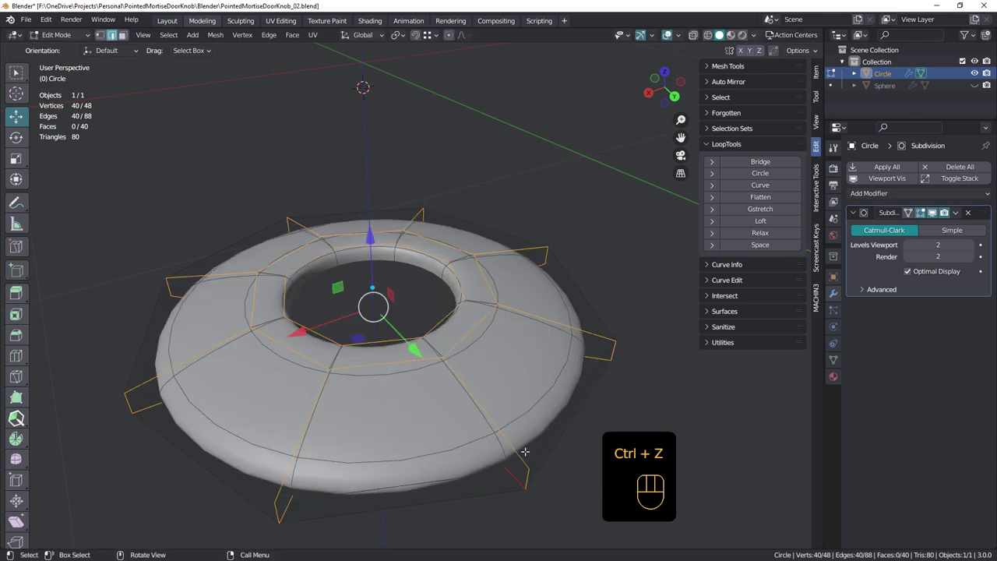
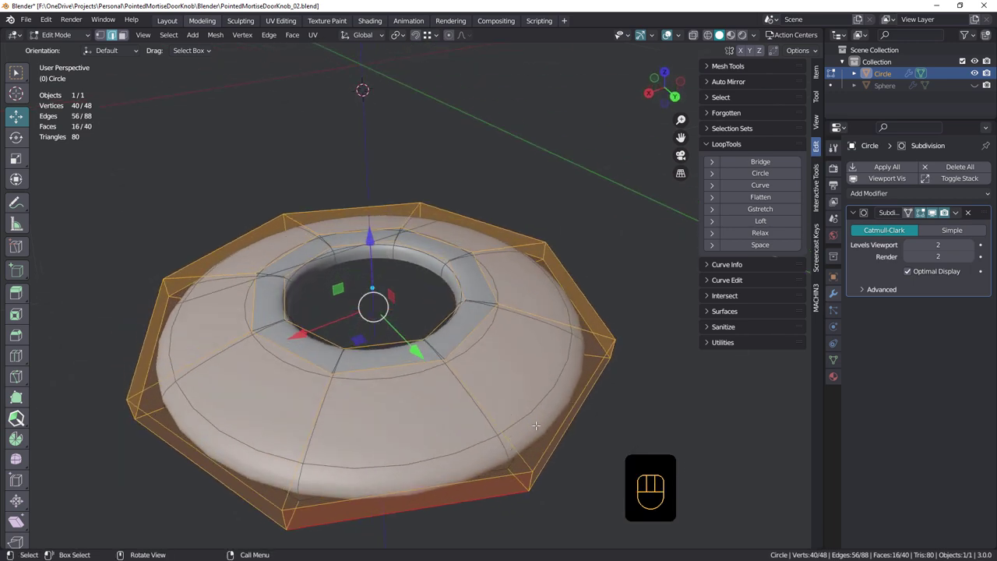
{"action": "key", "text": "shift+e"}
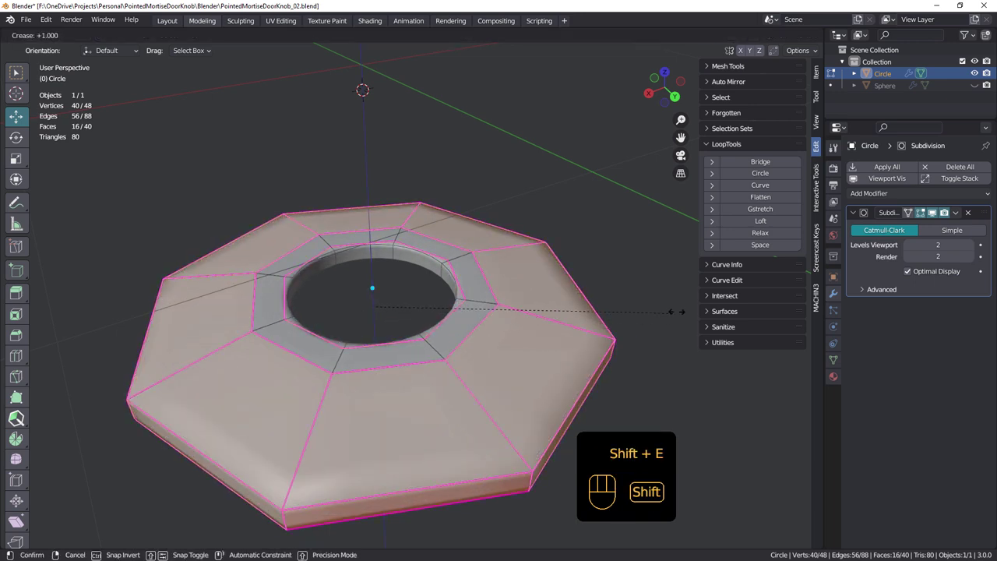
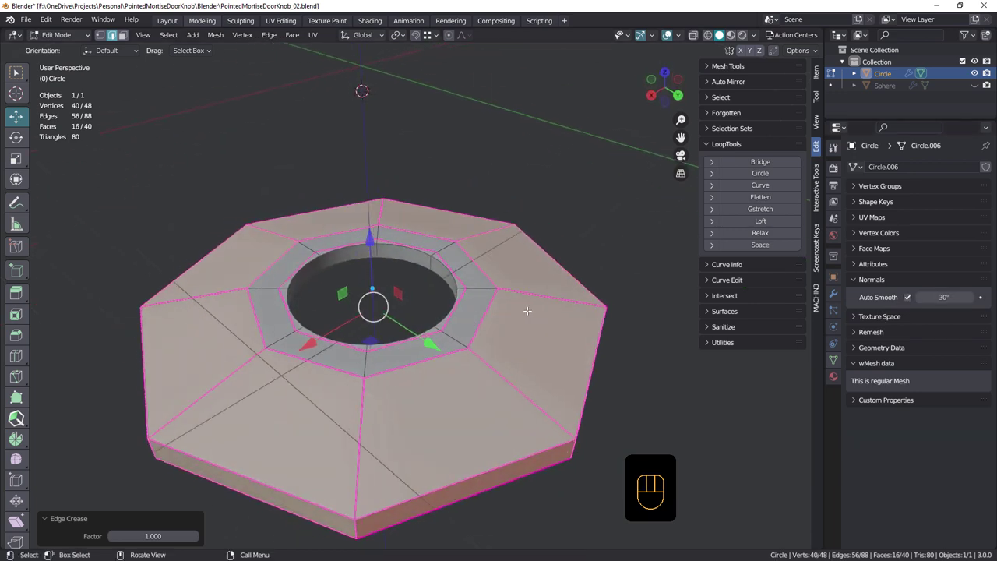
{"action": "key", "text": "Tab"}
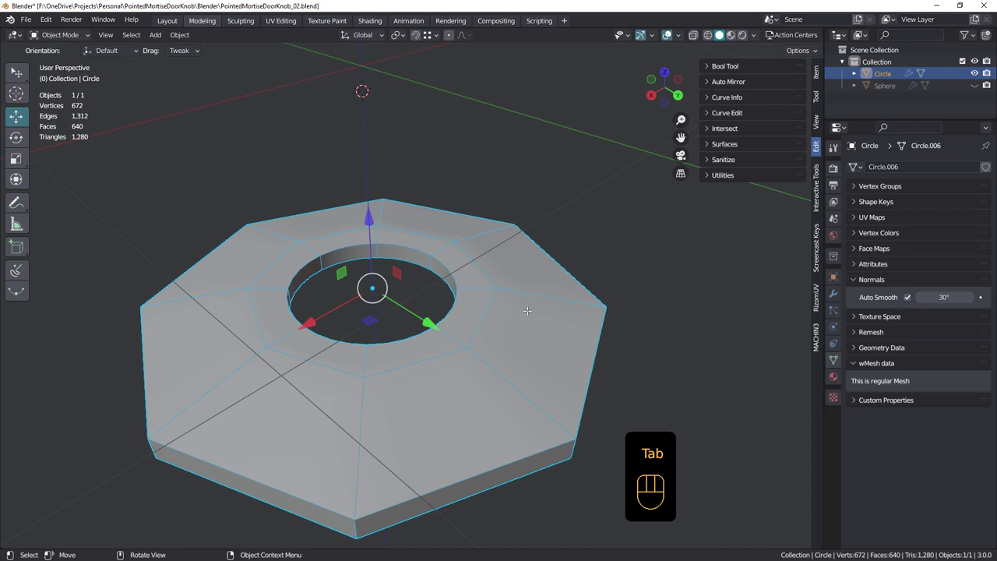
Step: Set the rosette's auto smooth angle to 4.9° and apply its Subdivision modifier as real geometry
{"action": "left_click_drag", "start_coordinate": [533, 340], "coordinate": [453, 313]}
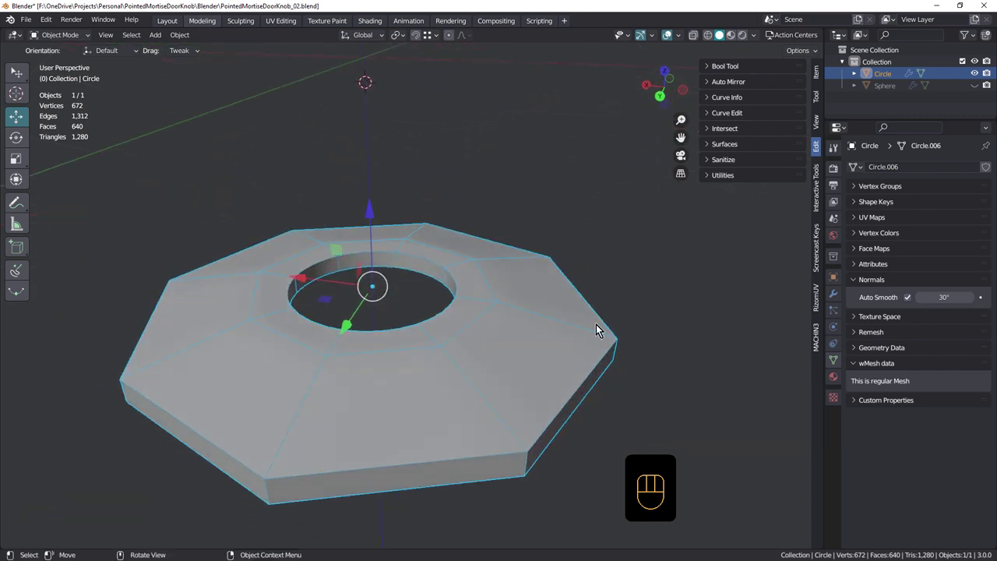
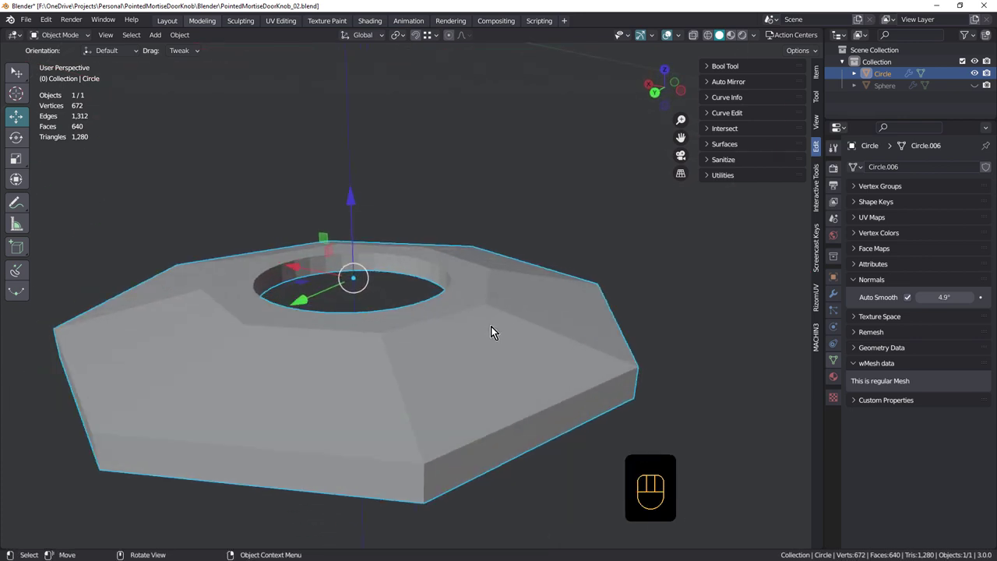
{"action": "left_click", "coordinate": [519, 326]}
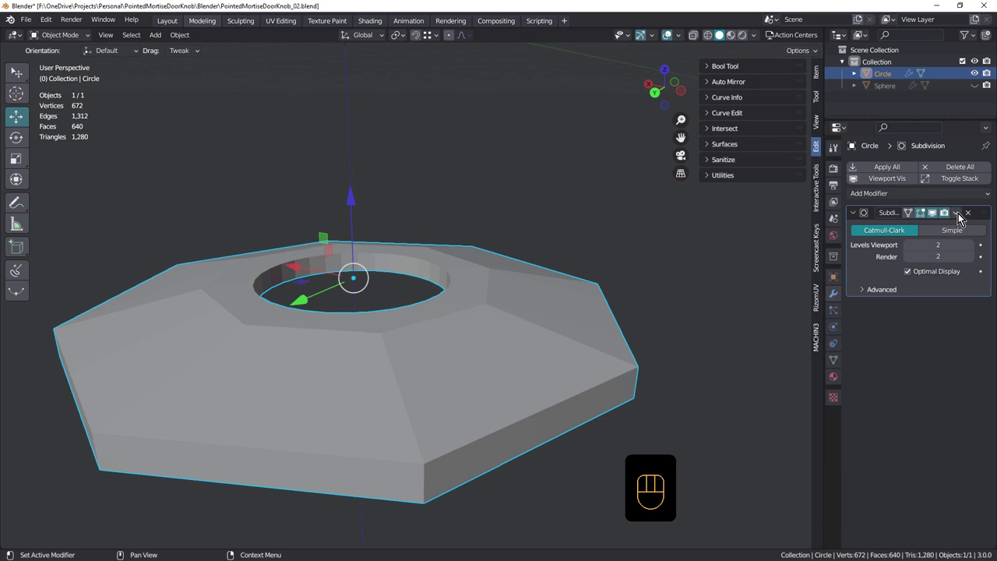
{"action": "left_click_drag", "start_coordinate": [962, 218], "coordinate": [922, 228]}
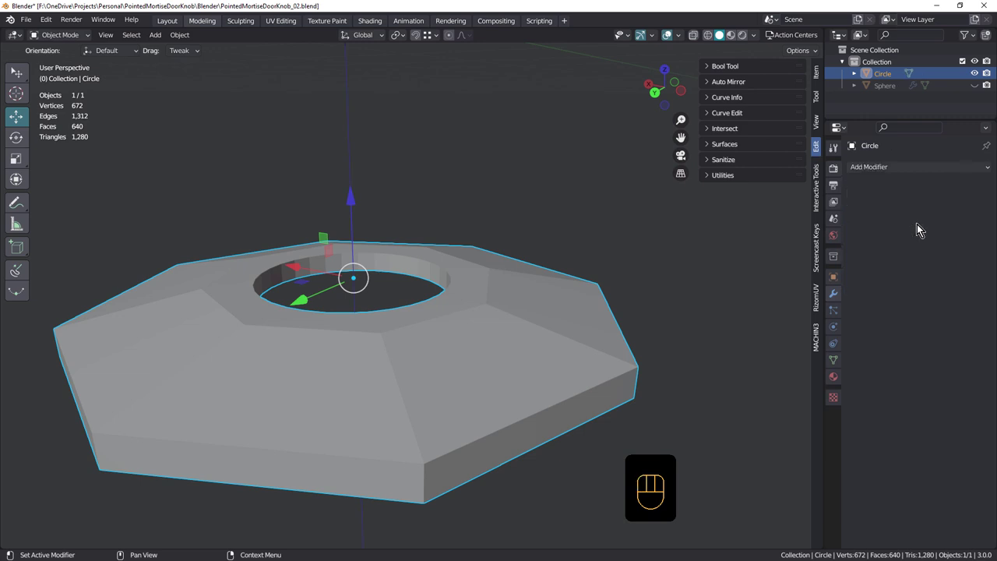
Step: Enter Edit Mode on the rosette to reveal the dense subdivided grid
{"action": "key", "text": "shift+space"}
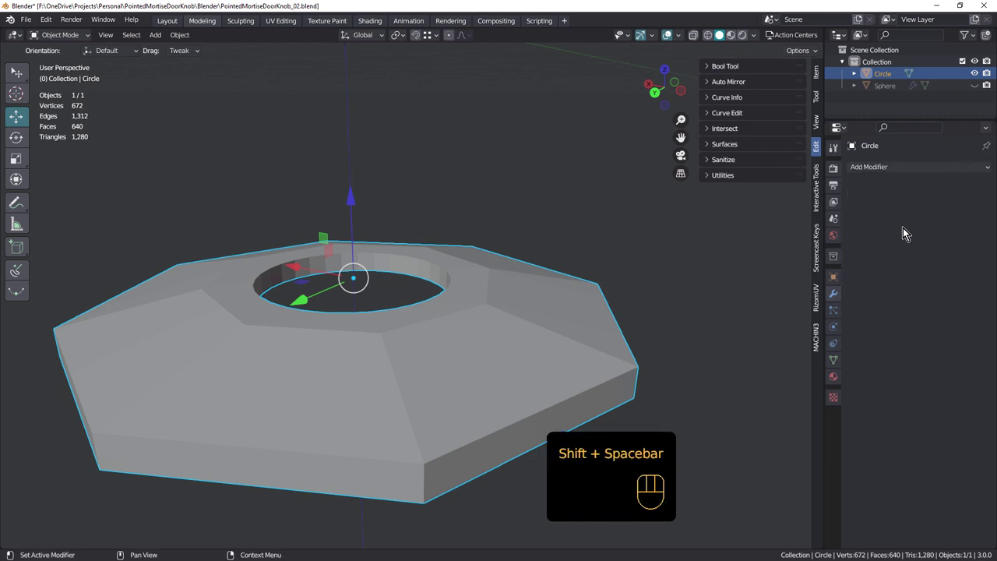
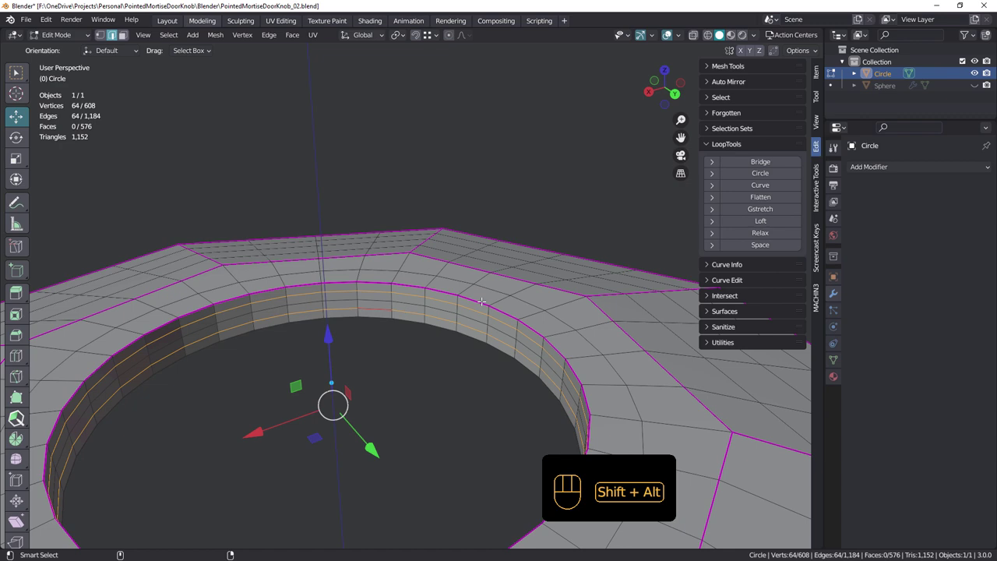
Step: Dissolve the extra hole-wall edge loops and select all edges sharing the crease
{"action": "key", "text": "ctrl+x"}
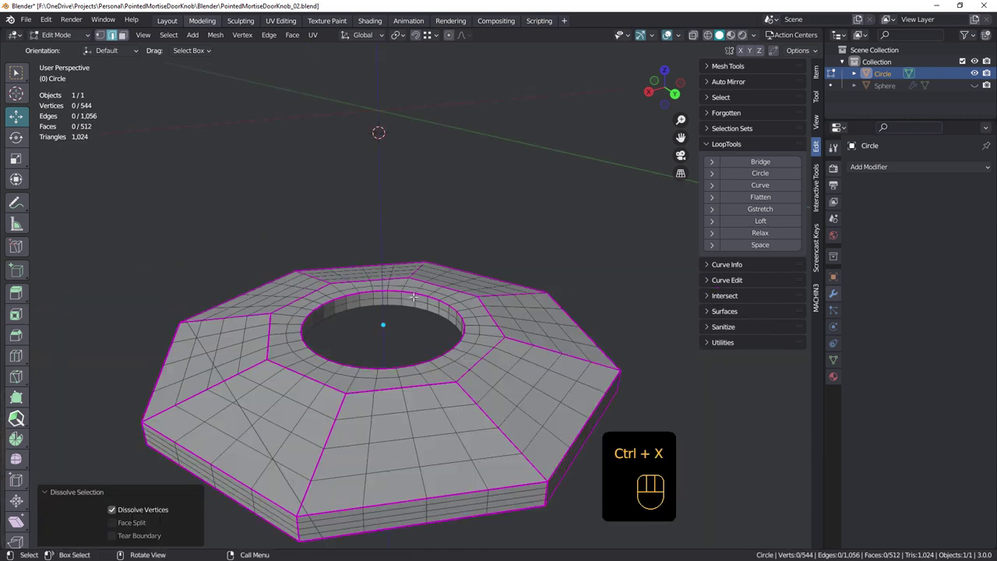
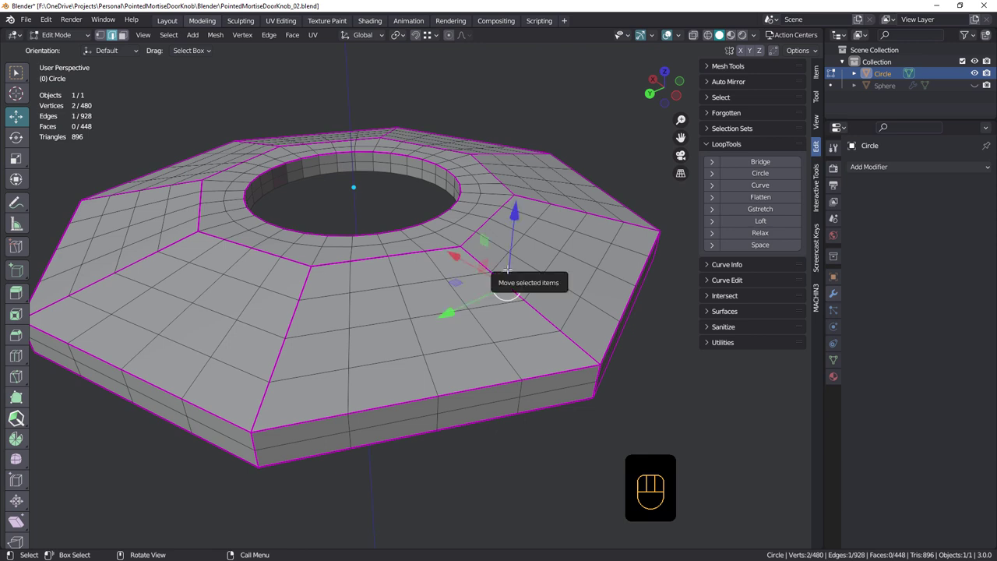
{"action": "key", "text": "shift+g"}
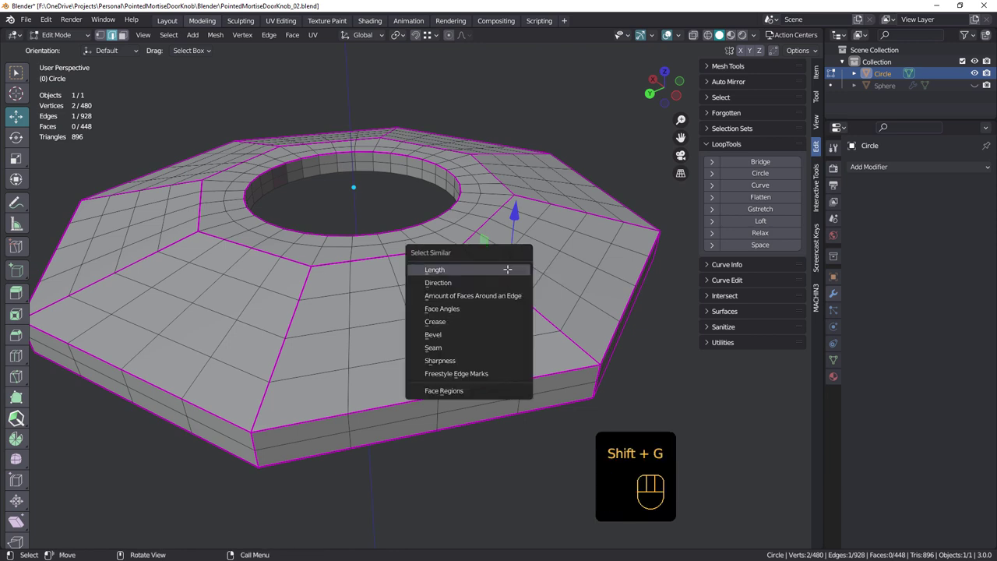
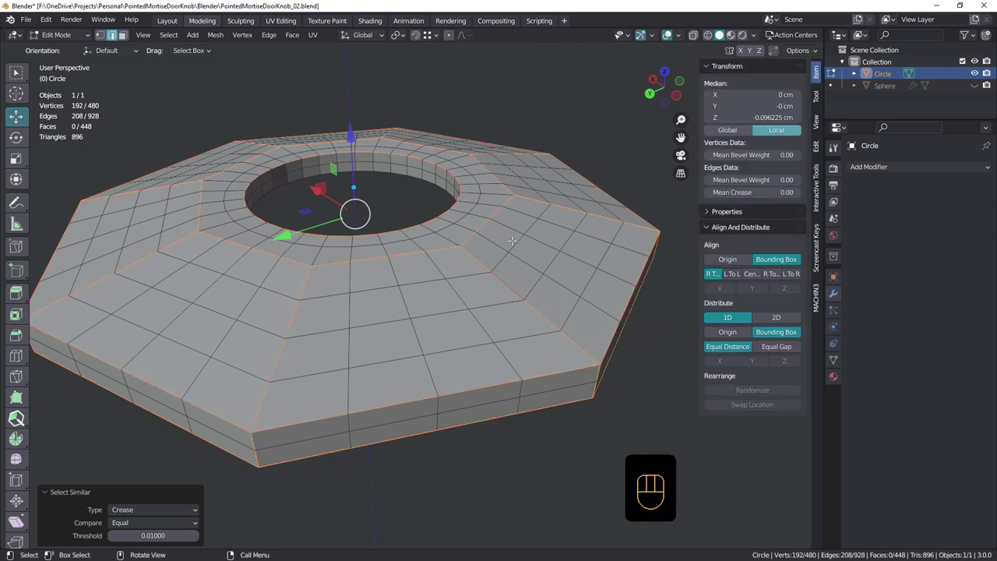
Step: Bevel the rosette's creased edges into narrow two-segment bands
{"action": "key", "text": "ctrl+b"}
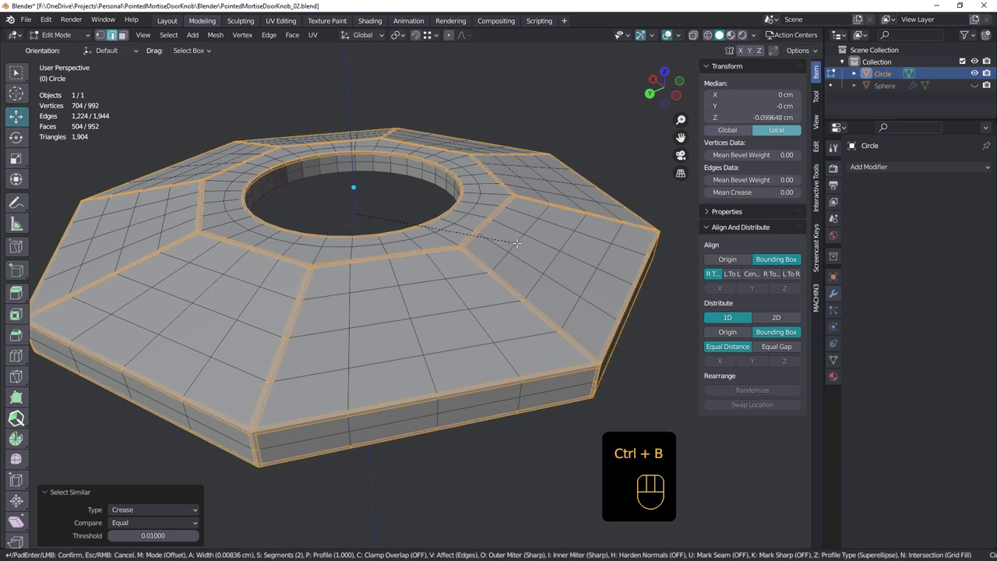
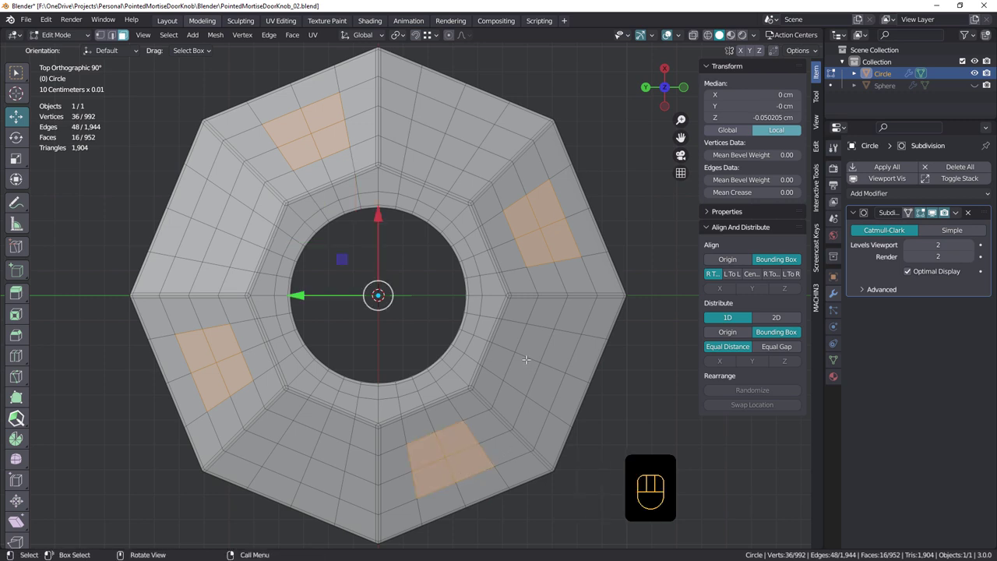
Step: Inset the four screw-hole faces, push them down into the plate, and delete them to open the holes
{"action": "key", "text": "i"}
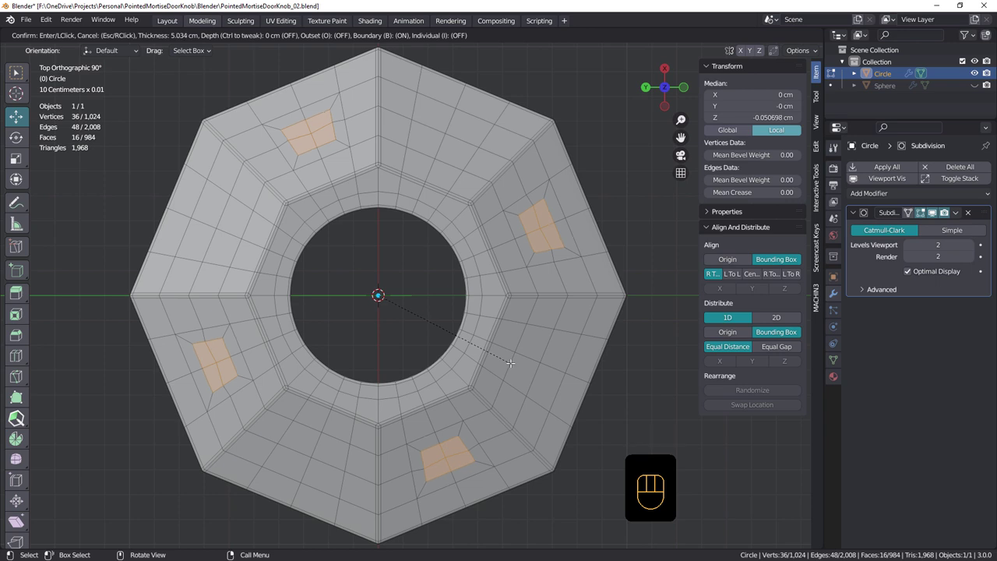
{"action": "key", "text": "n"}
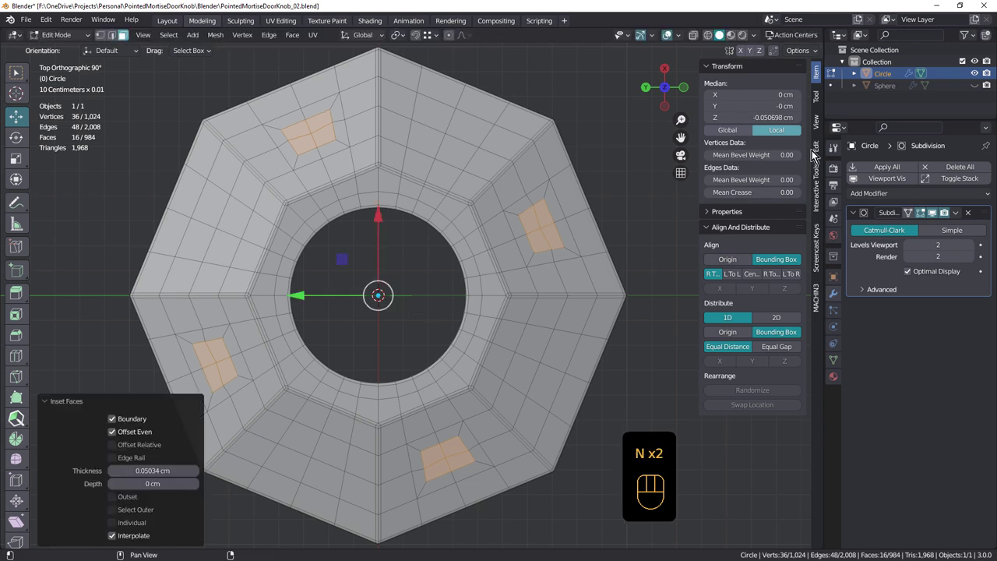
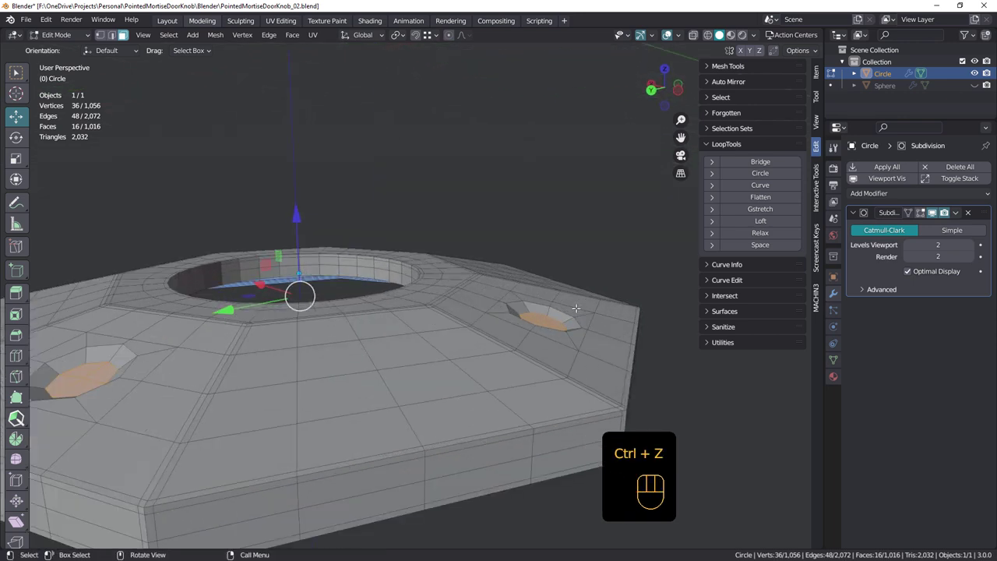
{"action": "key", "text": "ctrl+z"}
{"action": "key", "text": "alt+s"}
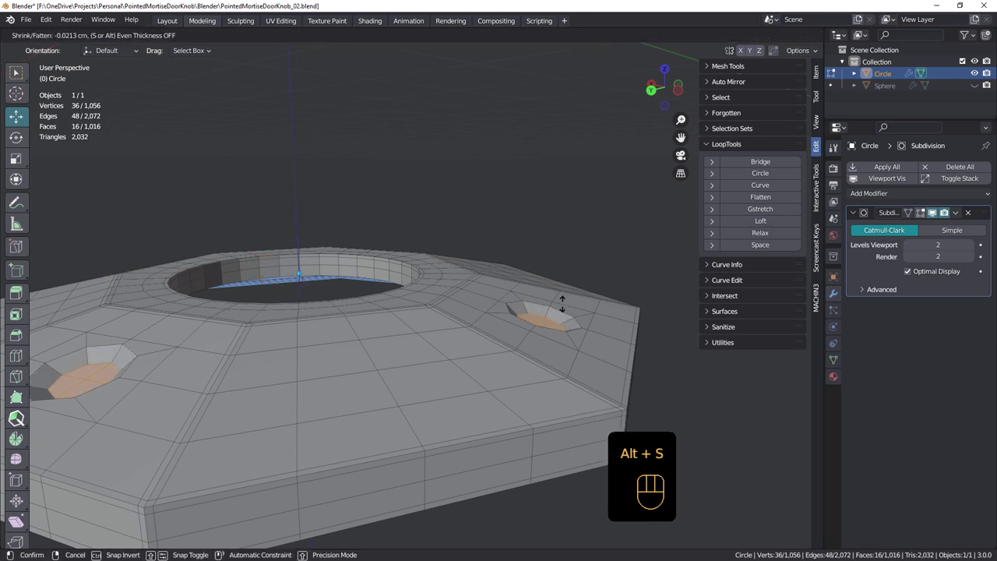
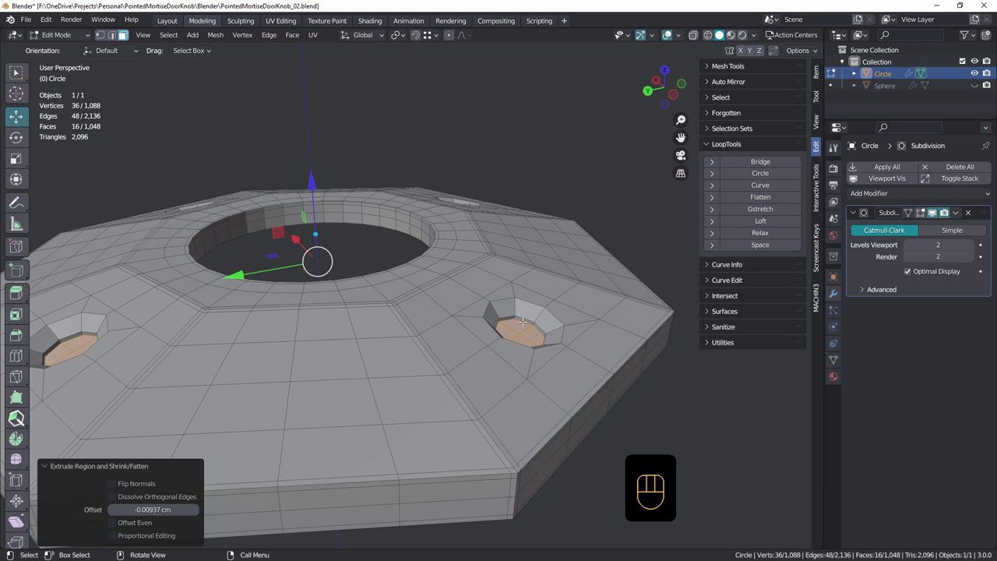
{"action": "key", "text": "Delete"}
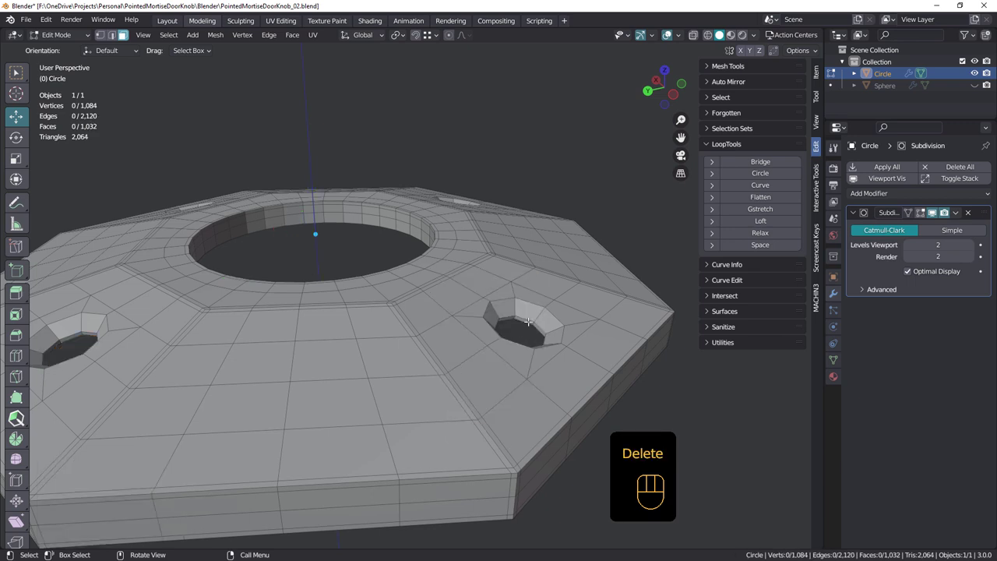
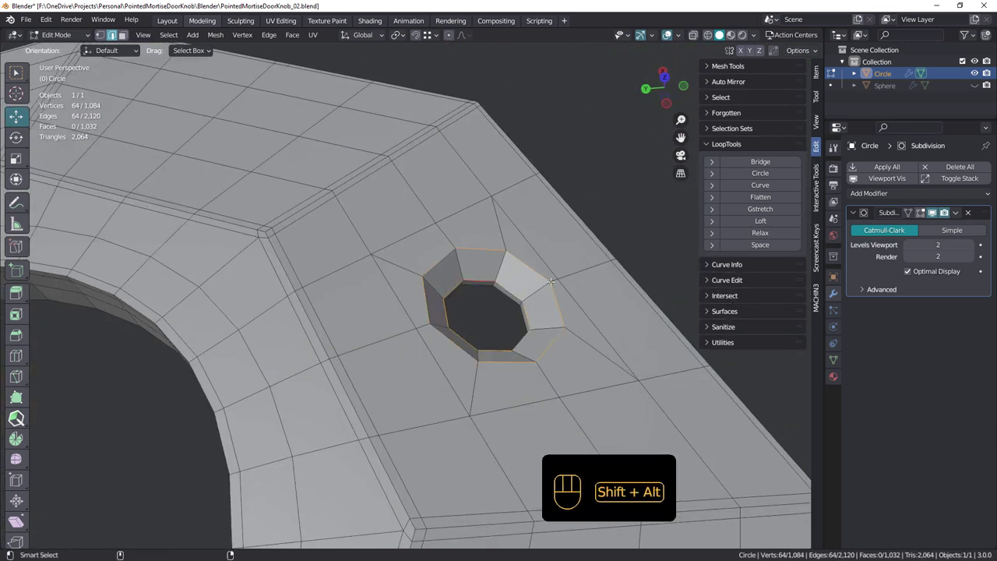
Step: Bevel the screw-hole rims with 2 segments and inspect the smoothed countersunk holes in Object Mode
{"action": "key", "text": "ctrl+b"}
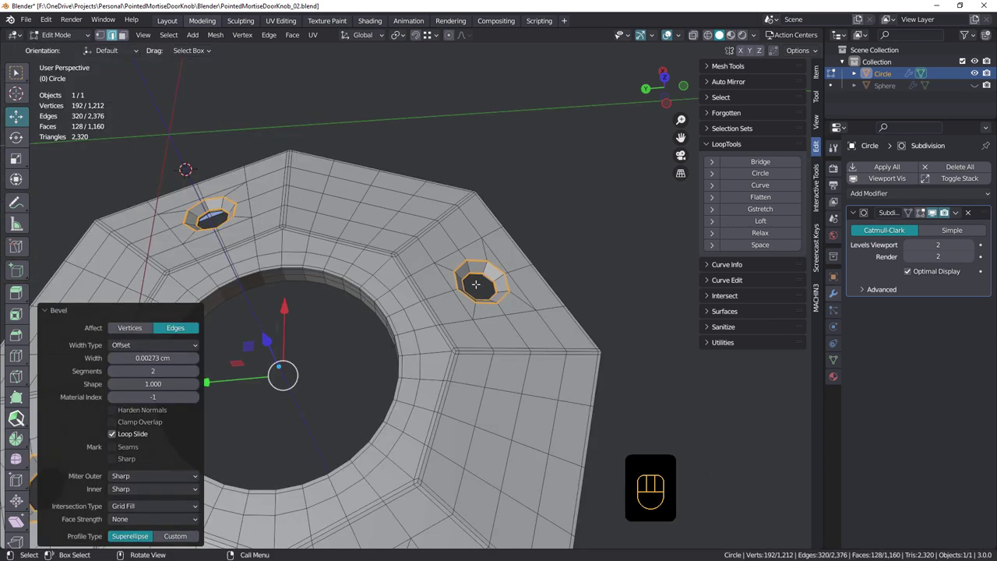
{"action": "key", "text": "Tab"}
{"action": "left_click_drag", "start_coordinate": [478, 320], "coordinate": [467, 306]}
{"action": "left_click_drag", "start_coordinate": [451, 278], "coordinate": [434, 314]}
{"action": "left_click_drag", "start_coordinate": [443, 303], "coordinate": [430, 309]}
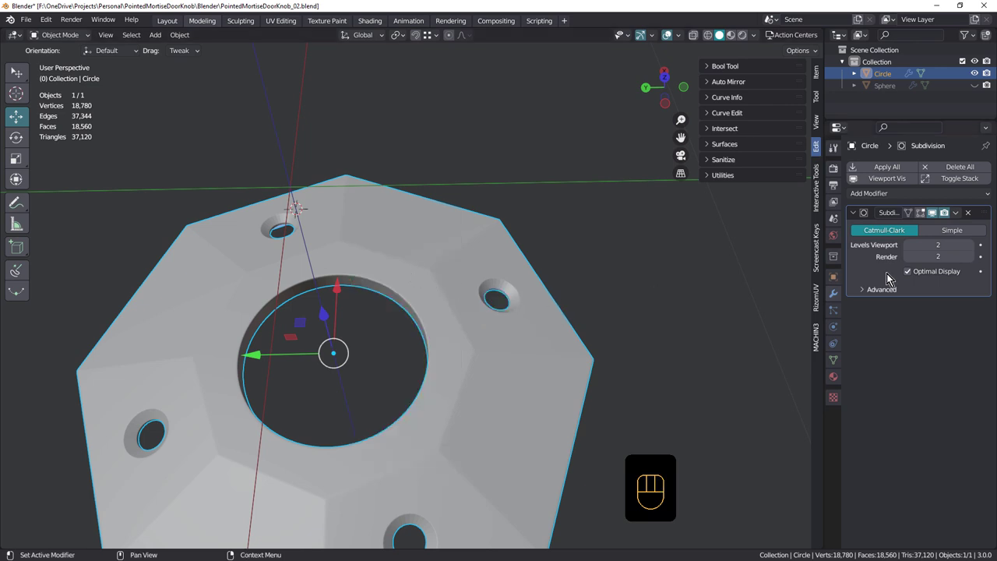
Step: Set the backplate's Auto Smooth angle to 13.5° and unhide the Sphere knob seated on the plate
{"action": "left_click", "coordinate": [843, 363]}
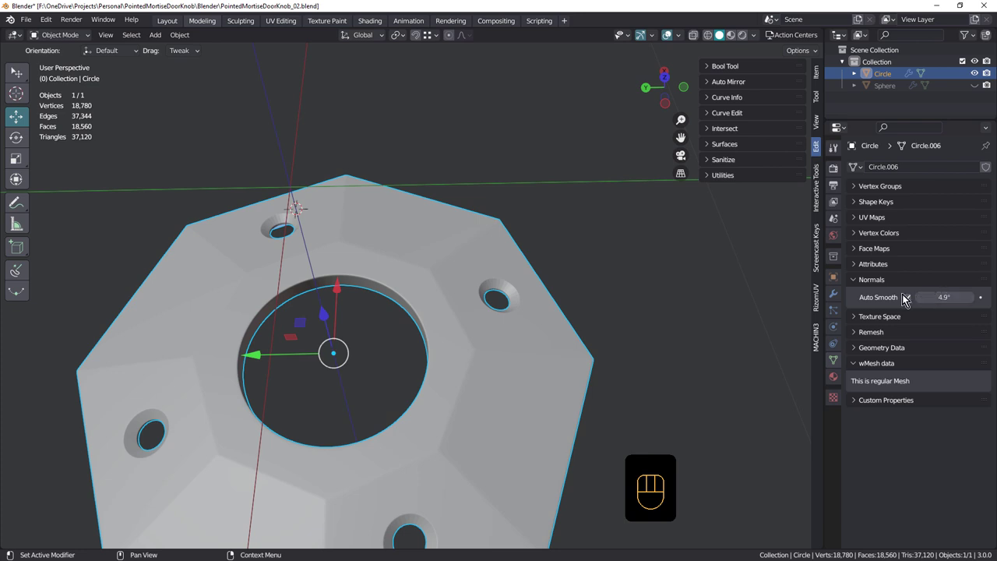
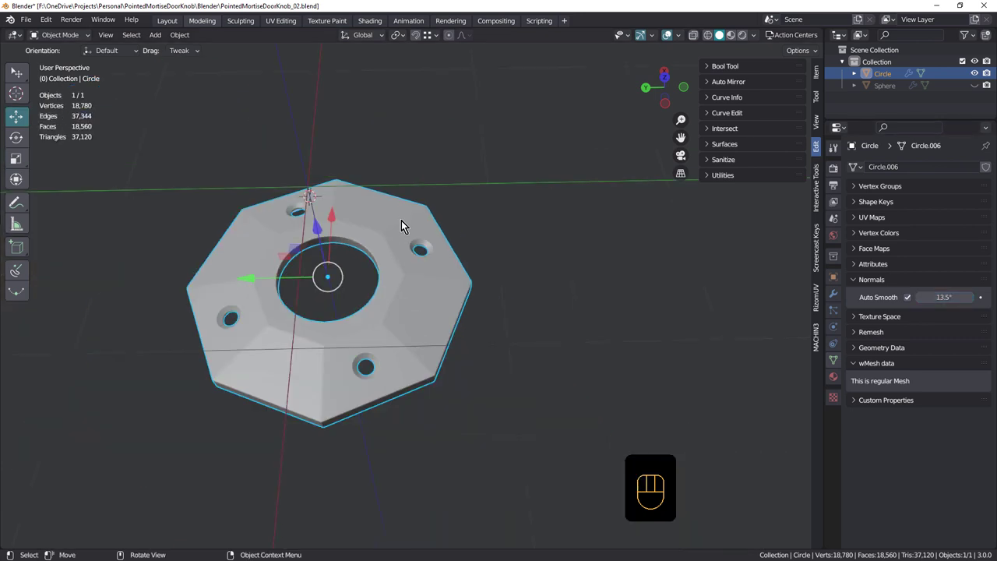
{"action": "left_click_drag", "start_coordinate": [418, 274], "coordinate": [369, 265]}
{"action": "left_click", "coordinate": [977, 89]}
{"action": "middle_click", "coordinate": [462, 272]}
{"action": "left_click_drag", "start_coordinate": [314, 306], "coordinate": [296, 274]}
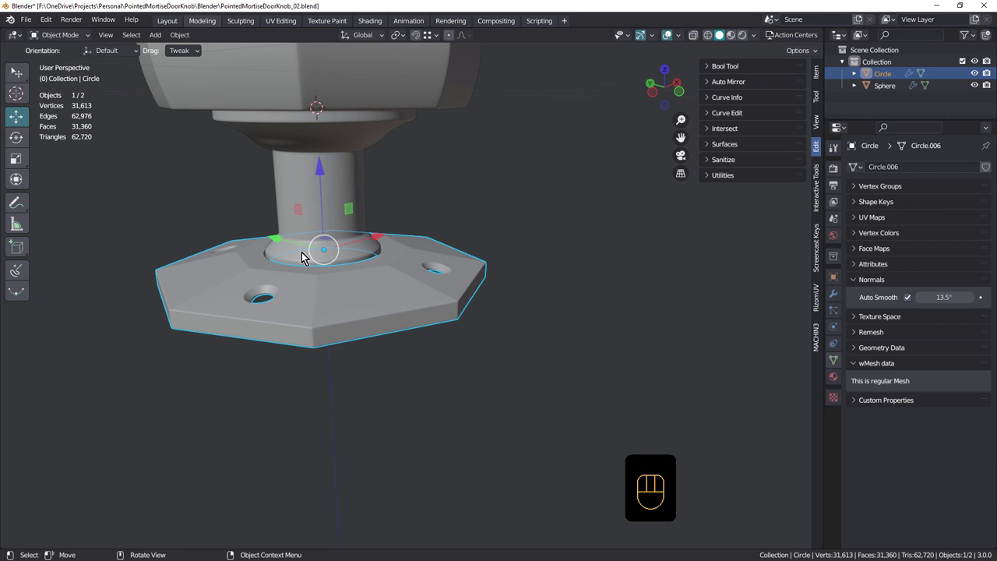
{"action": "left_click_drag", "start_coordinate": [353, 281], "coordinate": [369, 254]}
{"action": "key", "text": "Tab"}
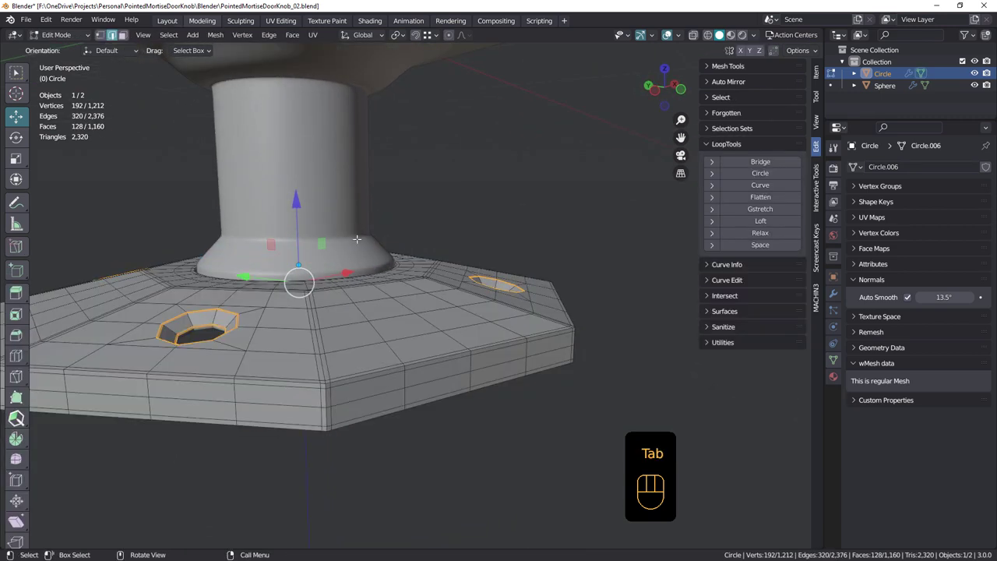
{"action": "key", "text": "Tab"}
{"action": "key", "text": "Tab"}
{"action": "key", "text": "Tab"}
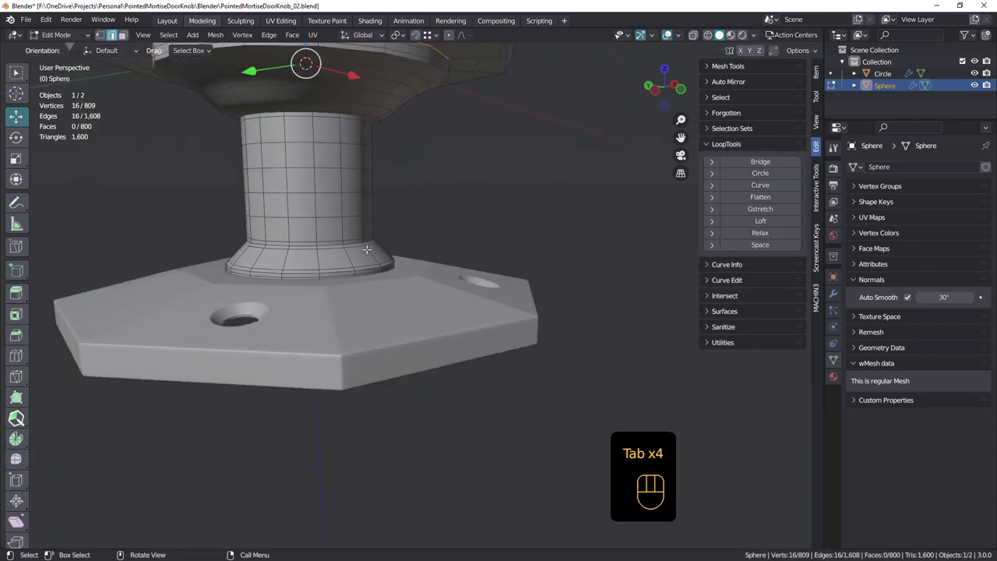
{"action": "key", "text": "Tab"}
{"action": "left_click_drag", "start_coordinate": [364, 263], "coordinate": [162, 261]}
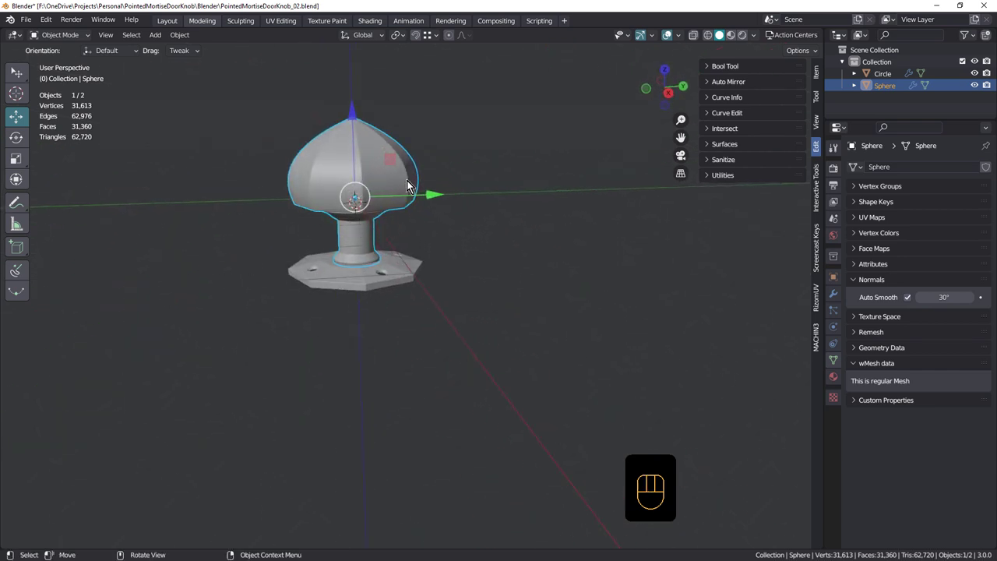
Step: Deselect everything and switch the viewport to a shiny metal MatCap shading
{"action": "left_click", "coordinate": [478, 169]}
{"action": "left_click_drag", "start_coordinate": [764, 39], "coordinate": [372, 274]}
{"action": "left_click_drag", "start_coordinate": [284, 274], "coordinate": [264, 297]}
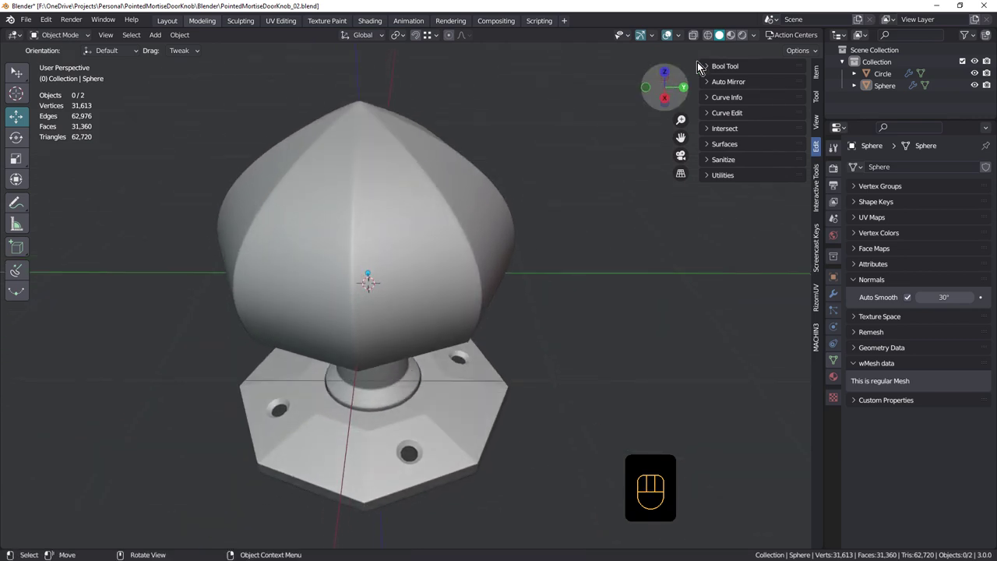
{"action": "left_click_drag", "start_coordinate": [758, 42], "coordinate": [491, 274]}
{"action": "left_click_drag", "start_coordinate": [424, 259], "coordinate": [424, 229]}
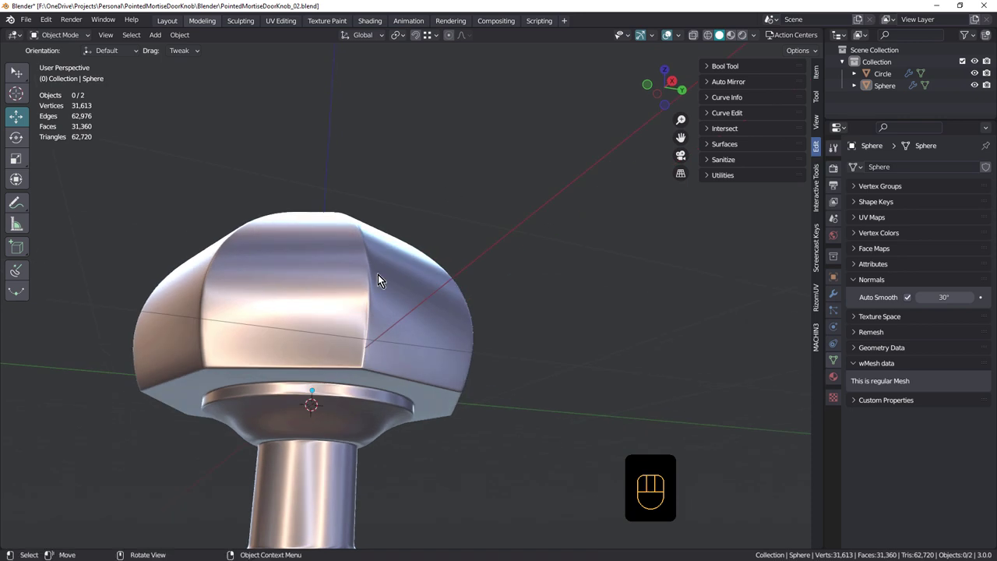
{"action": "left_click_drag", "start_coordinate": [426, 236], "coordinate": [422, 320]}
{"action": "left_click_drag", "start_coordinate": [373, 308], "coordinate": [328, 306]}
{"action": "left_click_drag", "start_coordinate": [376, 283], "coordinate": [424, 304]}
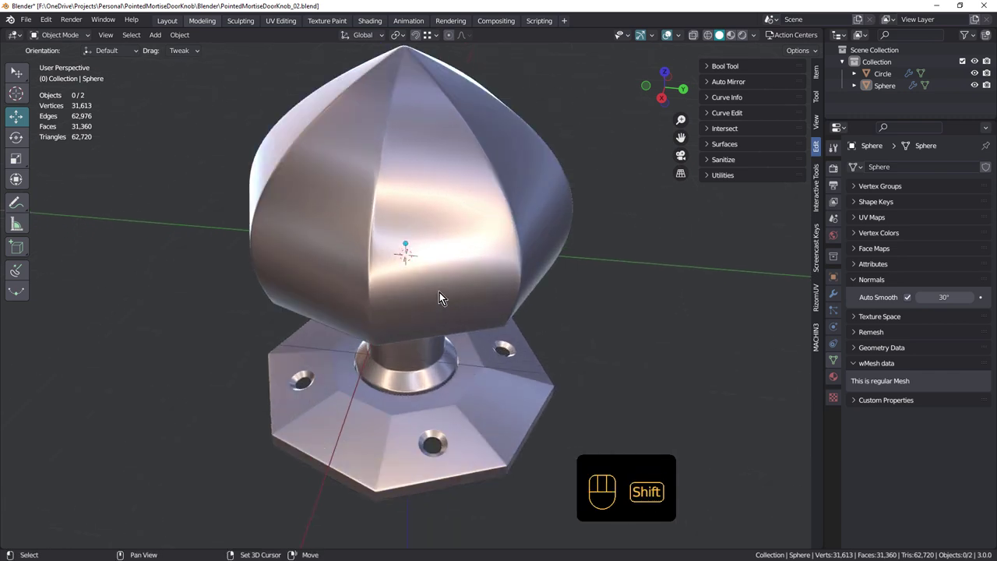
Step: Enable the wireframe overlay and view the knob in Front Orthographic
{"action": "key", "text": "shift+space"}
{"action": "left_click_drag", "start_coordinate": [444, 293], "coordinate": [420, 251]}
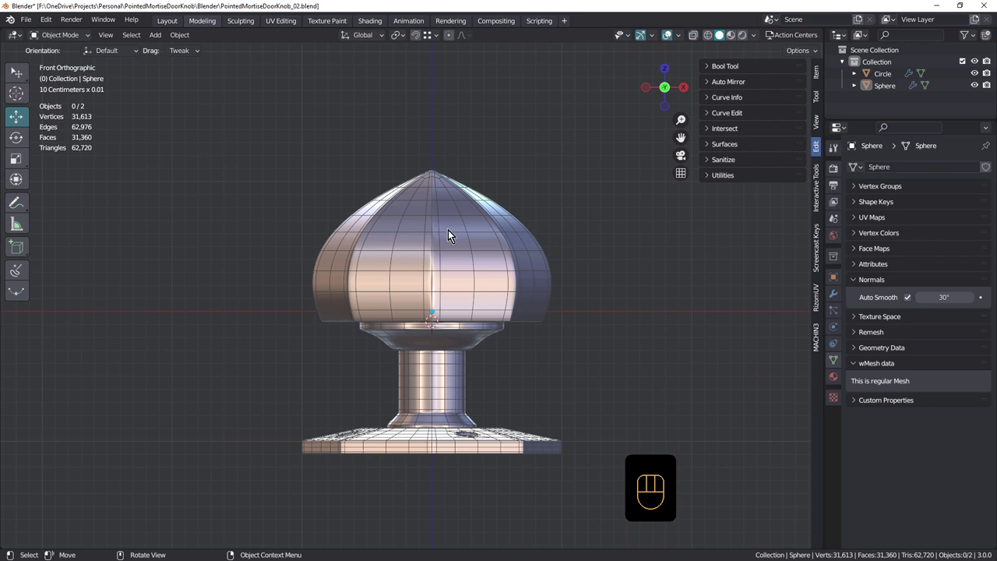
Step: Lower the dome head's top face rows about 0.13 cm along Z with proportional falloff
{"action": "key", "text": "Tab"}
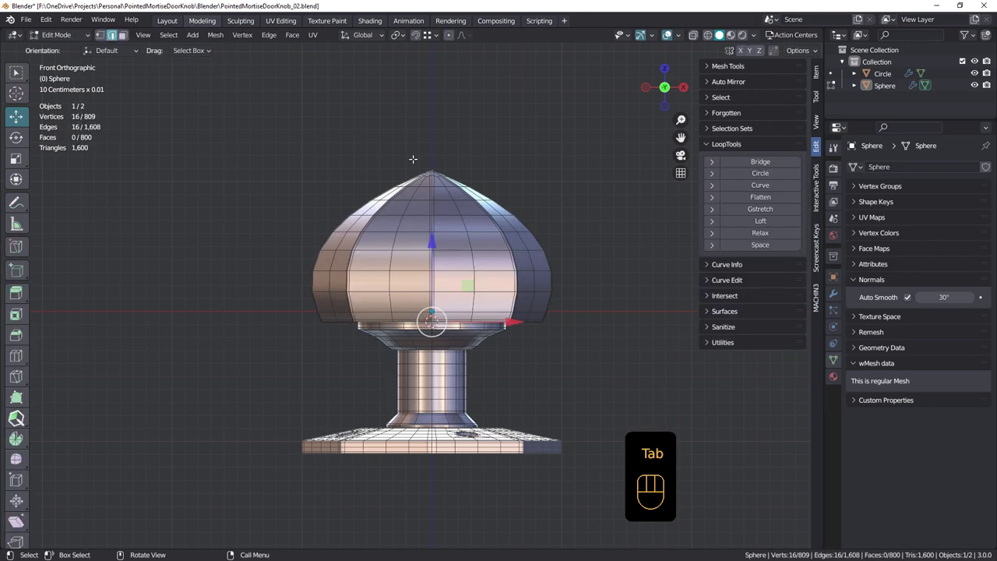
{"action": "key", "text": "alt+z"}
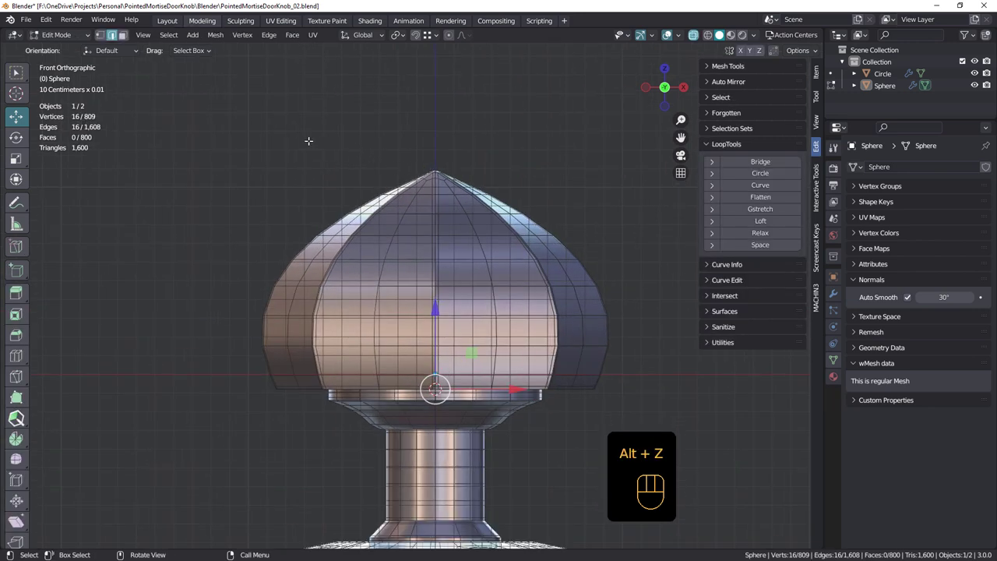
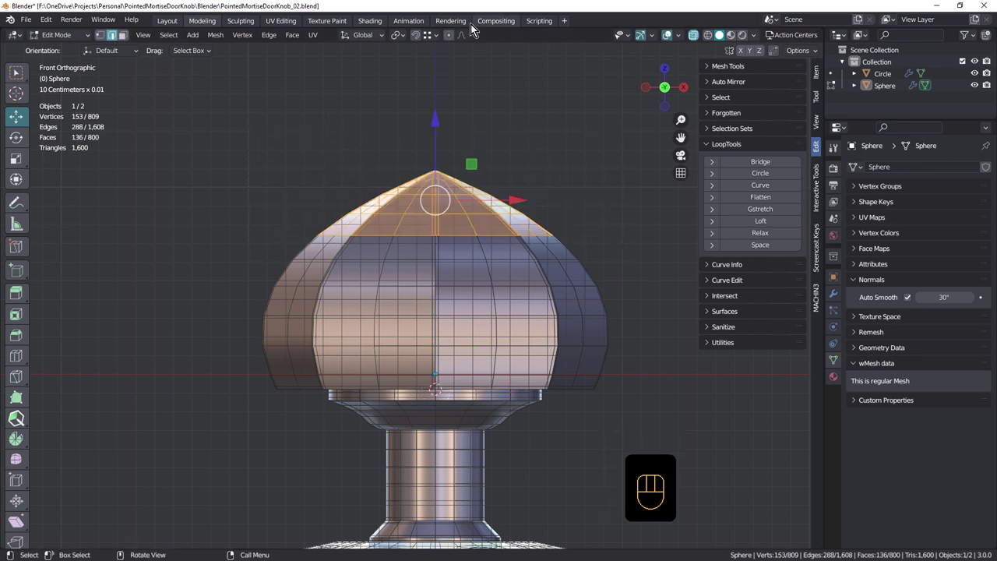
{"action": "key", "text": "o"}
{"action": "key", "text": "g"}
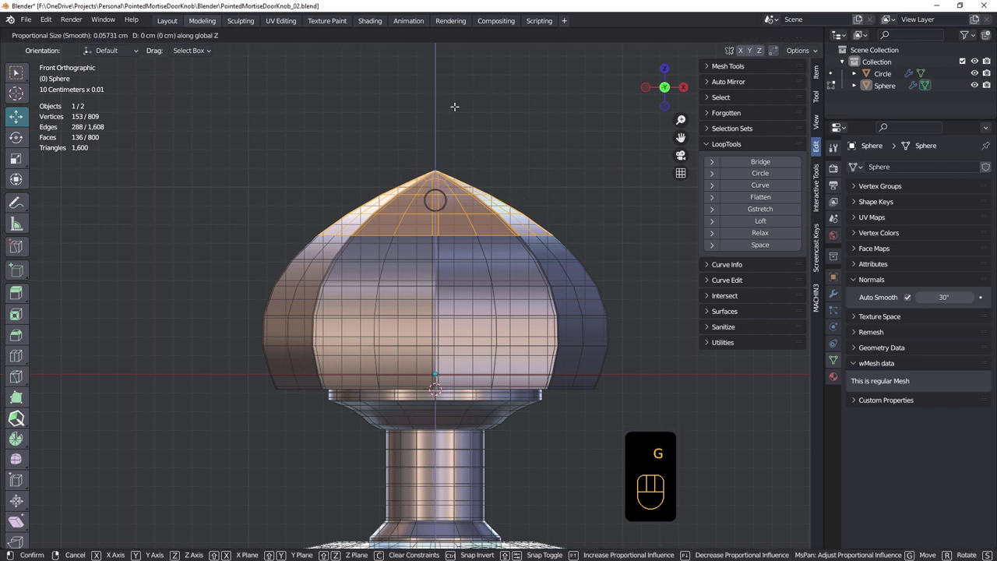
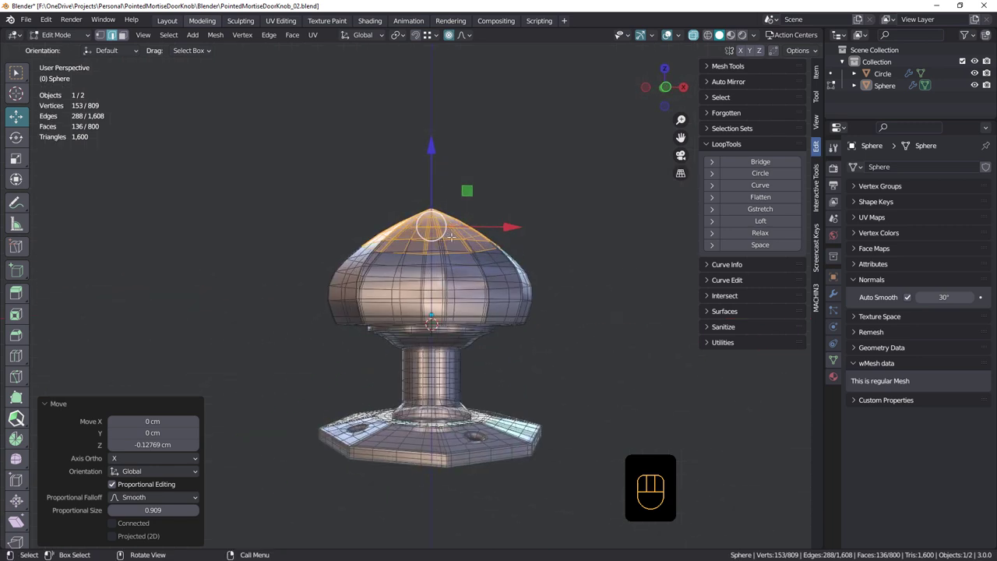
{"action": "key", "text": "Tab"}
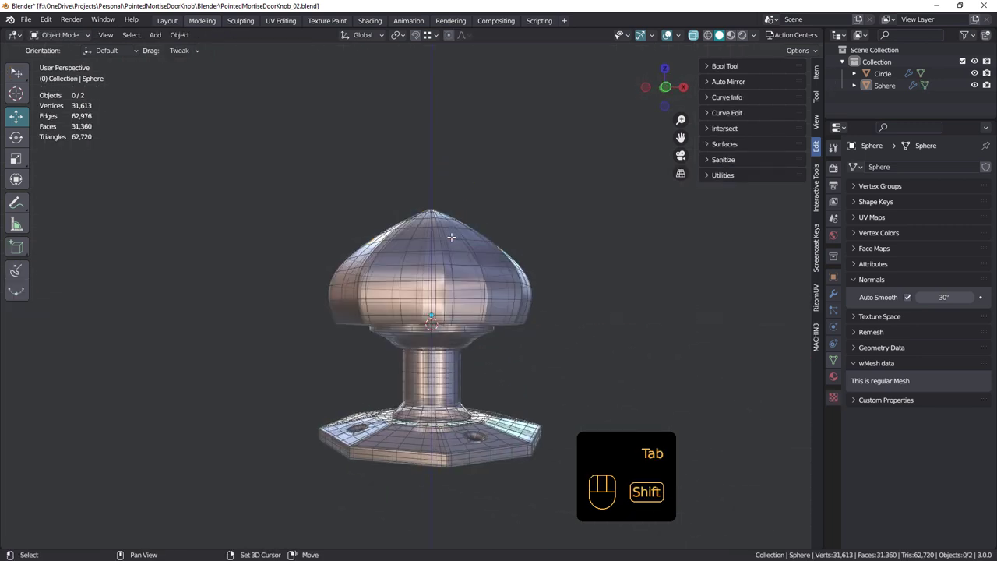
Step: Hide the wireframe overlay and orbit to view the finished knob in smooth metallic shading
{"action": "key", "text": "alt+z"}
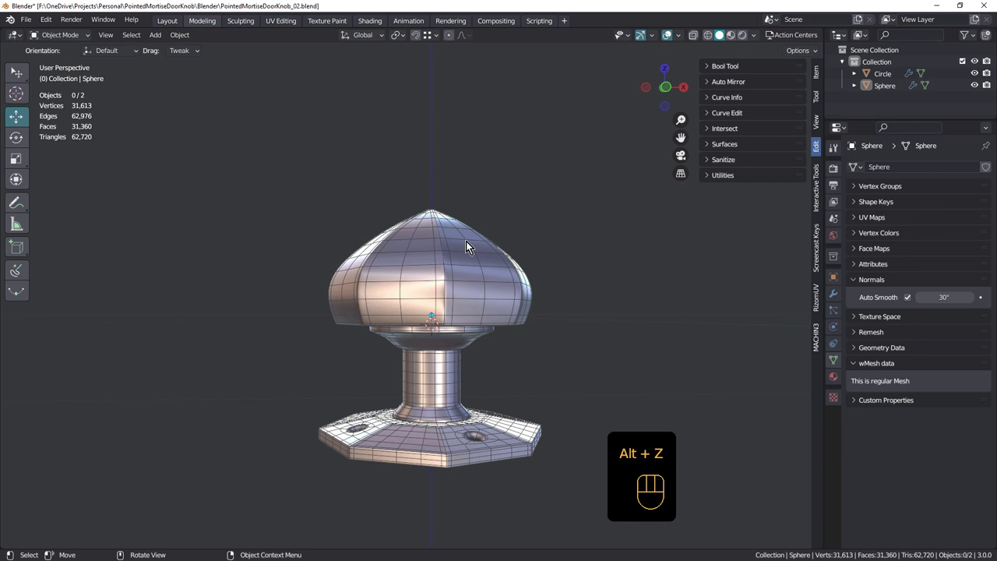
{"action": "left_click_drag", "start_coordinate": [464, 269], "coordinate": [469, 287]}
{"action": "key", "text": "Tab"}
{"action": "key", "text": "Tab"}
{"action": "key", "text": "shift+space"}
{"action": "left_click_drag", "start_coordinate": [476, 270], "coordinate": [470, 255]}
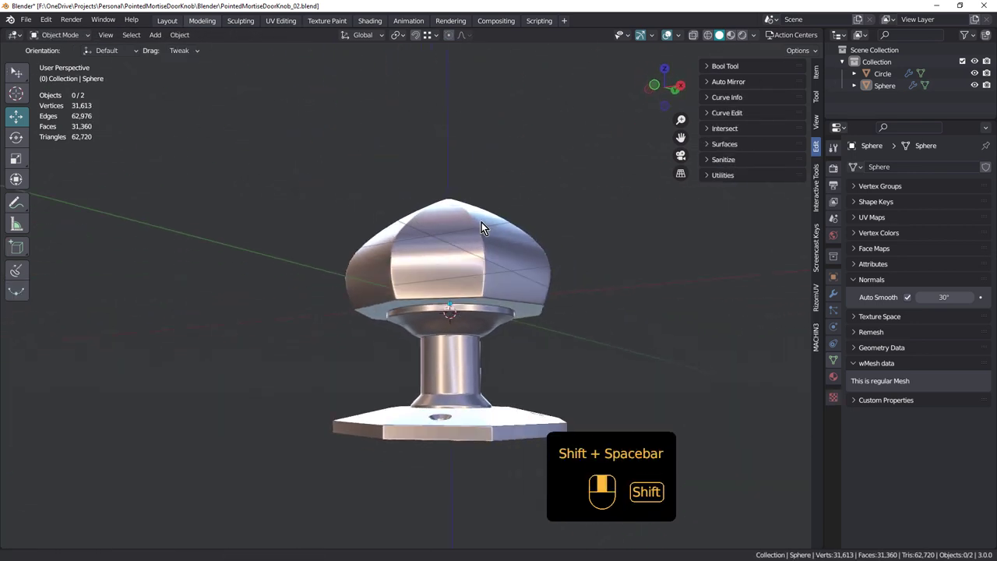